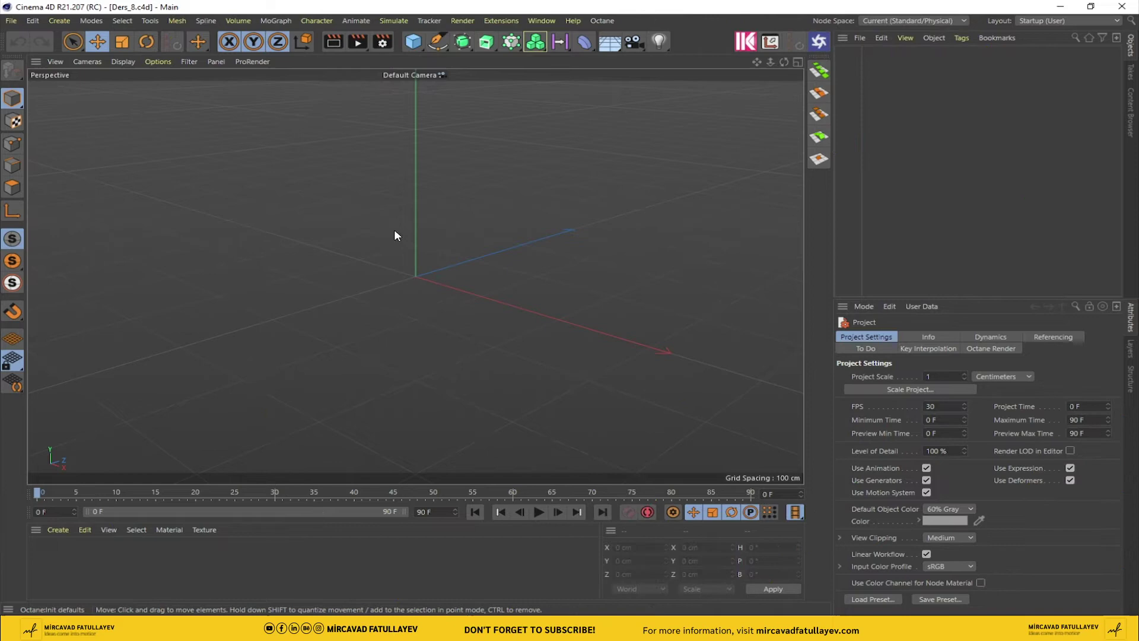
- Load the Ethereum logo as the front view's background image at 50% transparency
middle_click(402, 235)
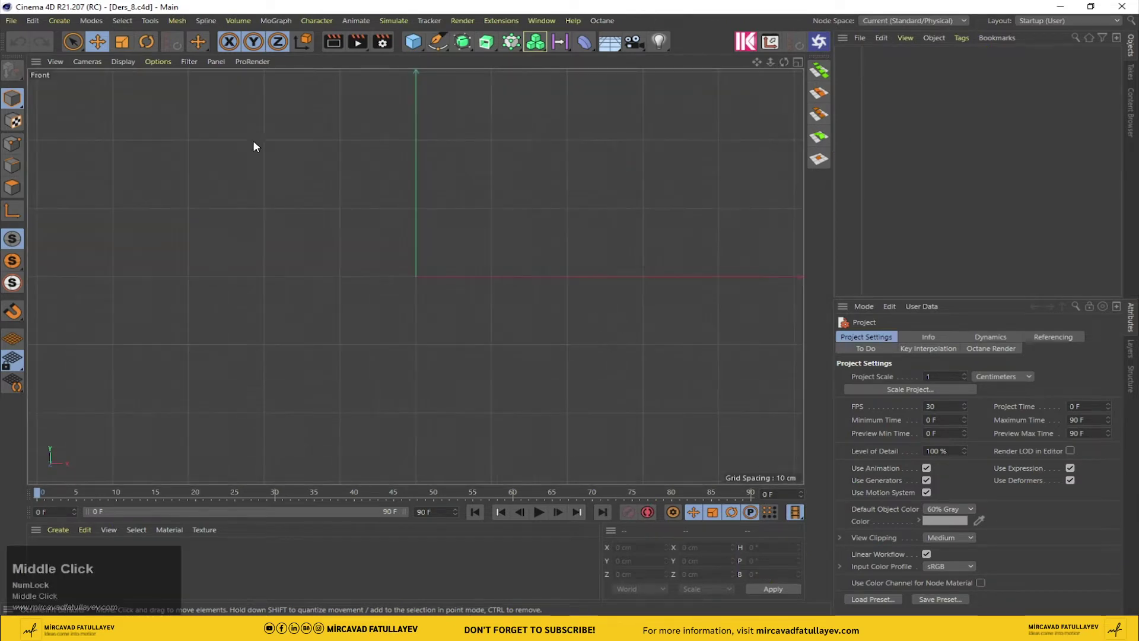
click(171, 60)
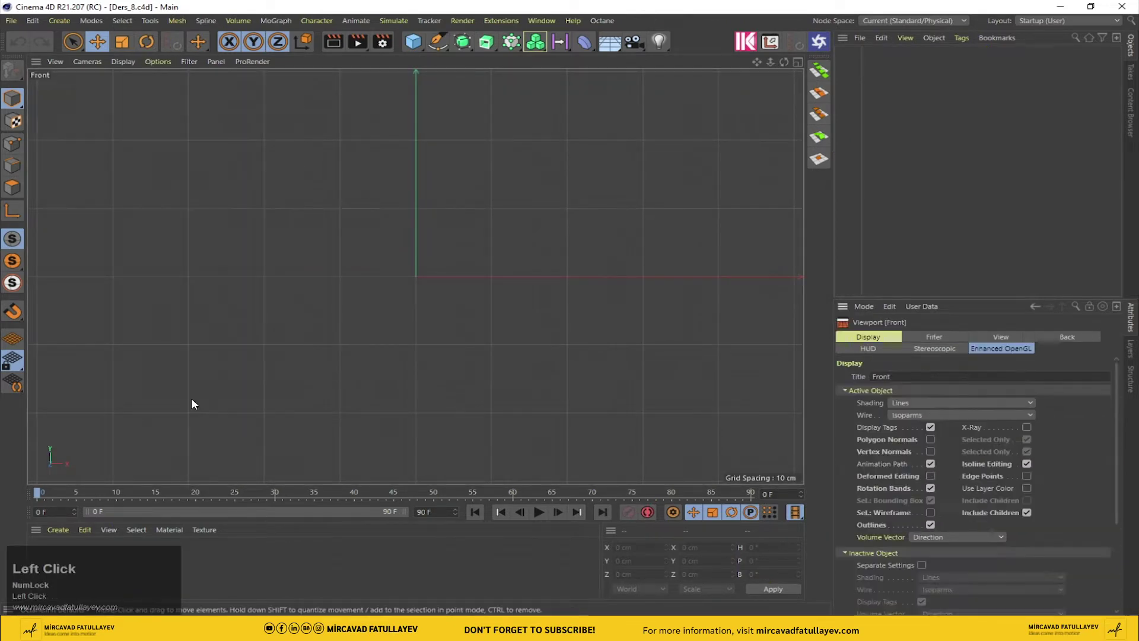
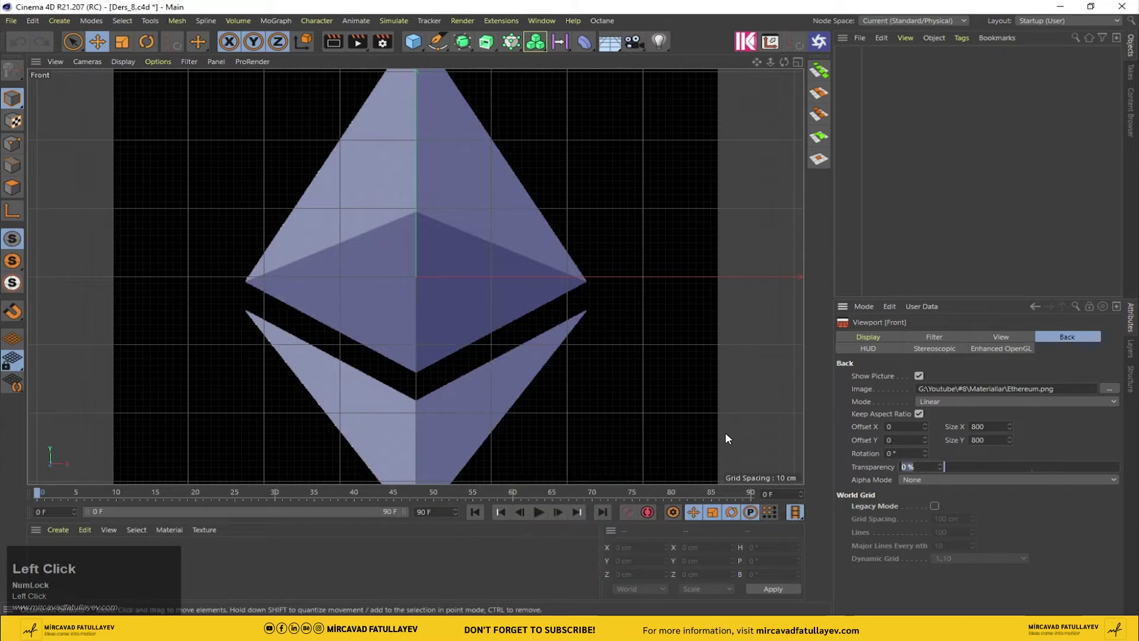
text(50)
key(Return)
key(Return)
- Return from the four-view layout to the full perspective viewport
middle_click(407, 179)
key(BackSpace)
middle_click(408, 179)
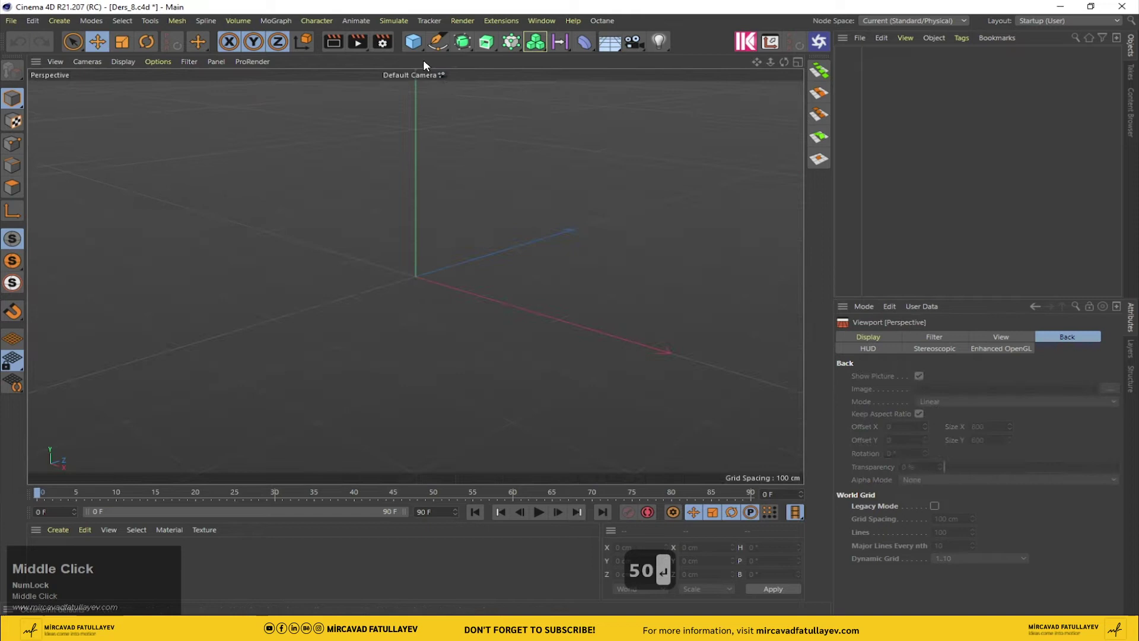
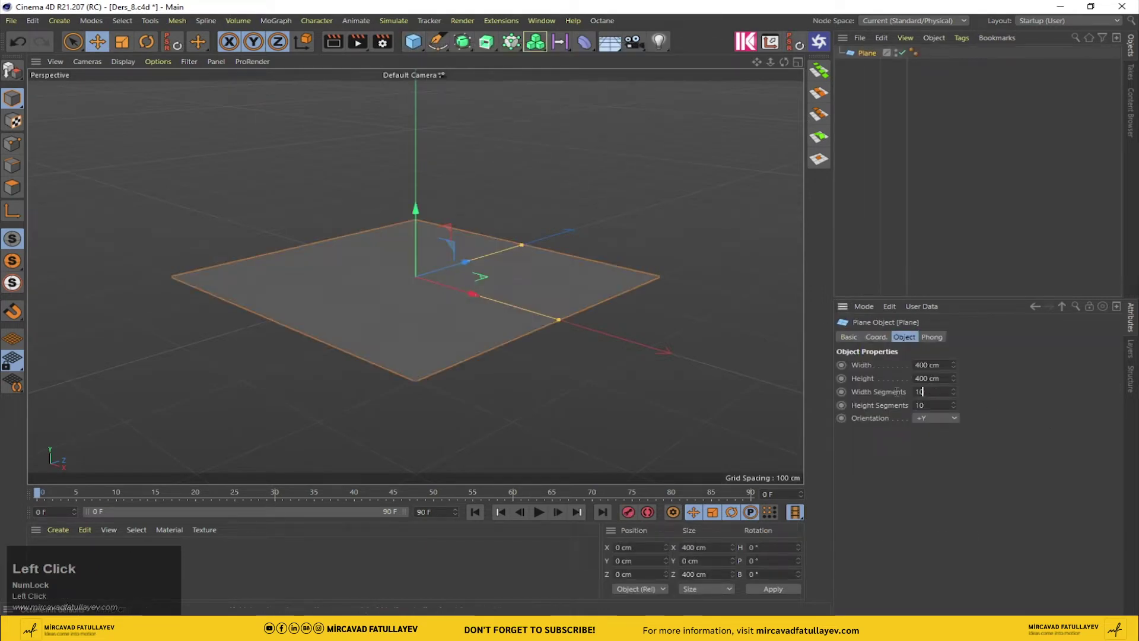
- Create a one-segment plane oriented to face the front view and make it editable
text(0Tab)
key(Tab)
text(0)
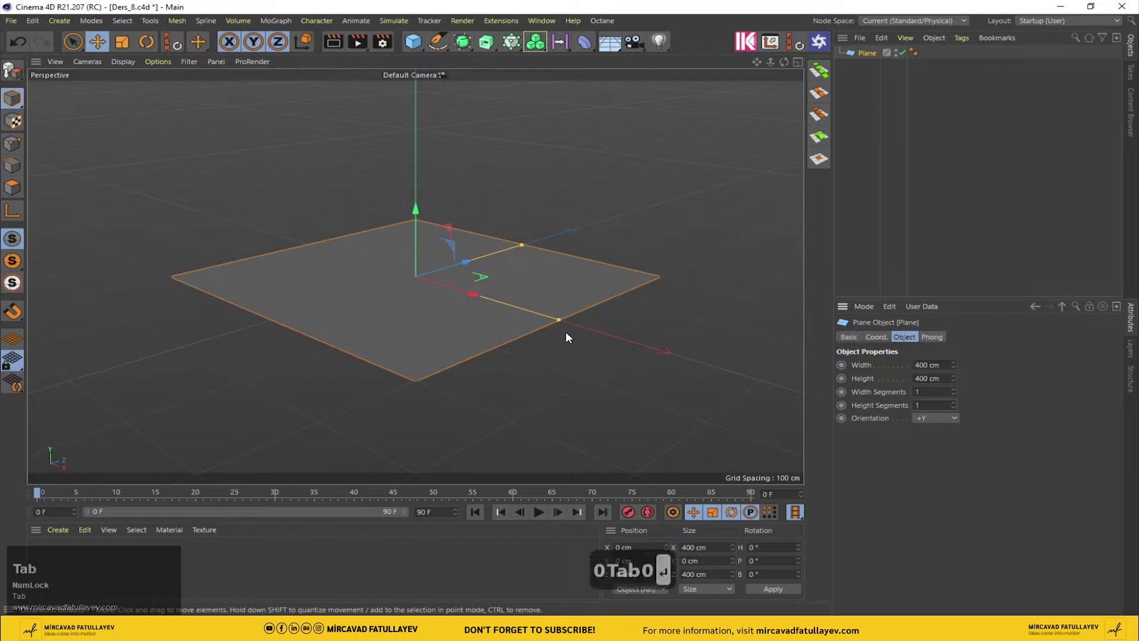
middle_click(568, 163)
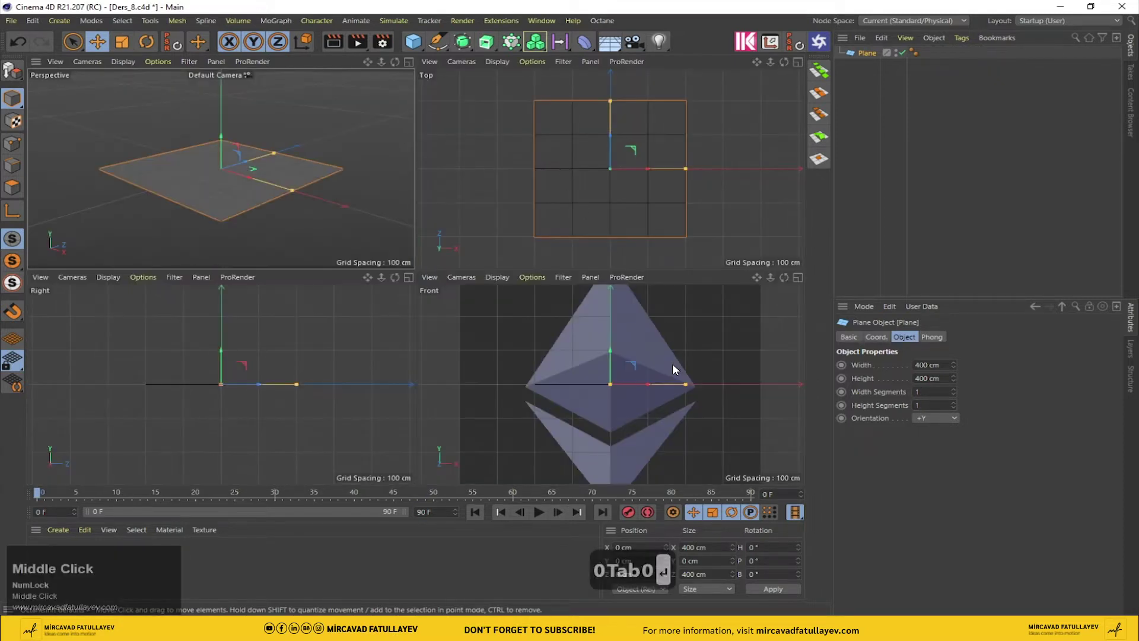
click(948, 424)
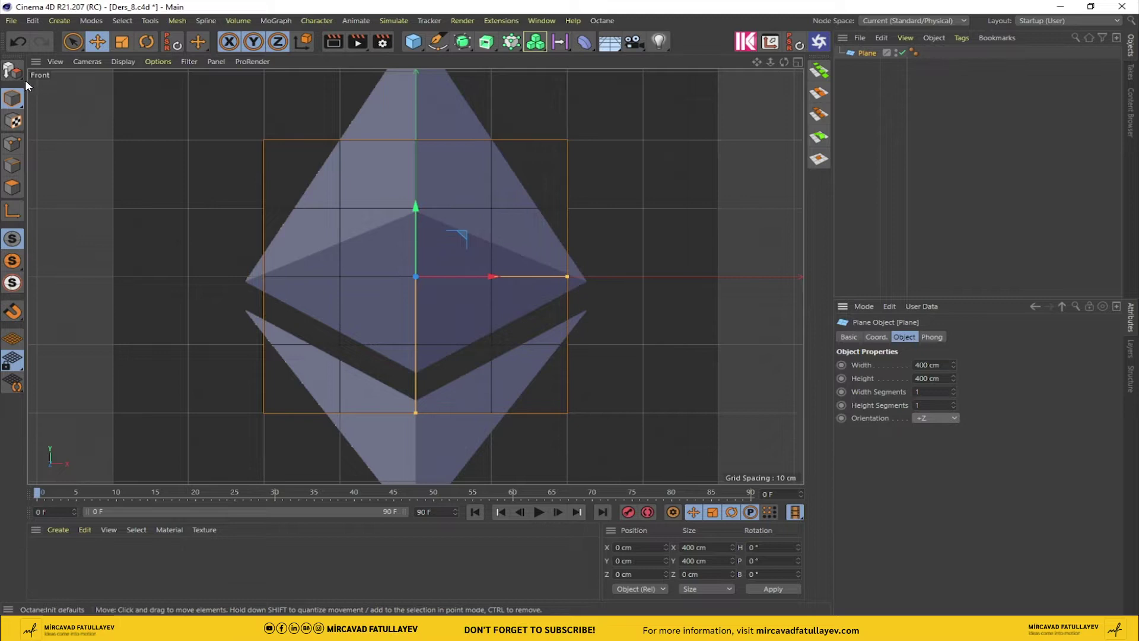
click(22, 78)
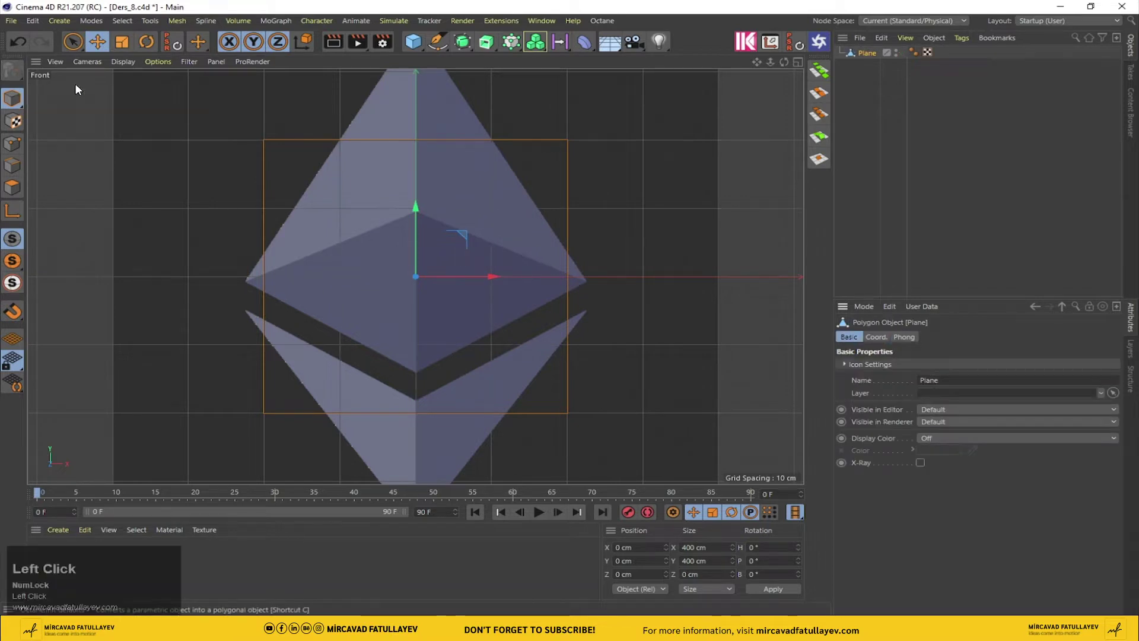
- Rotate the plane's banking to 45° so it forms a diamond over the logo
click(867, 55)
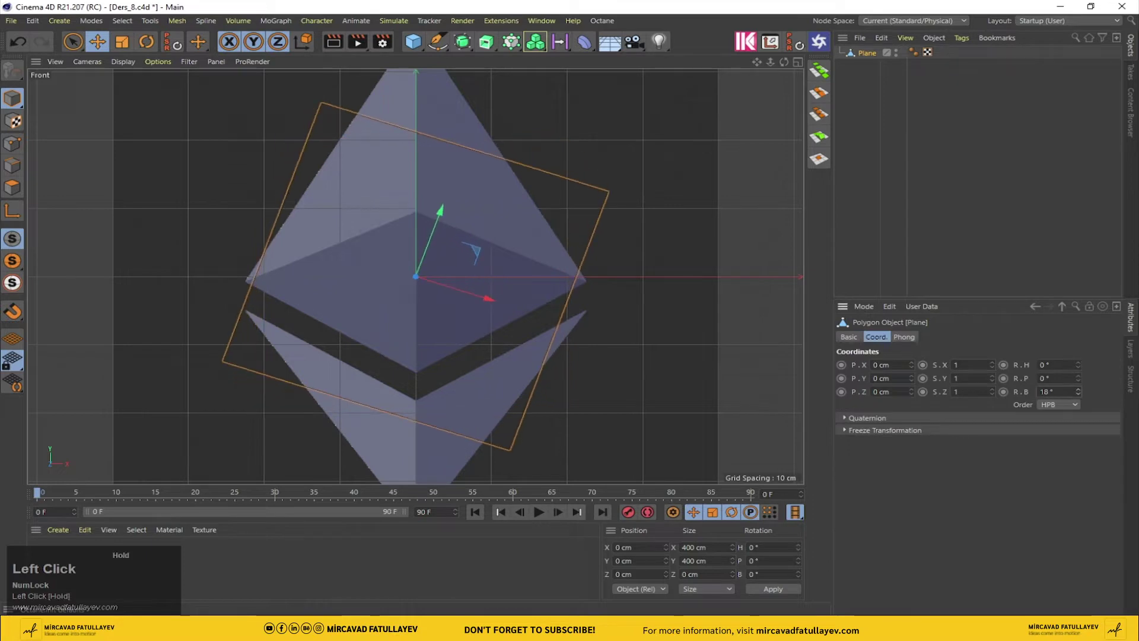
text(45)
key(Return)
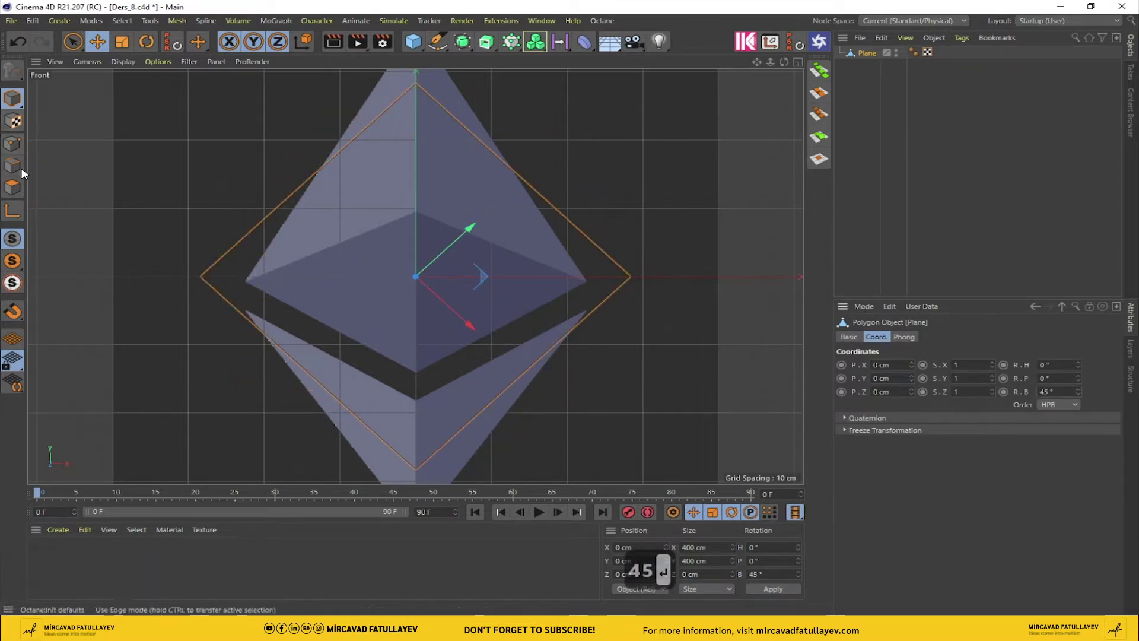
text(45)
click(22, 170)
- Line-cut the diamond horizontally from its left corner to its right corner, then work in Points mode
text(45)
right_click(616, 157)
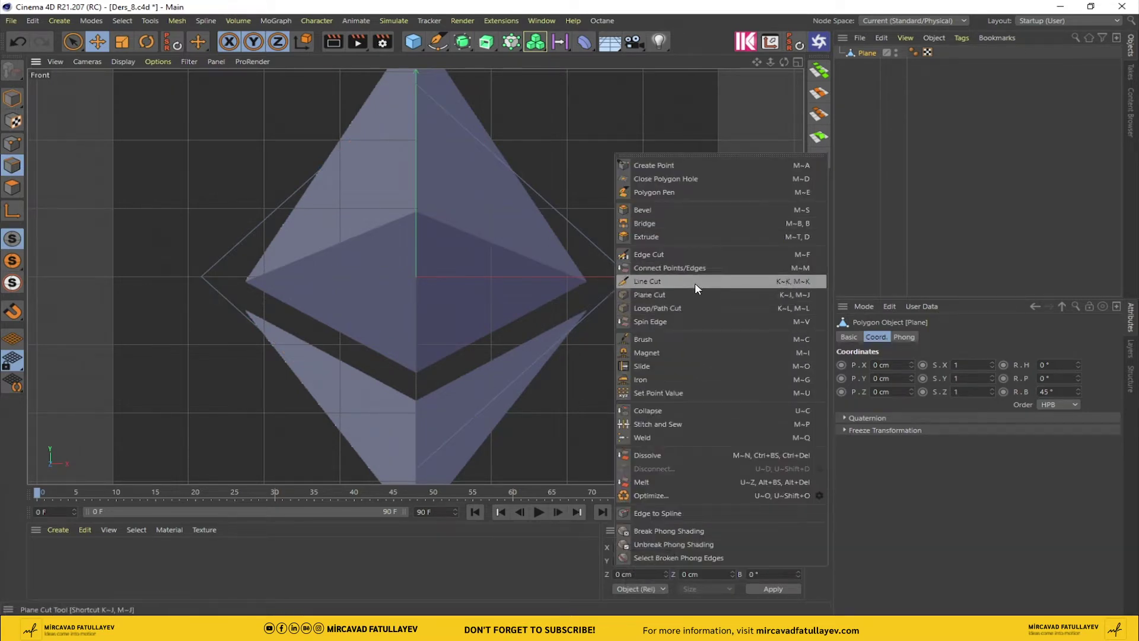
click(698, 283)
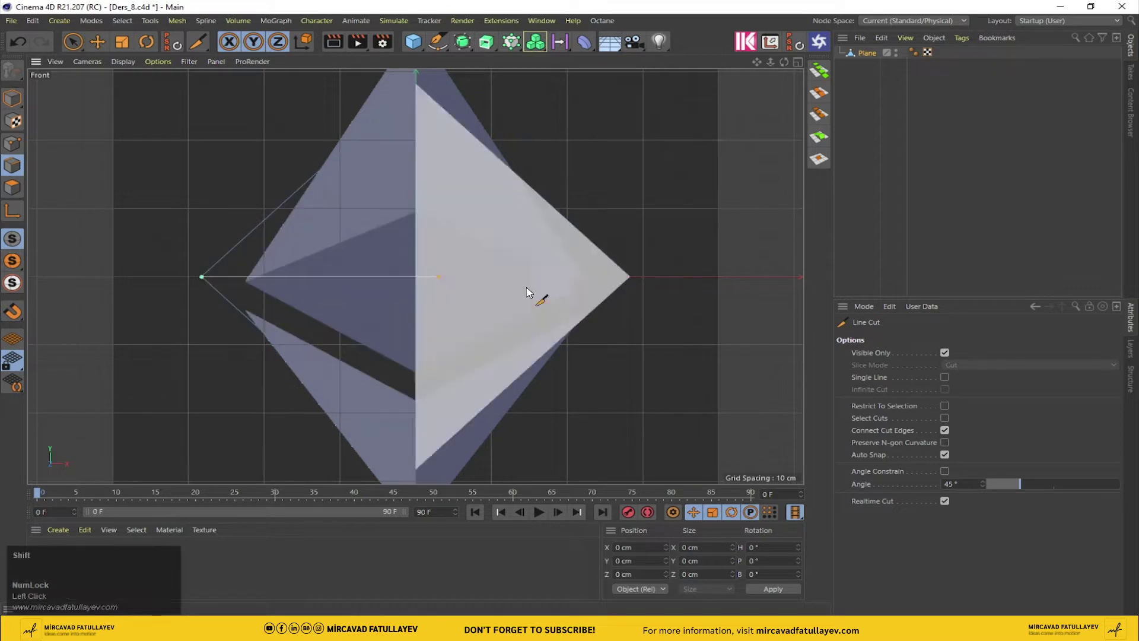
click(659, 285)
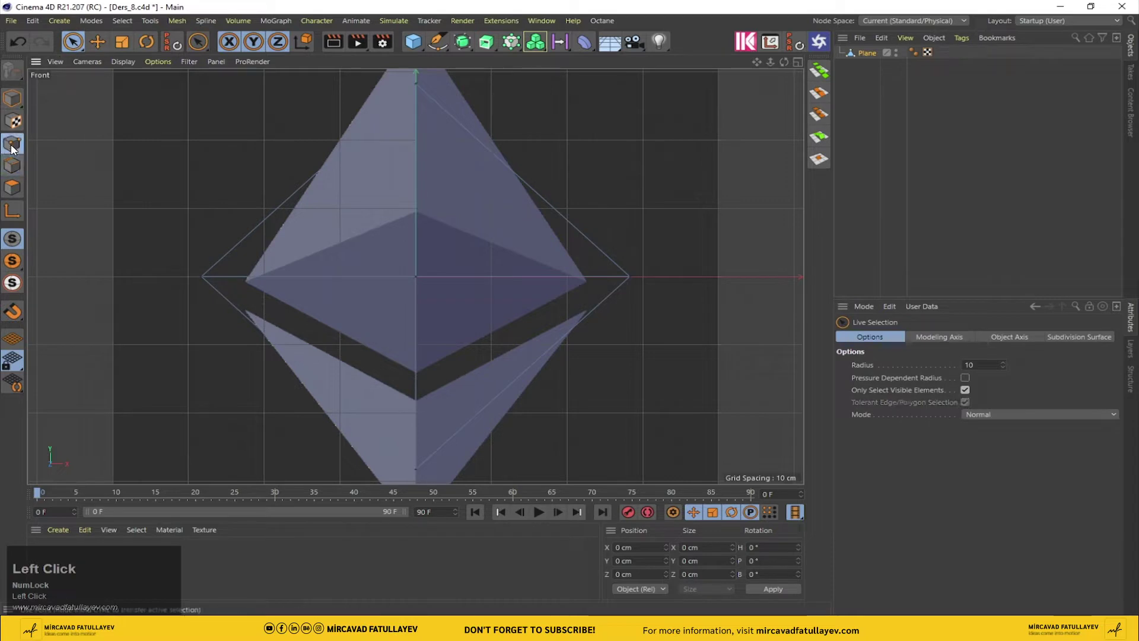
click(635, 281)
- Pull the side corners in to the logo's edges and move the bottom point to the diamond's lower tip
drag(207, 281, 105, 43)
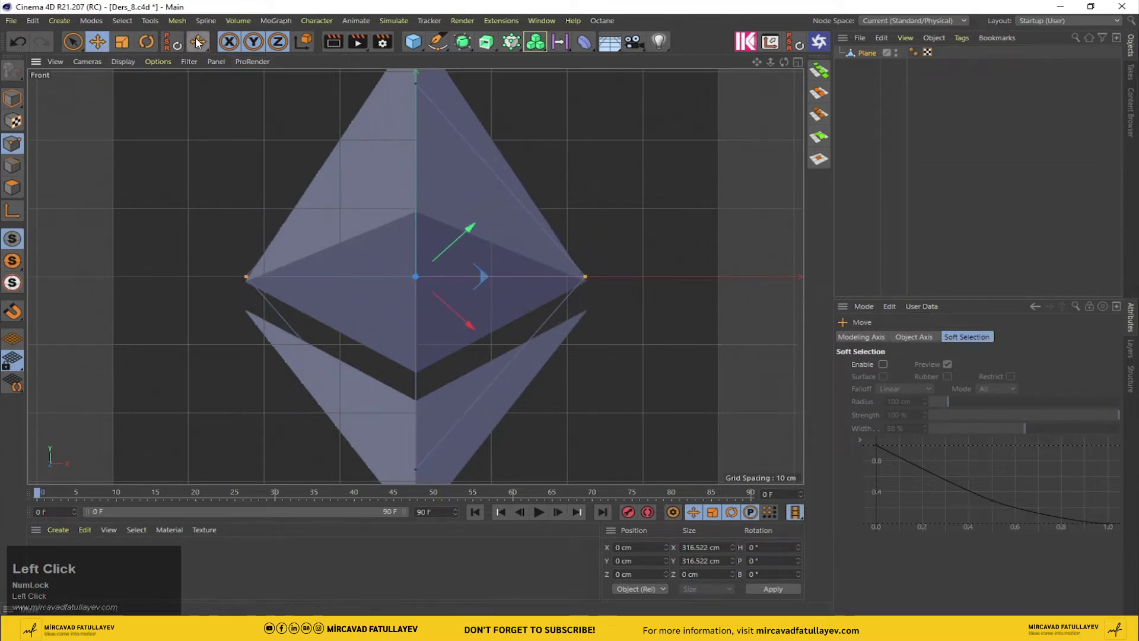
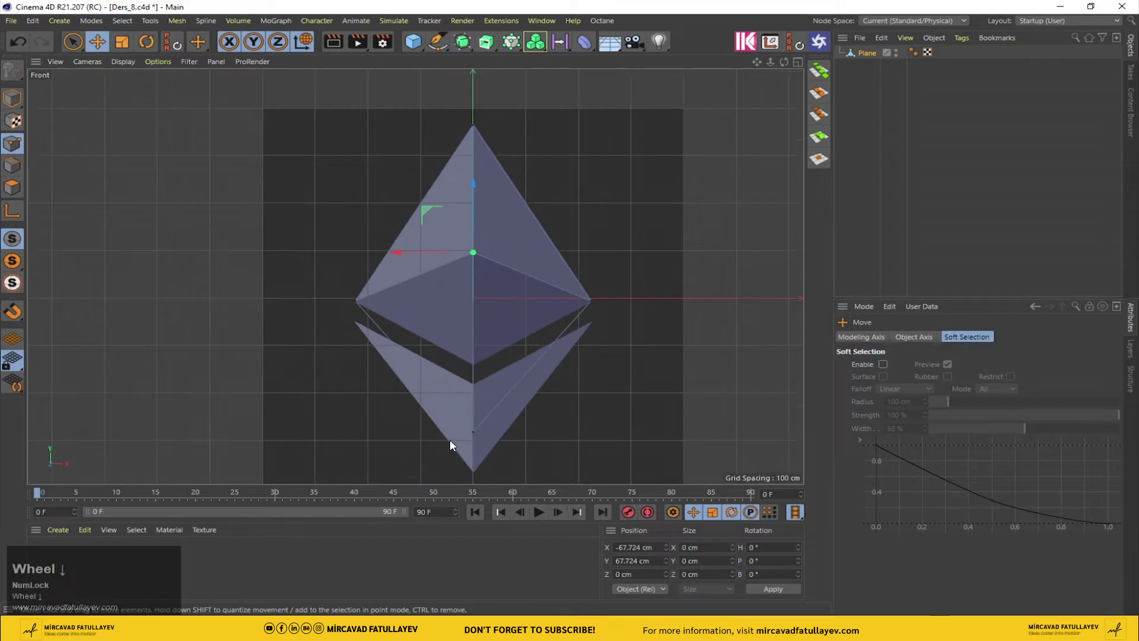
drag(473, 437, 487, 406)
scroll(up, 3)
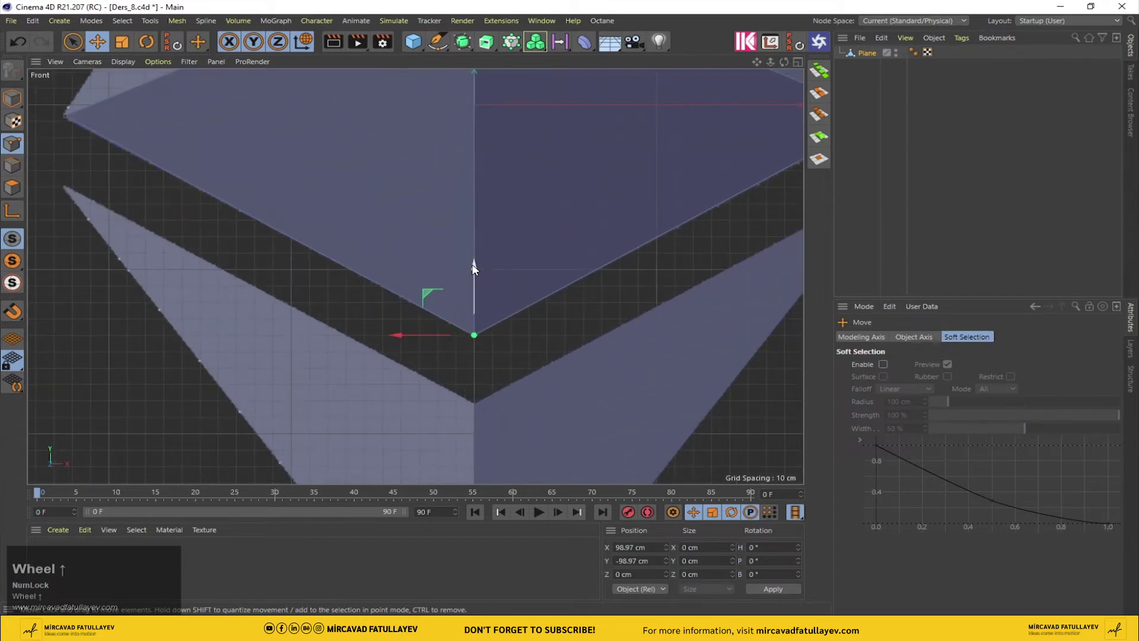
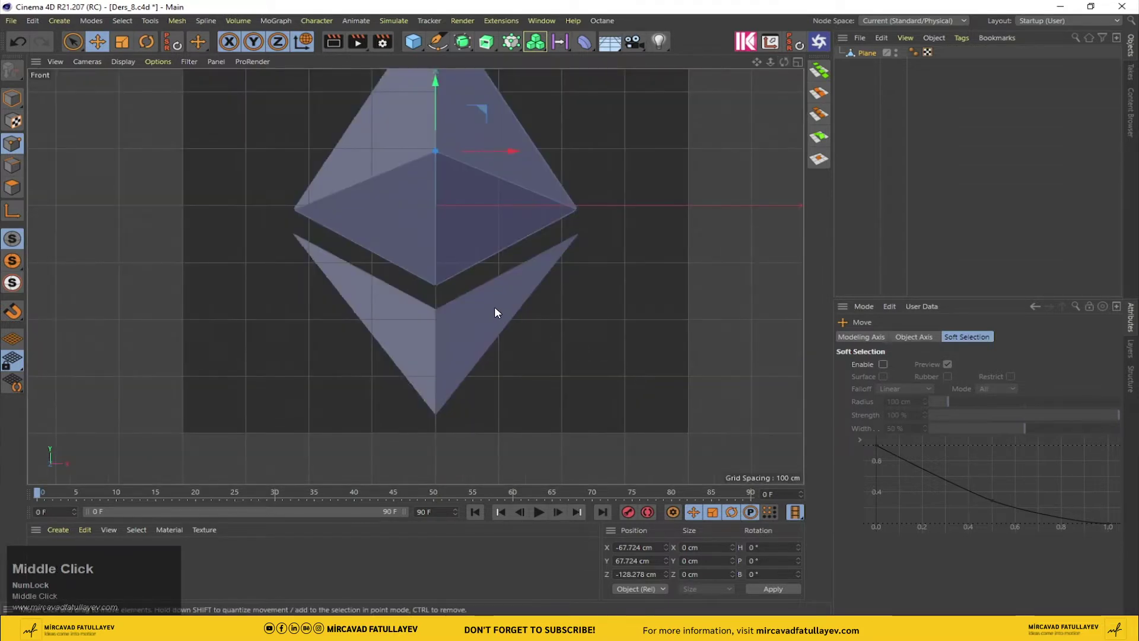
- Rename the plane Ust, duplicate it, and name the copy Alt
click(873, 57)
drag(870, 55, 869, 57)
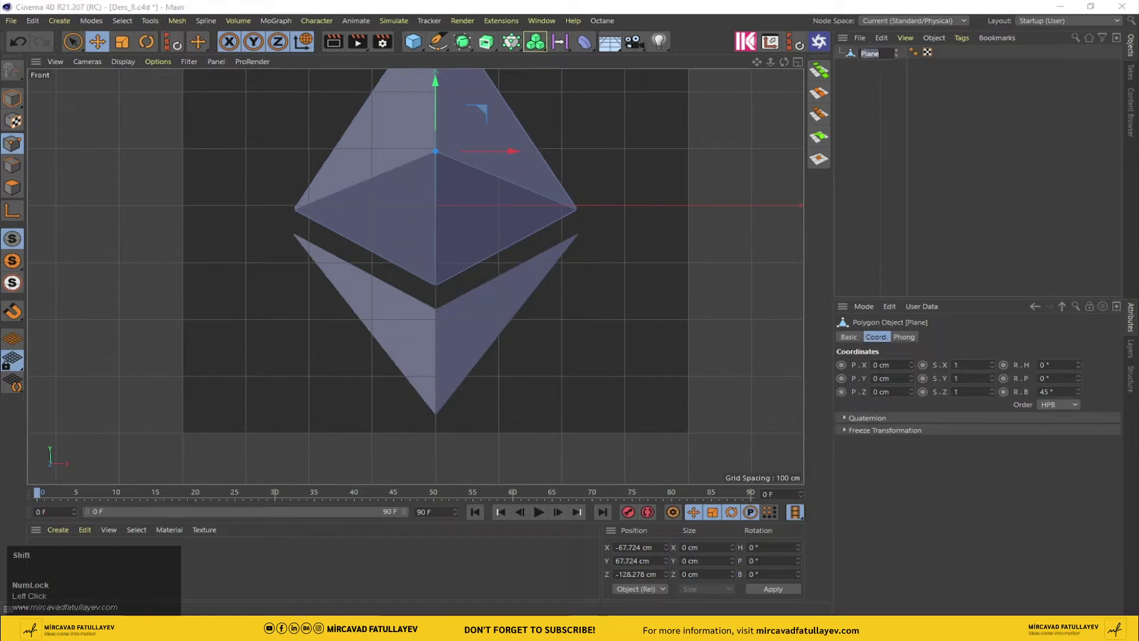
key(shift+u)
text(ust)
key(Return)
click(866, 58)
key(shift+a)
text(lt)
- Move the Alt copy down so it sits over the logo's lower chevron
drag(874, 89, 436, 352)
scroll(down, 3)
scroll(up, 3)
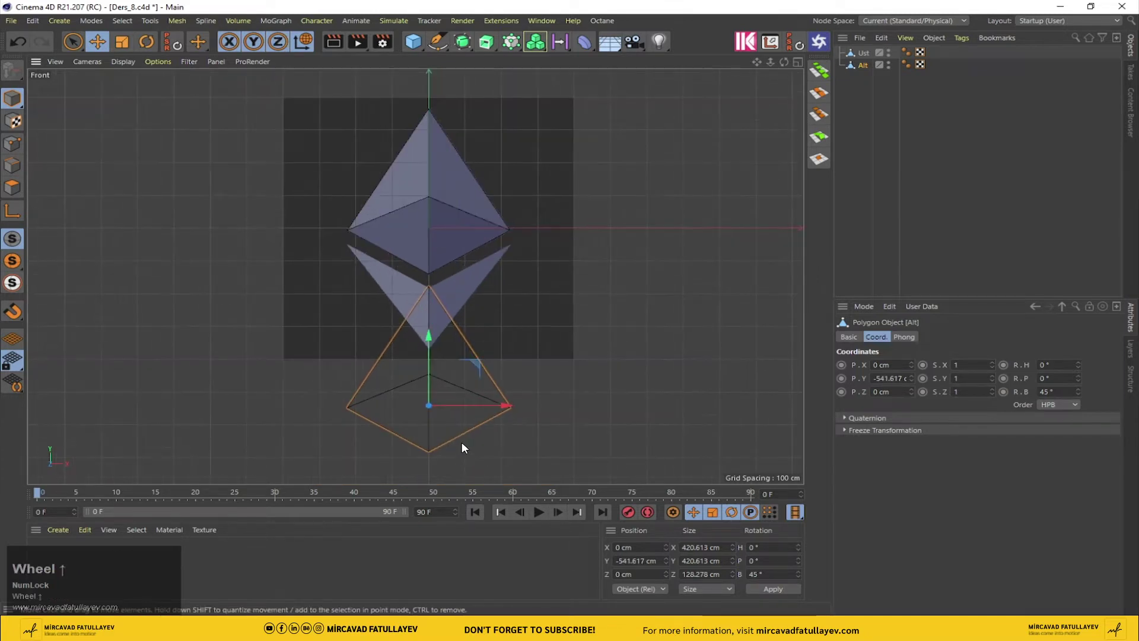
drag(432, 348, 420, 309)
scroll(up, 3)
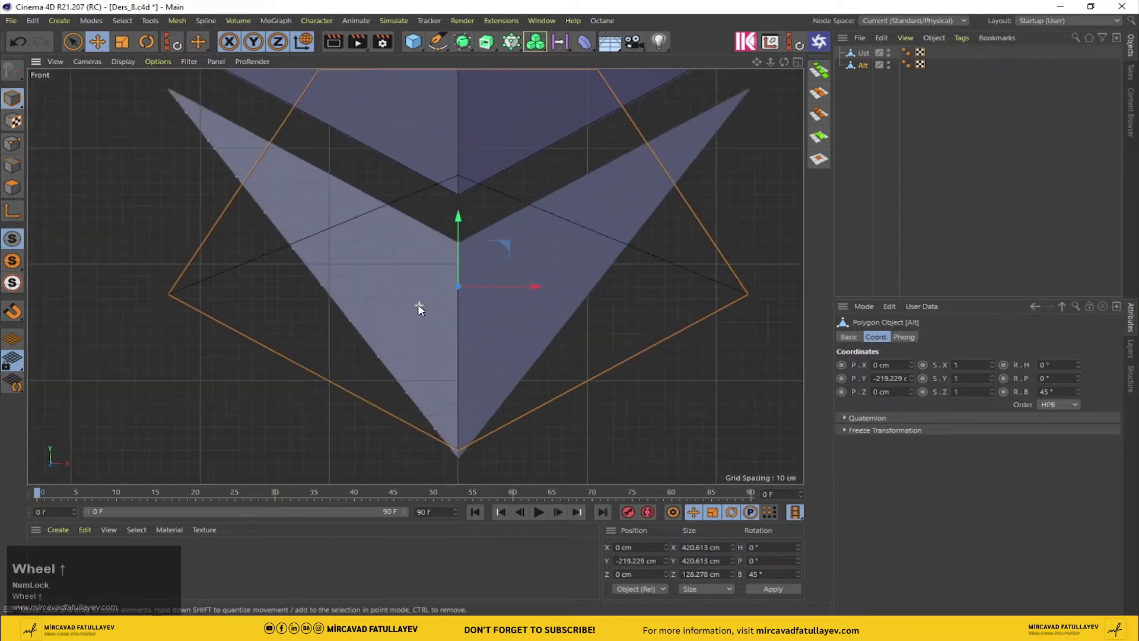
- Drag Alt's corner and inner points onto the chevron outline, nudging the inner point up to the notch
drag(456, 224, 159, 166)
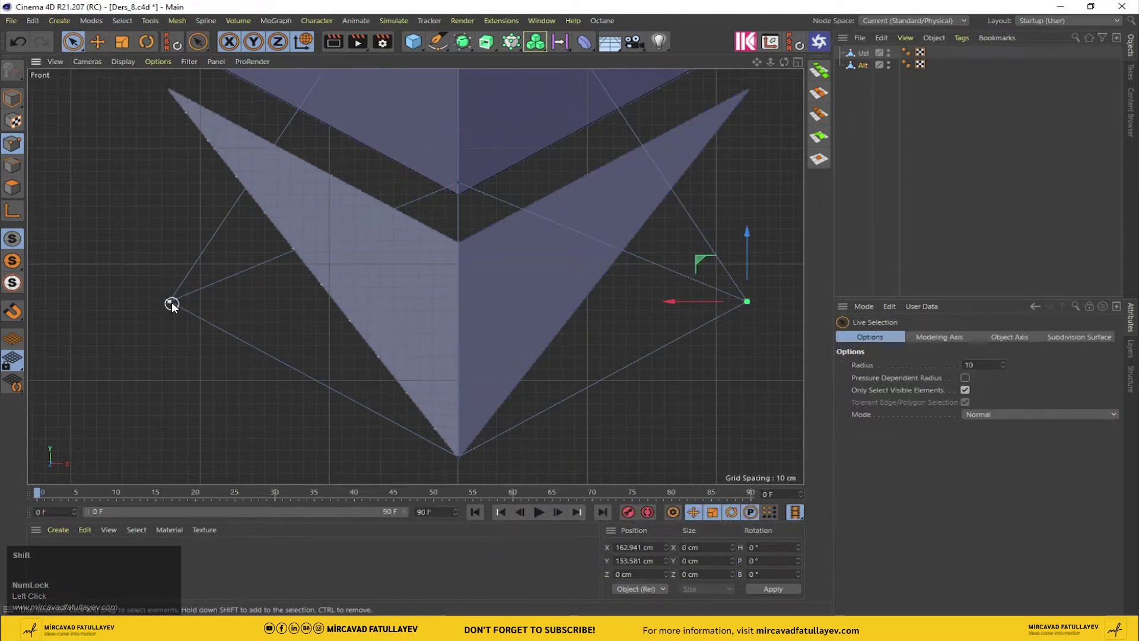
drag(176, 307, 451, 94)
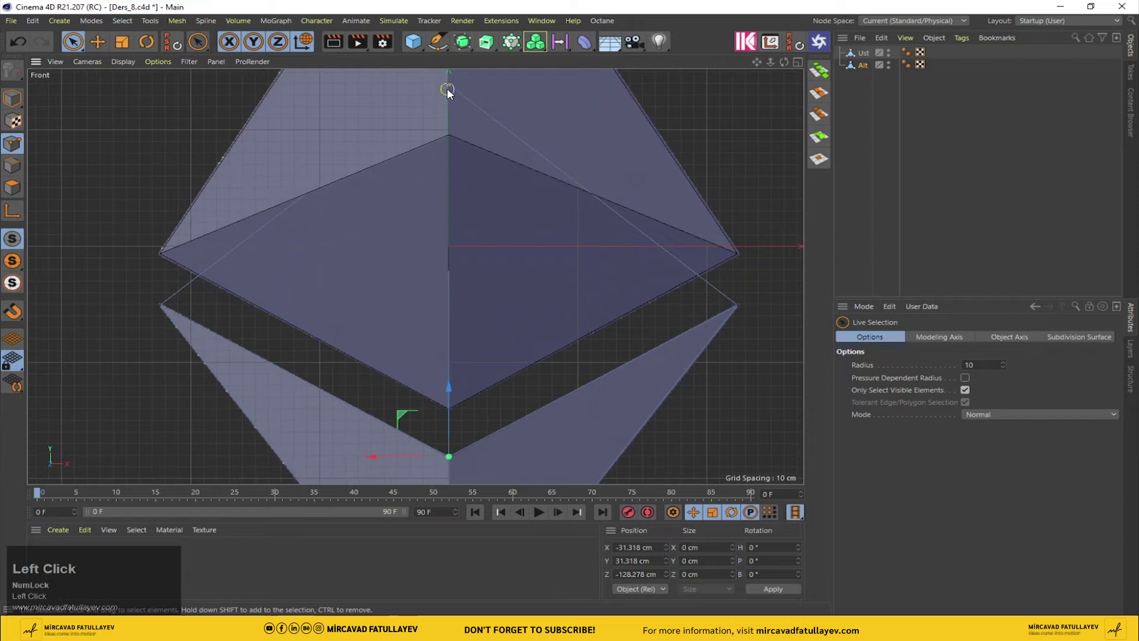
scroll(down, 3)
drag(462, 84, 521, 334)
scroll(up, 3)
drag(468, 247, 460, 241)
scroll(up, 3)
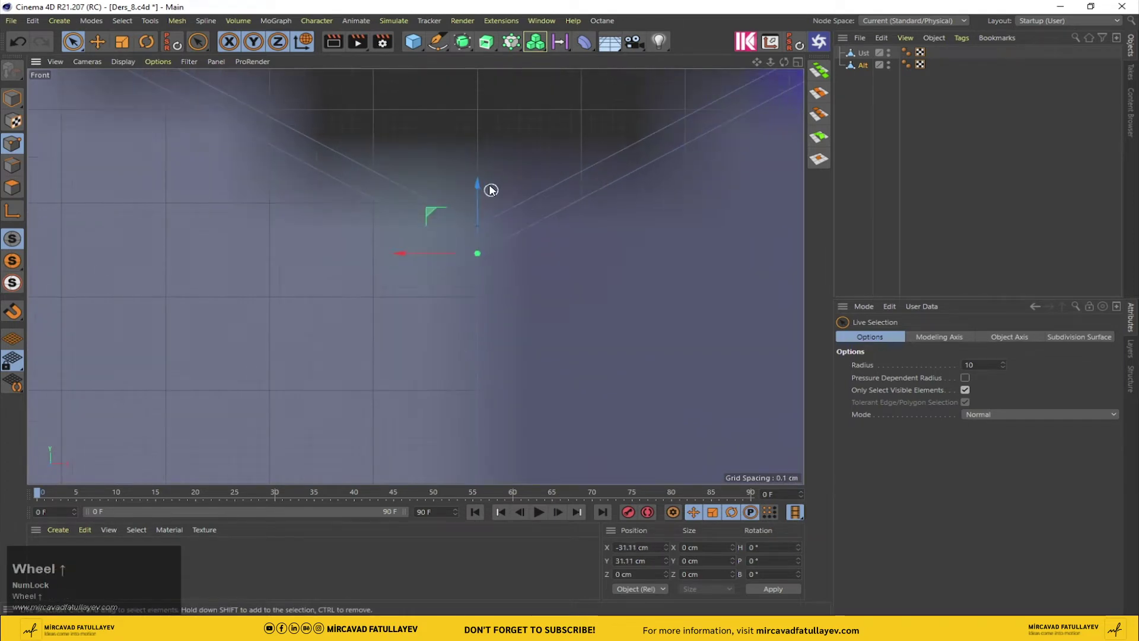
drag(480, 184, 499, 224)
middle_click(499, 225)
- Name the symmetry object ETH and place the logo half inside it to mirror it
scroll(up, 3)
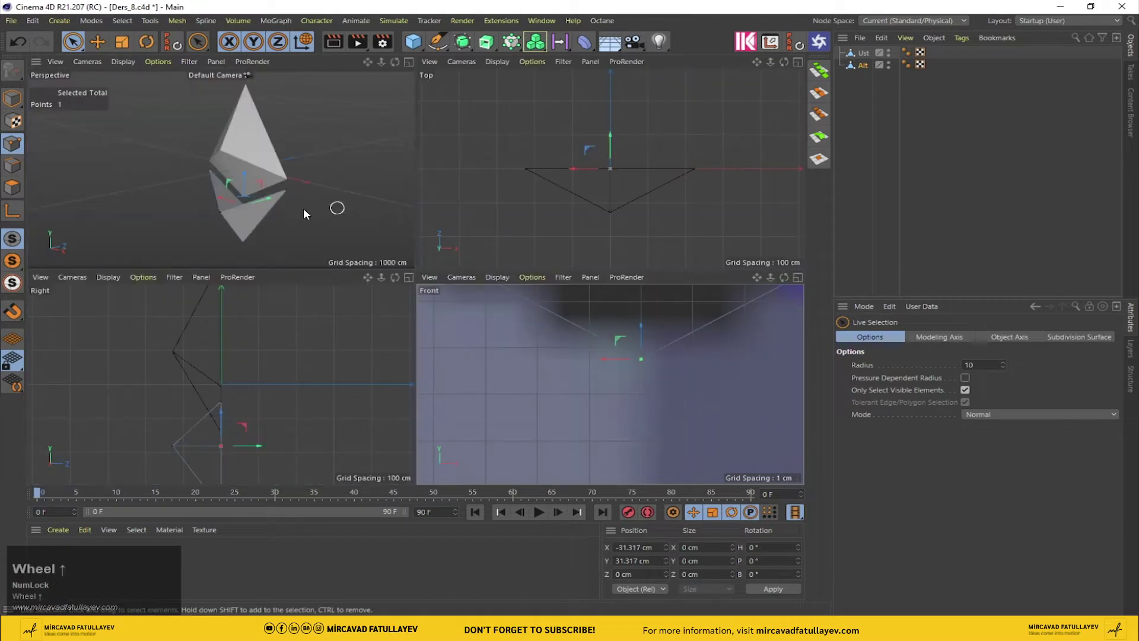
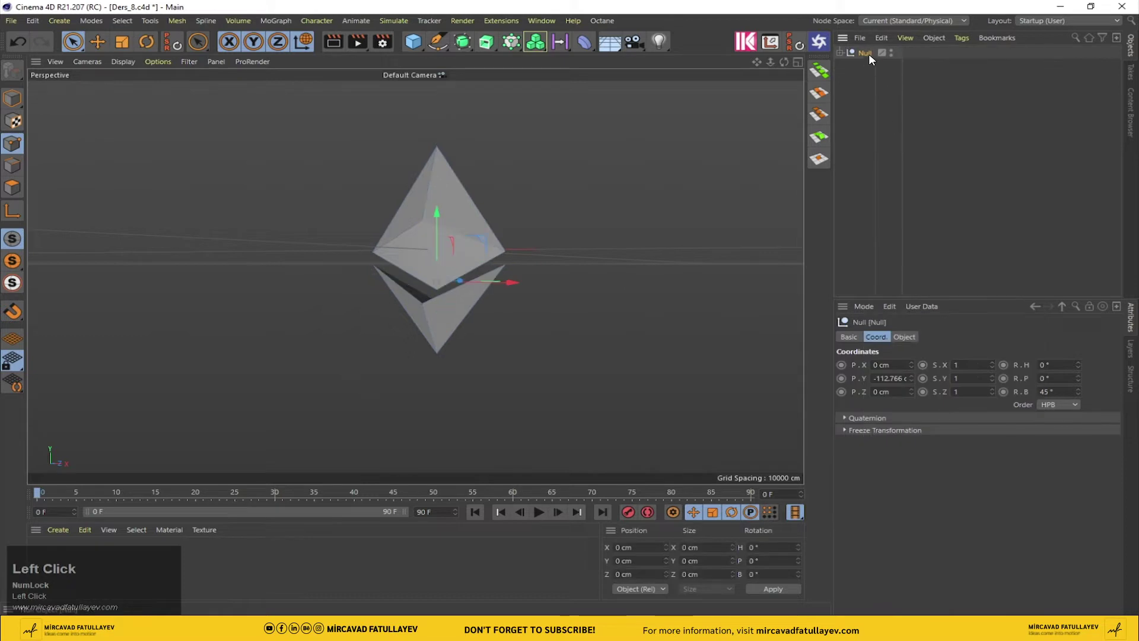
key(shift+e)
text(et)
text(h)
drag(860, 87, 879, 58)
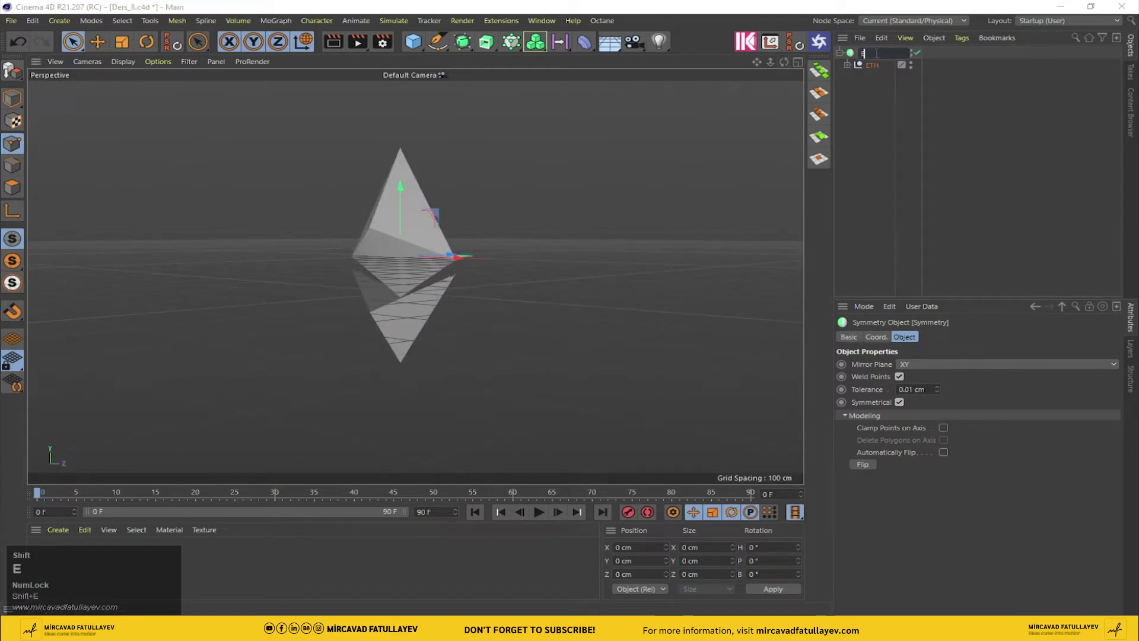
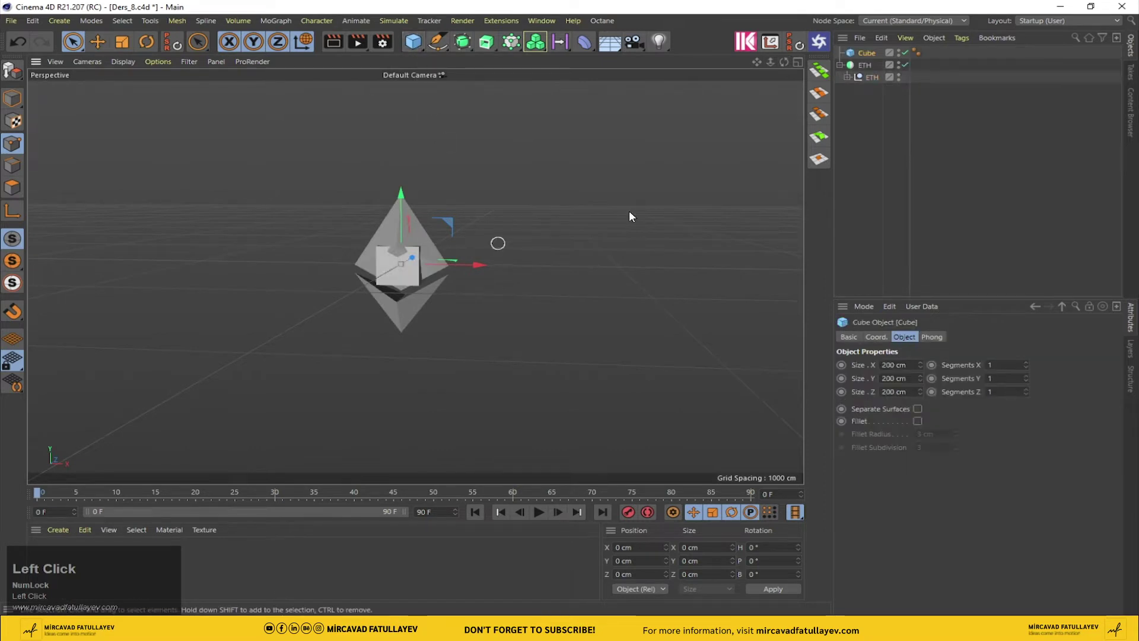
- Stretch the cube into a large room and select its front wall for removal
drag(925, 362, 701, 130)
scroll(down, 3)
drag(586, 204, 17, 76)
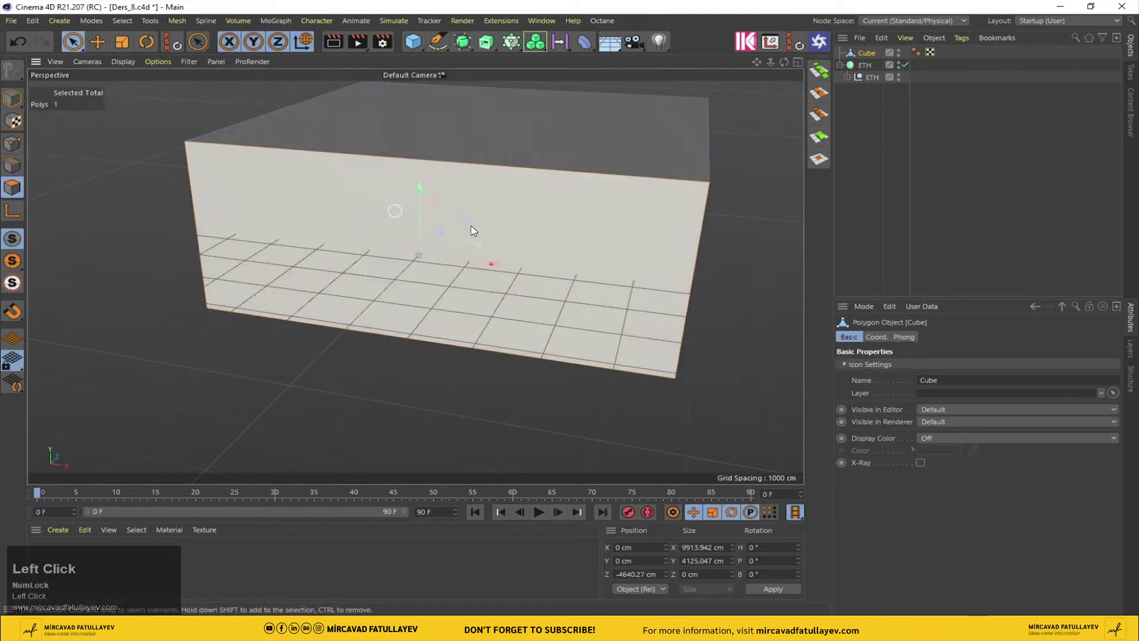
scroll(up, 3)
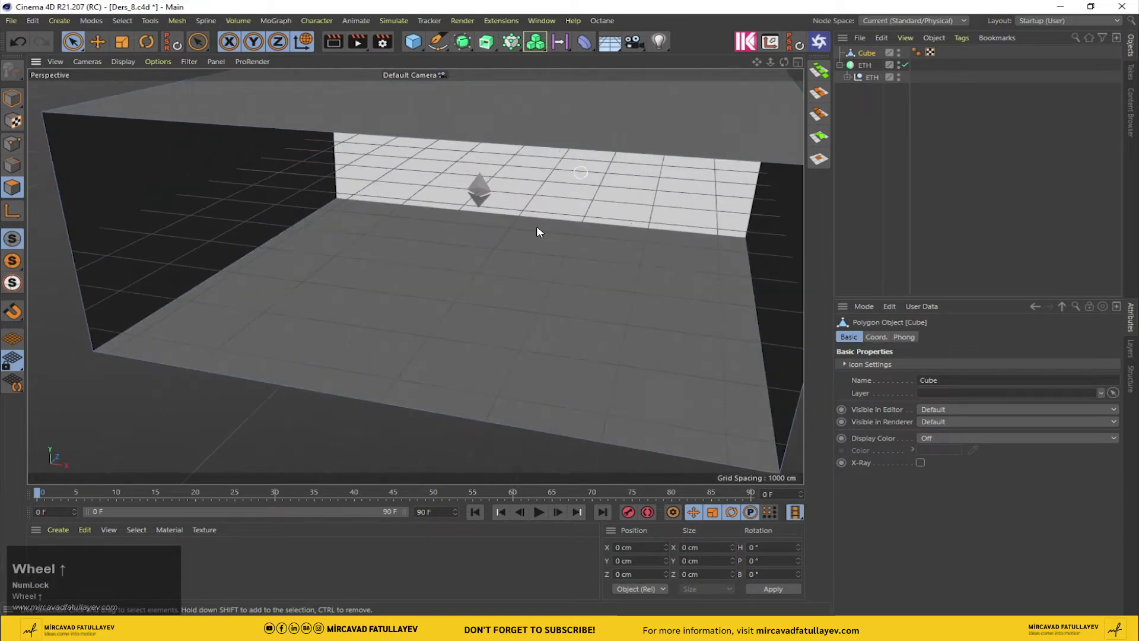
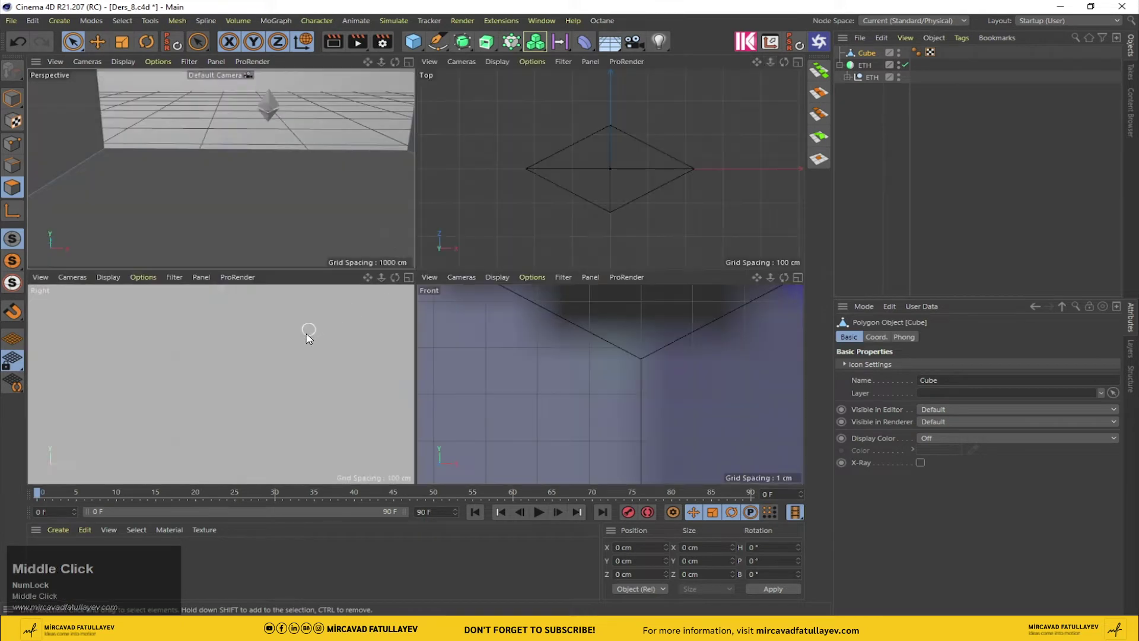
scroll(down, 3)
scroll(up, 3)
scroll(down, 3)
scroll(up, 3)
- In the right side view, move the room so its floor meets the logo
click(865, 56)
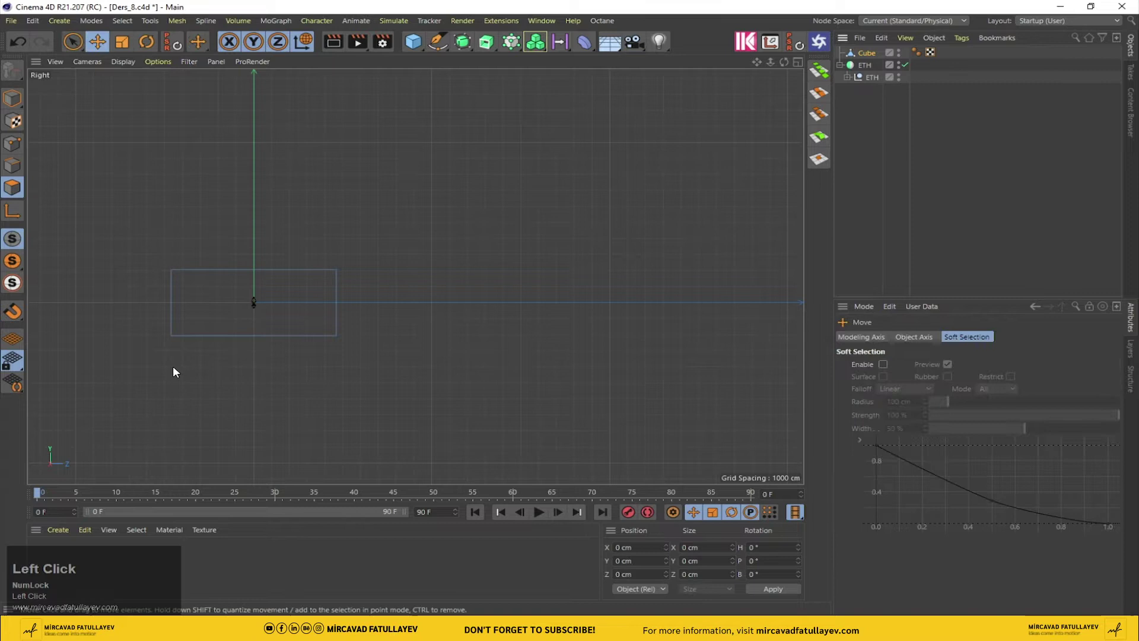
scroll(up, 3)
scroll(down, 3)
drag(23, 101, 386, 160)
scroll(up, 3)
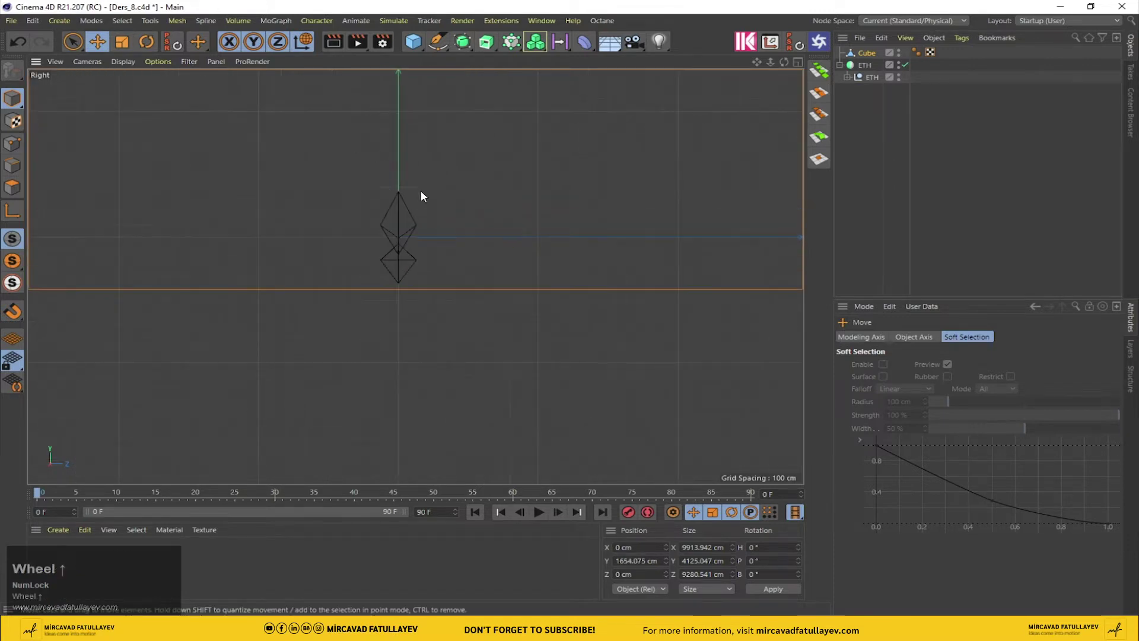
drag(776, 67, 544, 149)
middle_click(544, 149)
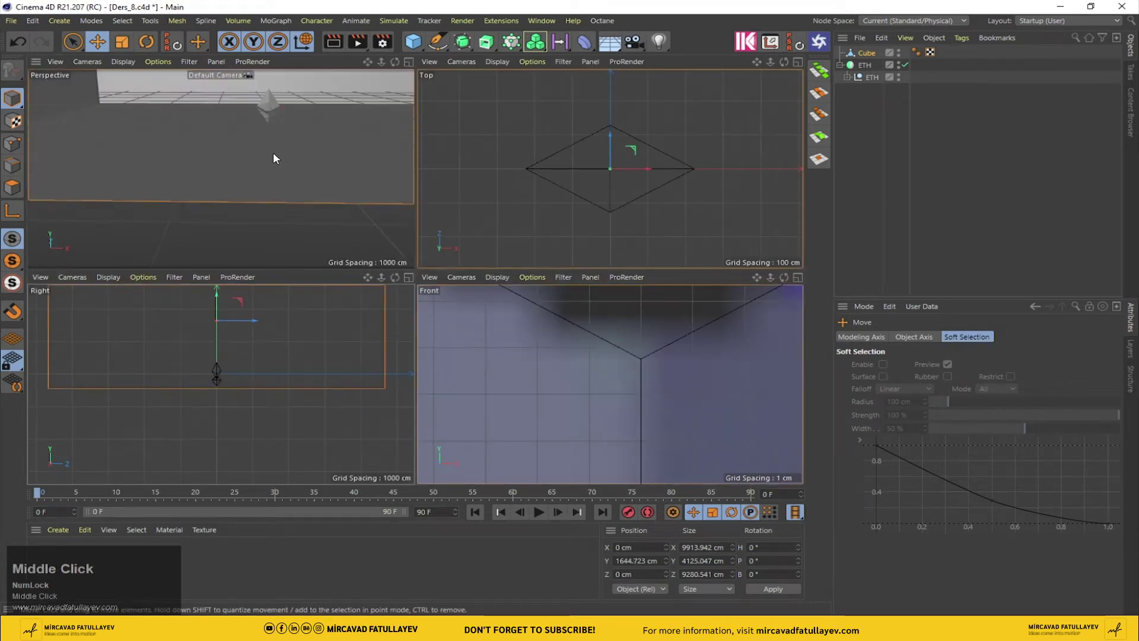
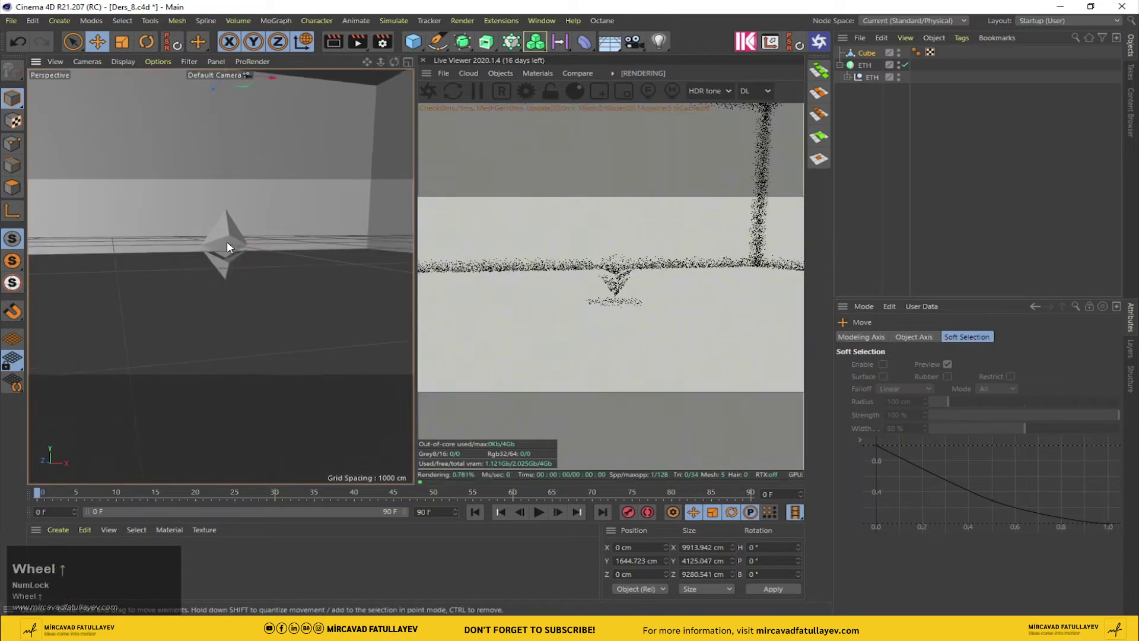
- Set the render output resolution to 1920 by 1080
scroll(down, 3)
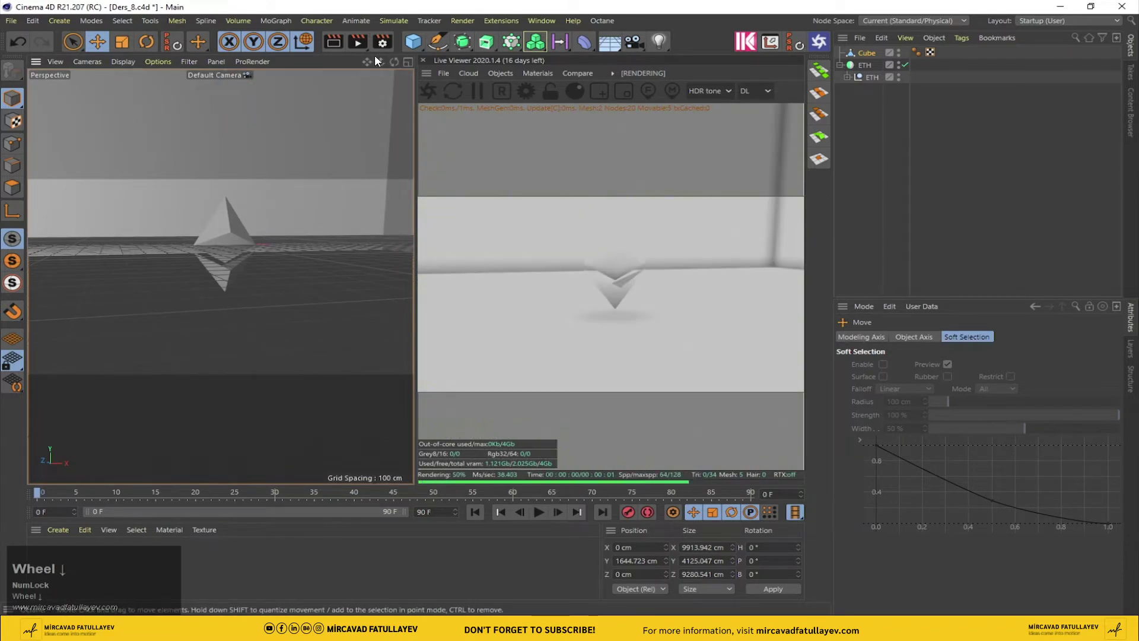
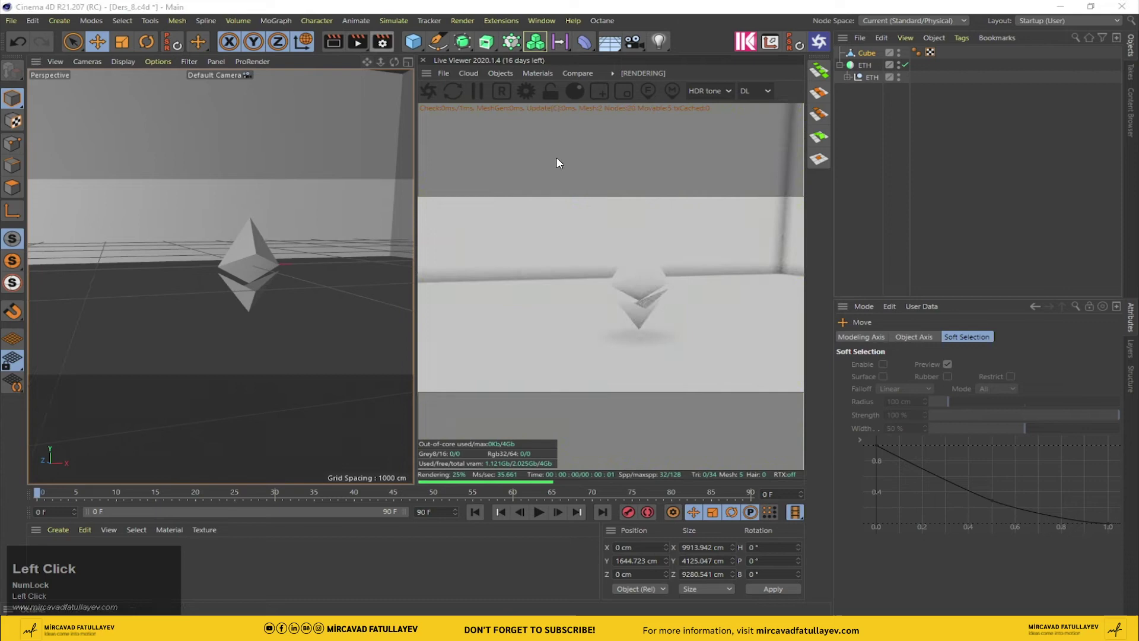
text(1920tab)
key(Tab)
text(1080)
key(Return)
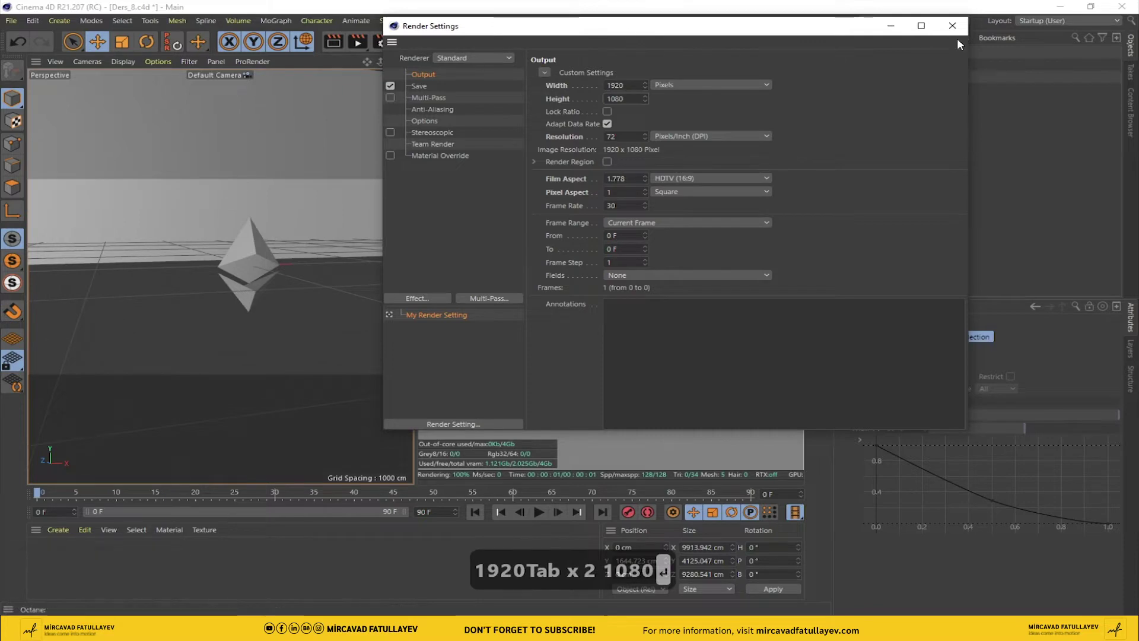
key(Return)
- Add an Octane camera and bring it closer to frame the logo
click(958, 25)
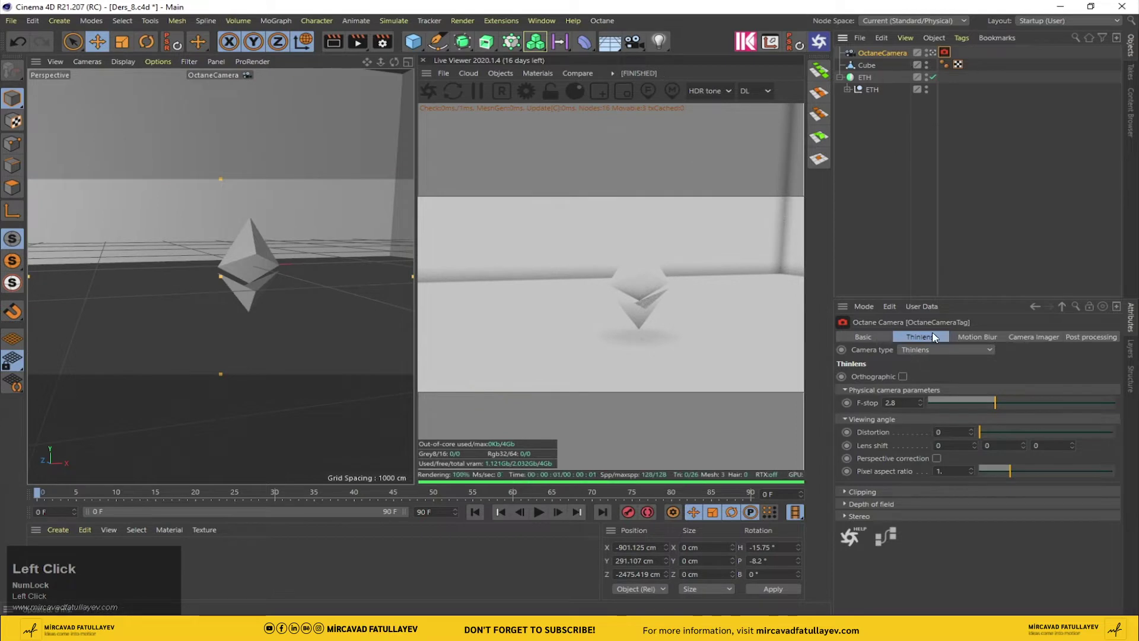
drag(903, 57, 135, 64)
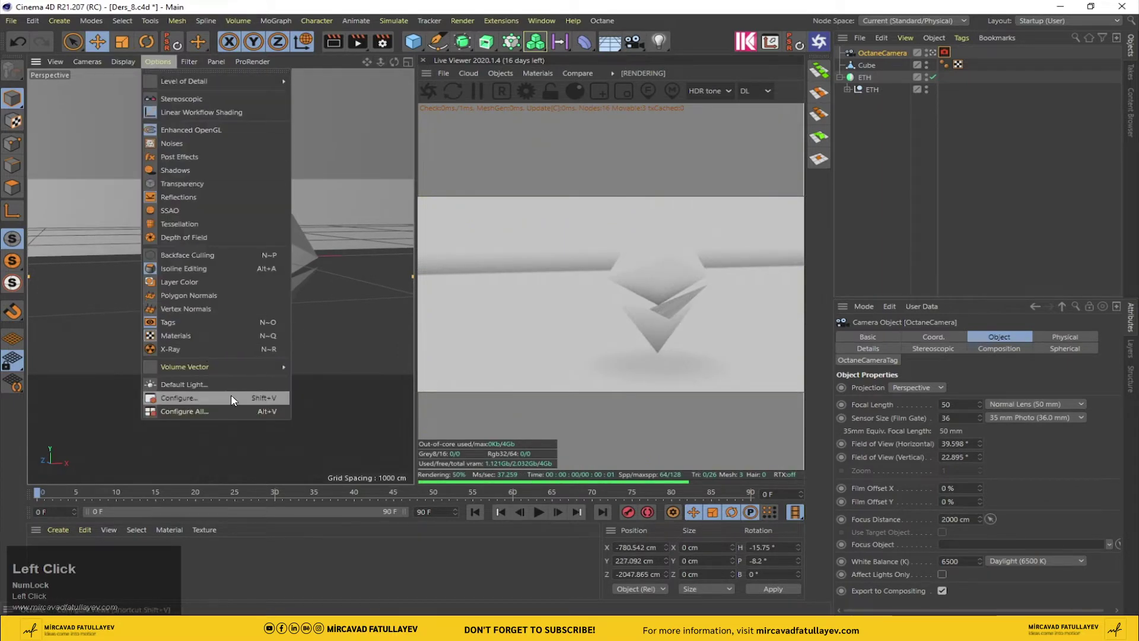
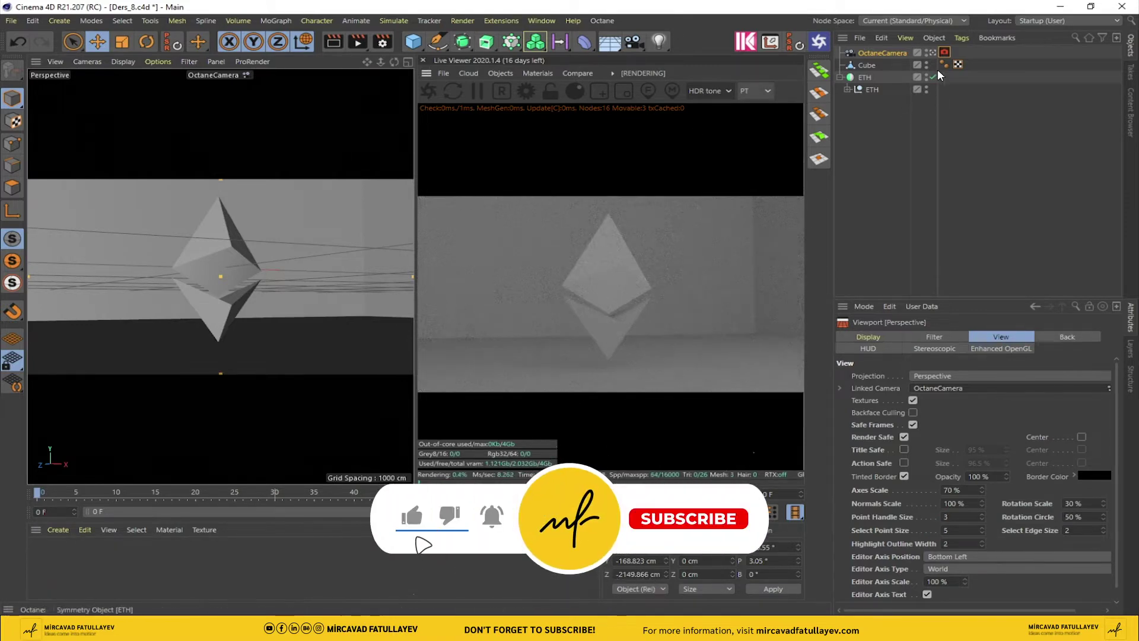
- Add a Protection tag to the Octane camera so it cannot be moved
click(886, 55)
right_click(886, 55)
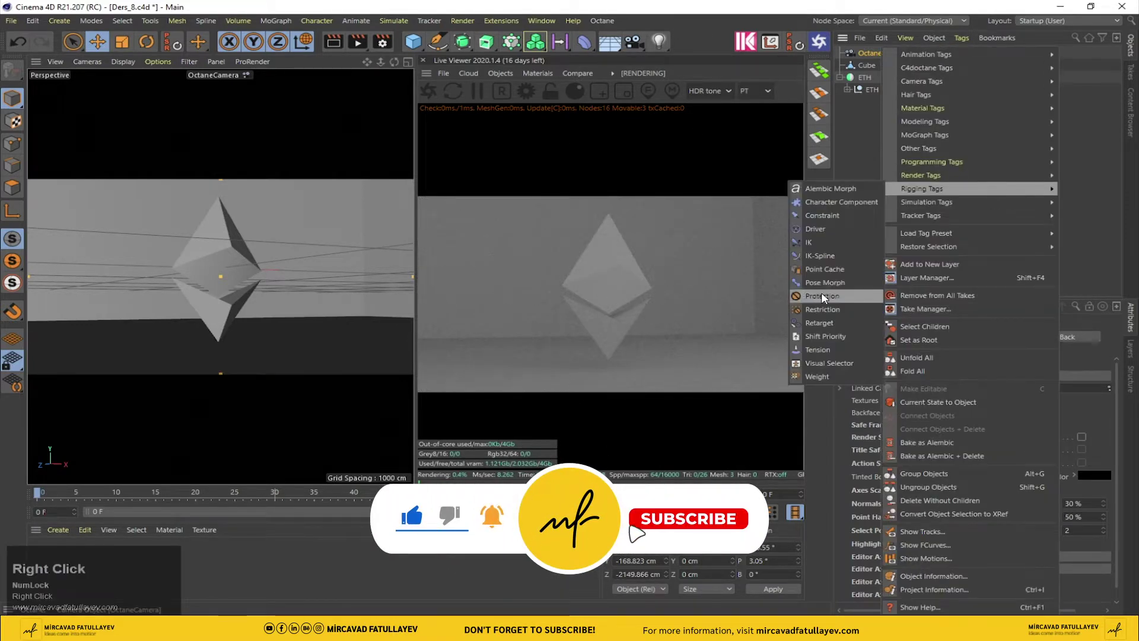
click(819, 303)
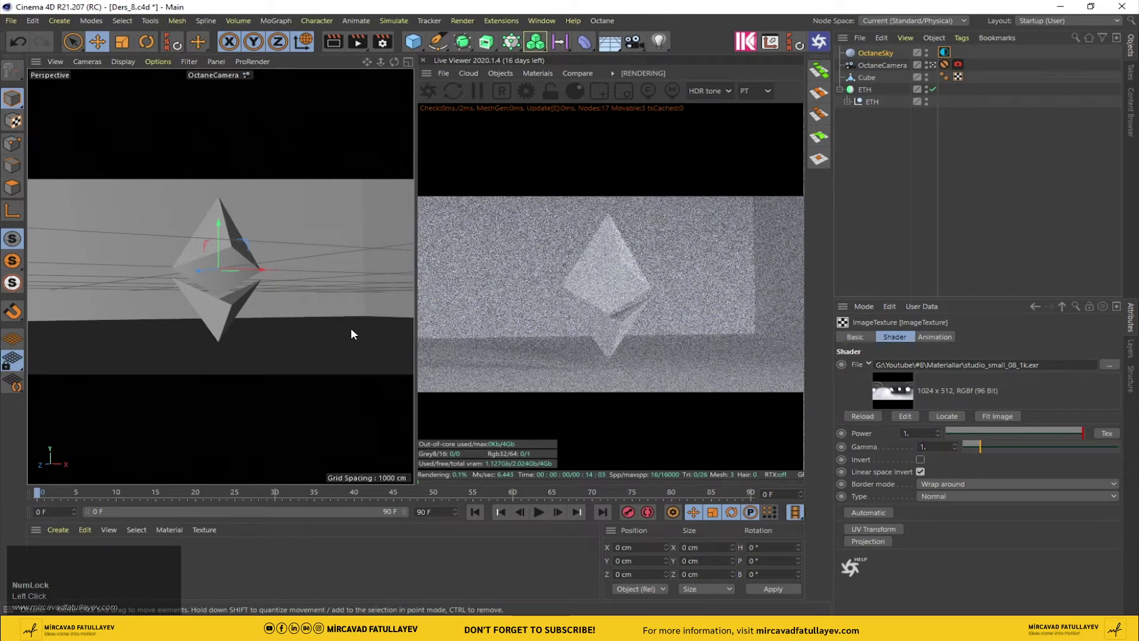
- Leave the camera view and orbit the editor view to see the whole room
click(936, 66)
drag(936, 66, 506, 75)
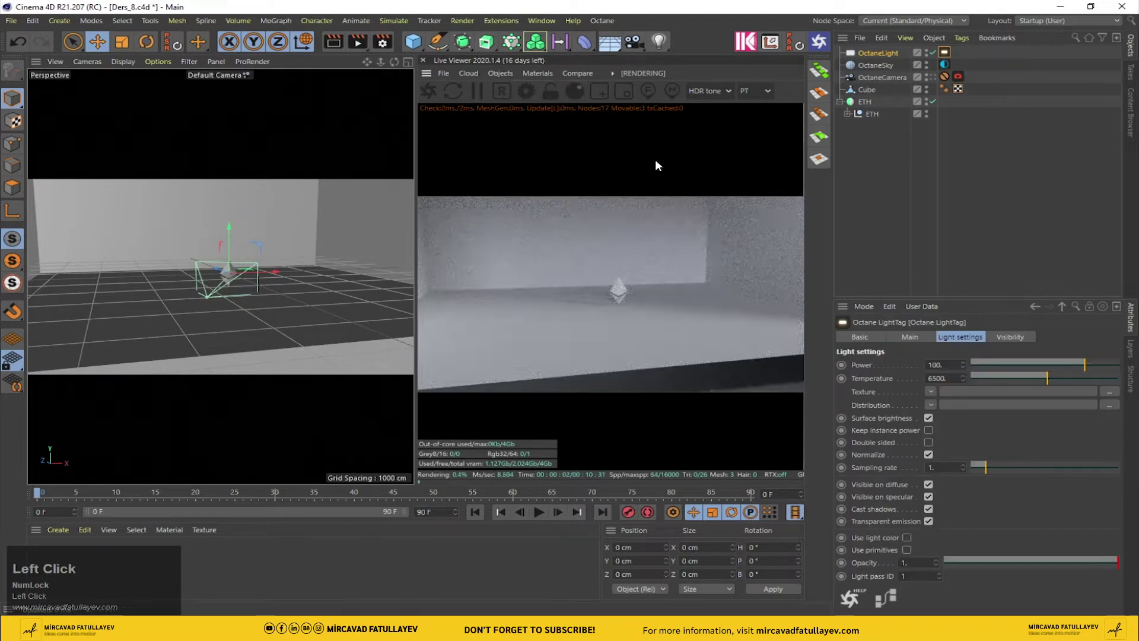
- Position the new Octane light in the room and give it a Target tag aimed at ETH
drag(220, 276, 885, 54)
right_click(885, 54)
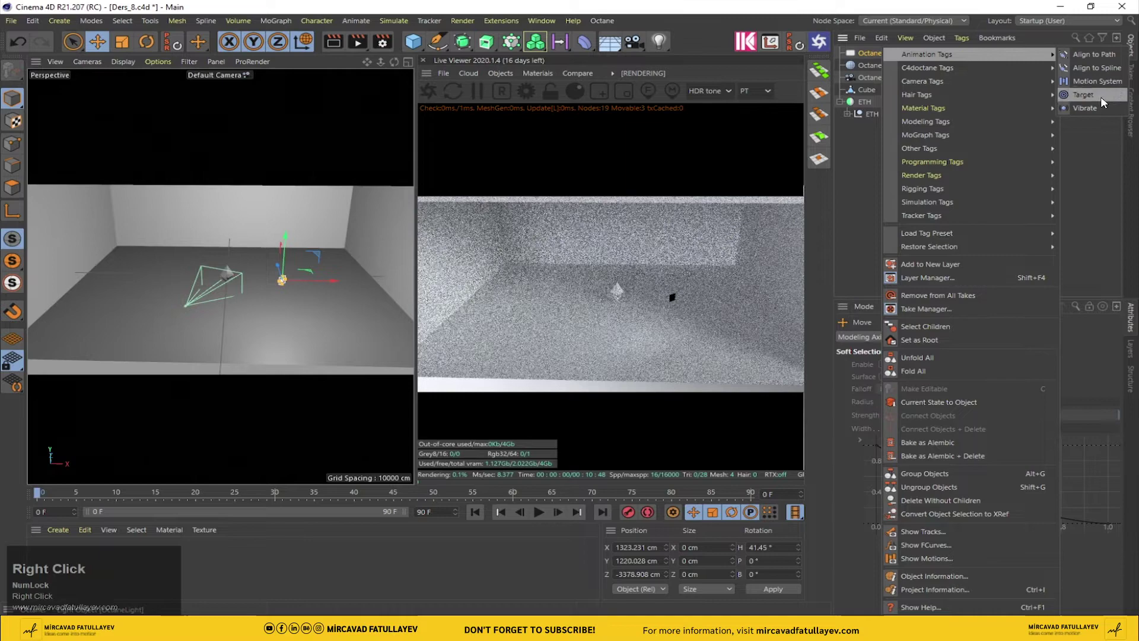
drag(1105, 102, 937, 94)
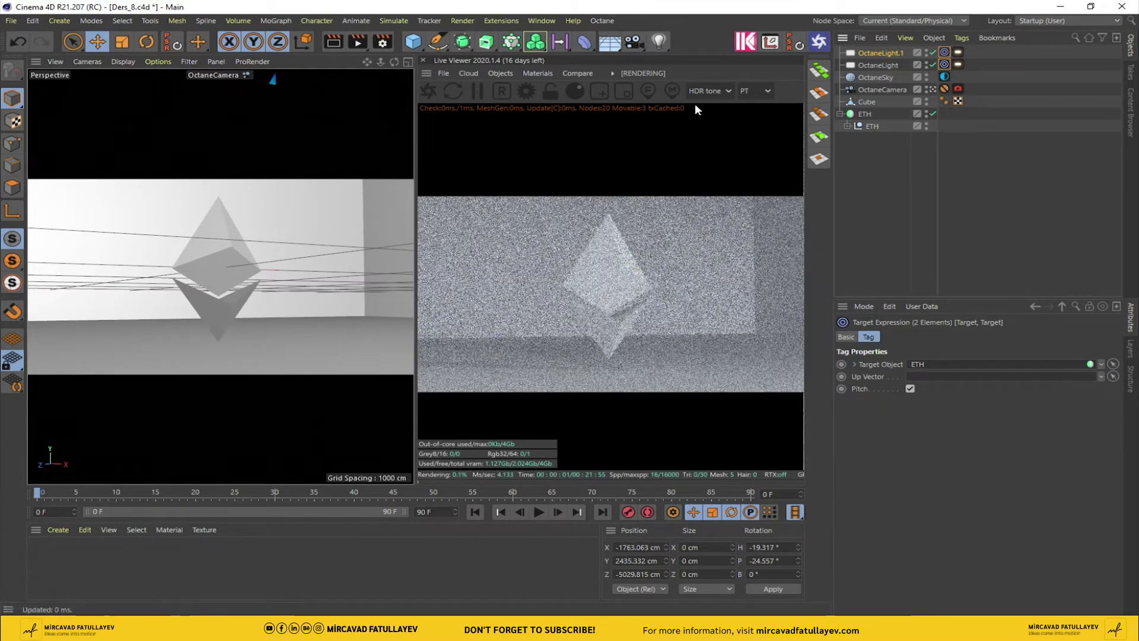
- Set OctaneLight.1's colour to orange-red and drag its temperature down to about 1618
drag(966, 52, 886, 70)
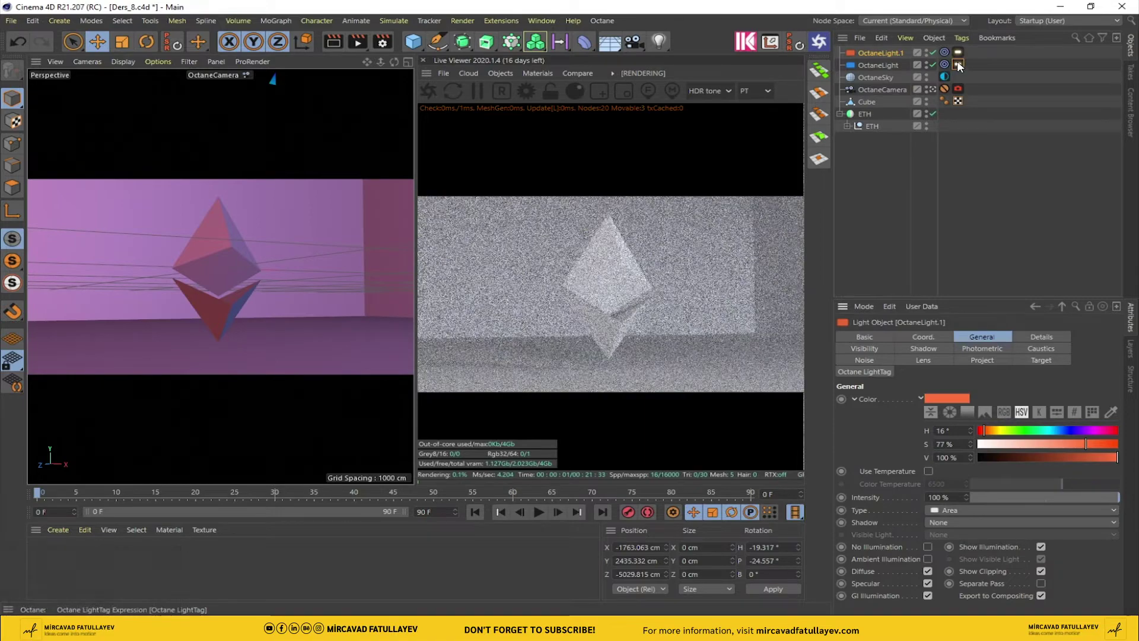
click(960, 59)
drag(960, 58, 859, 203)
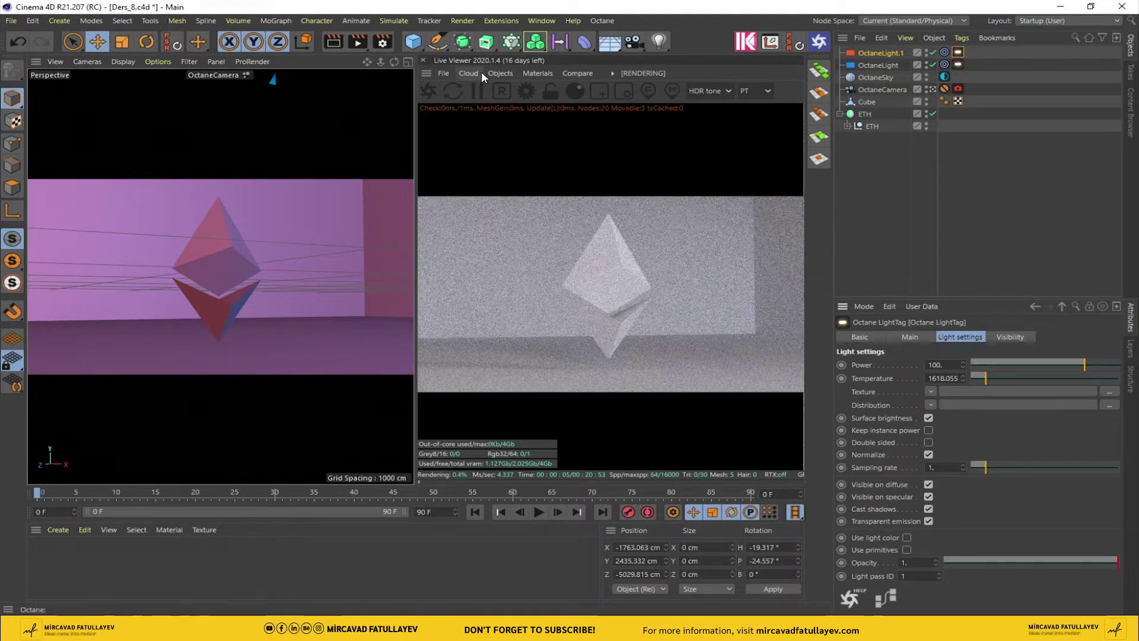
- Create a new Octane metallic material OctMetal1 from the Live Viewer materials list
click(498, 74)
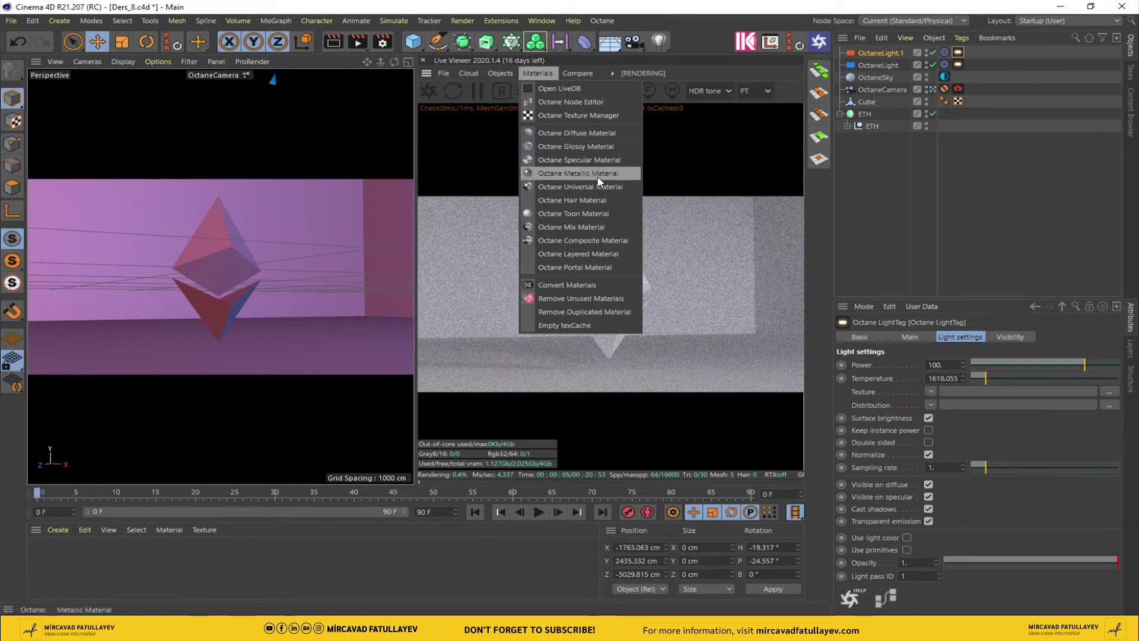
drag(602, 178, 45, 558)
click(44, 560)
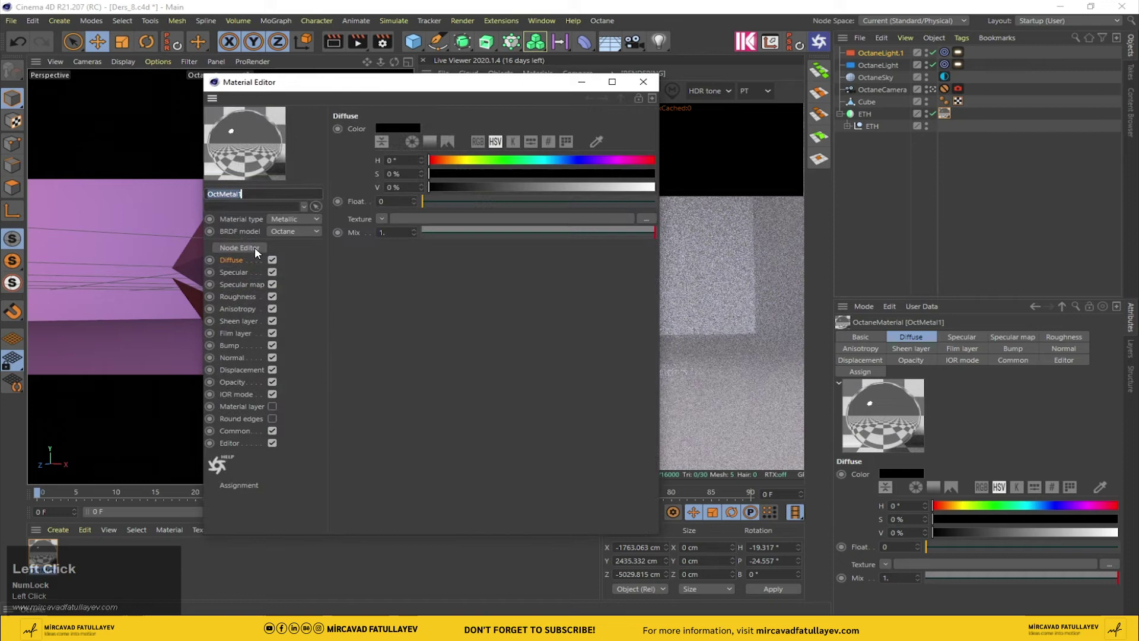
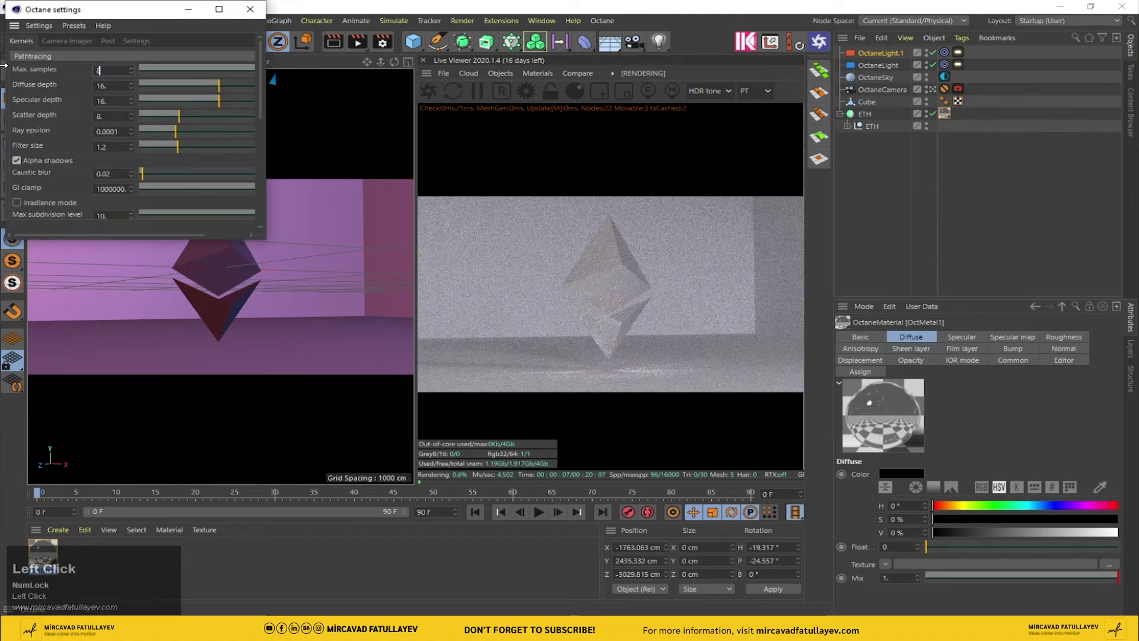
- Set Octane max samples to 800 and diffuse, specular and scatter depths to 8
text(80)
key(Return)
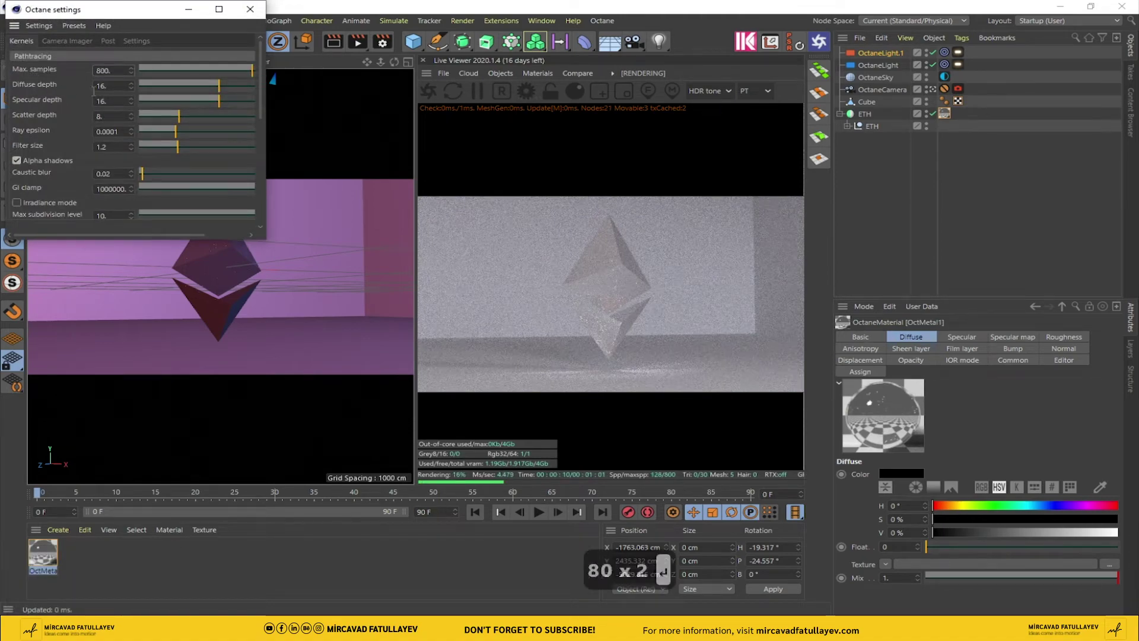
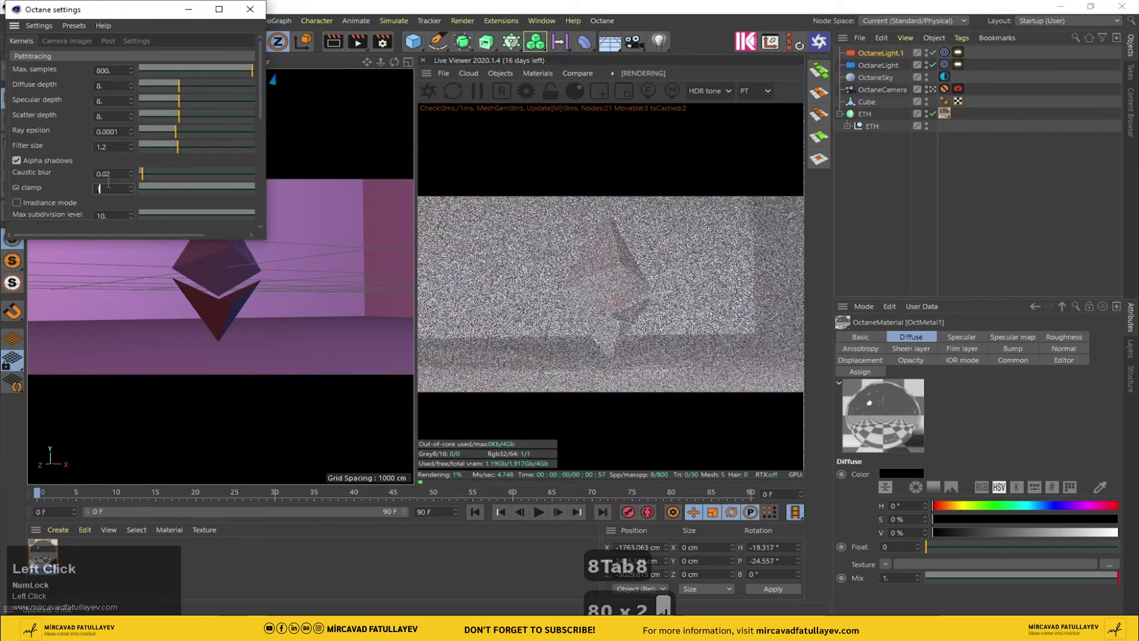
key(Return)
text(8Tab88Tab8)
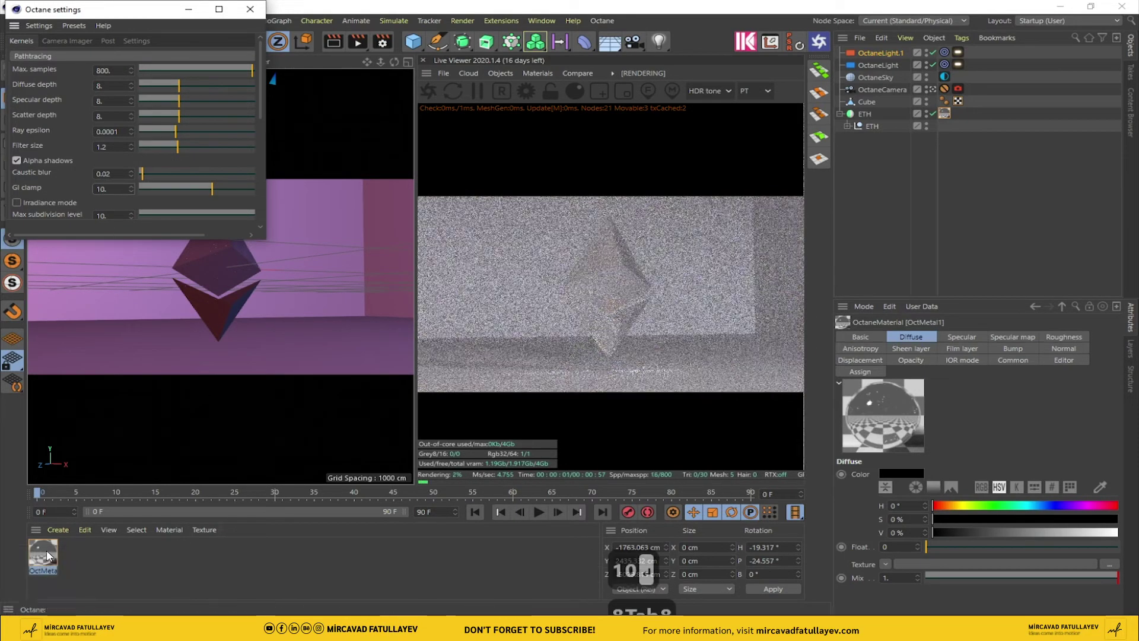
- Reopen the OctMetal1 material and go to its roughness channel
click(51, 554)
drag(51, 554, 87, 289)
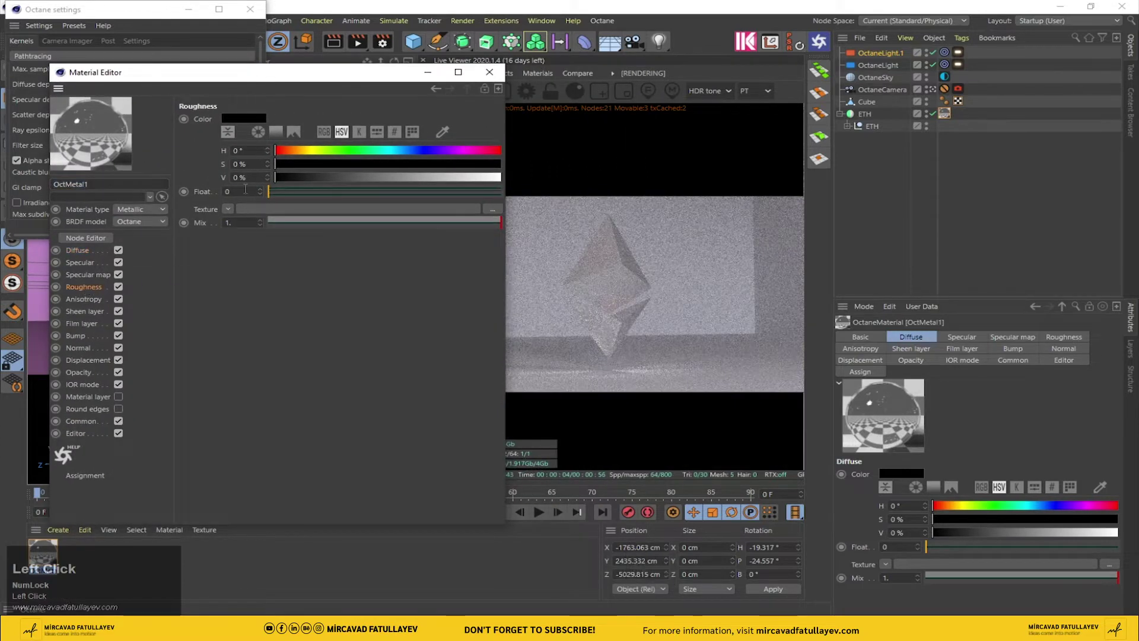
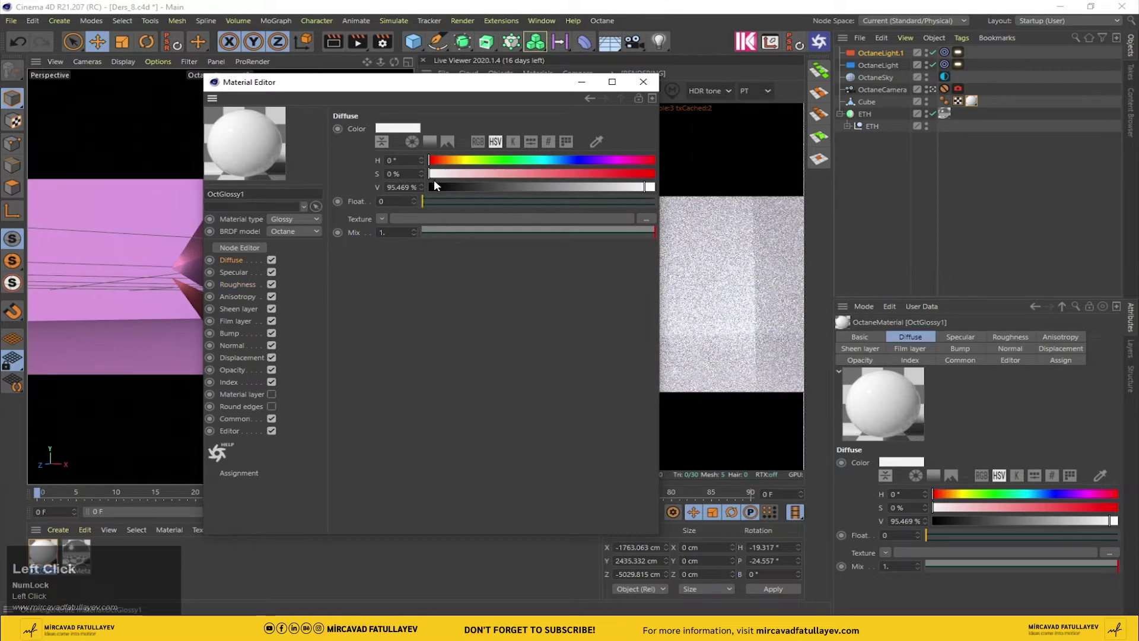
- Darken OctGlossy1's diffuse colour to about 6% so the room walls render near black
click(487, 191)
drag(468, 190, 445, 190)
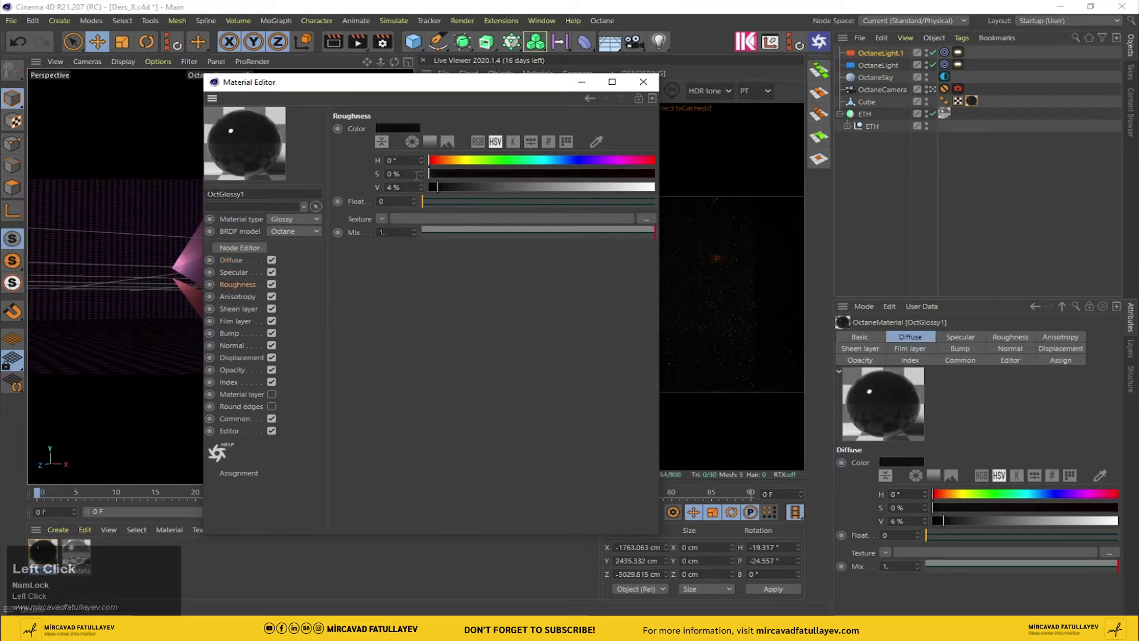
right_click(384, 190)
drag(652, 321, 650, 83)
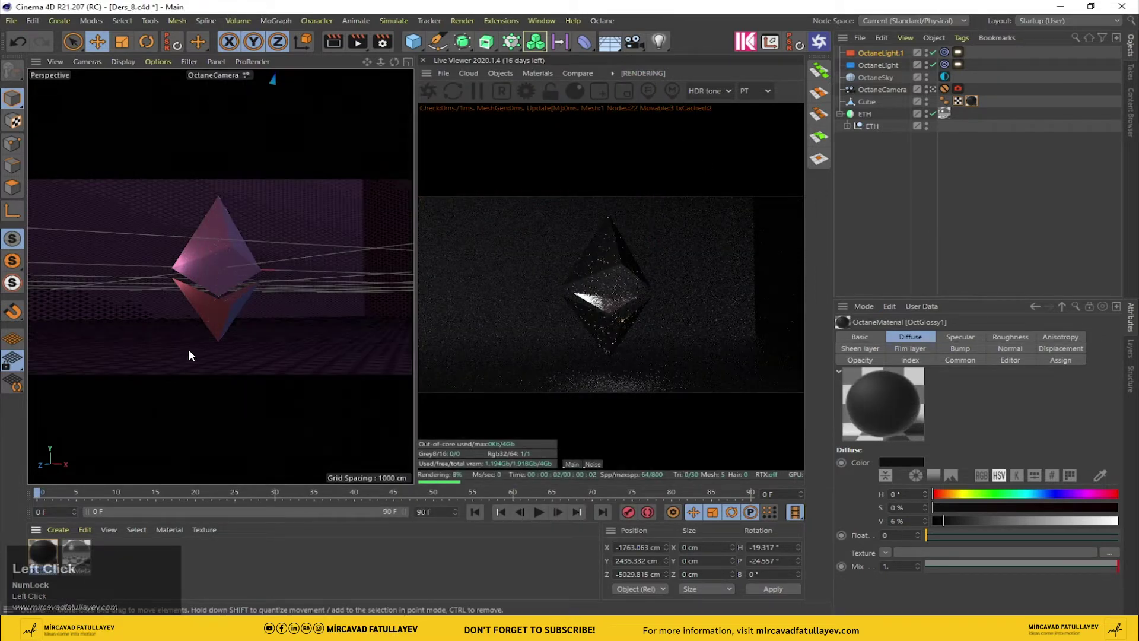
- Reopen OctGlossy1 and set its roughness colour to fully white
click(46, 553)
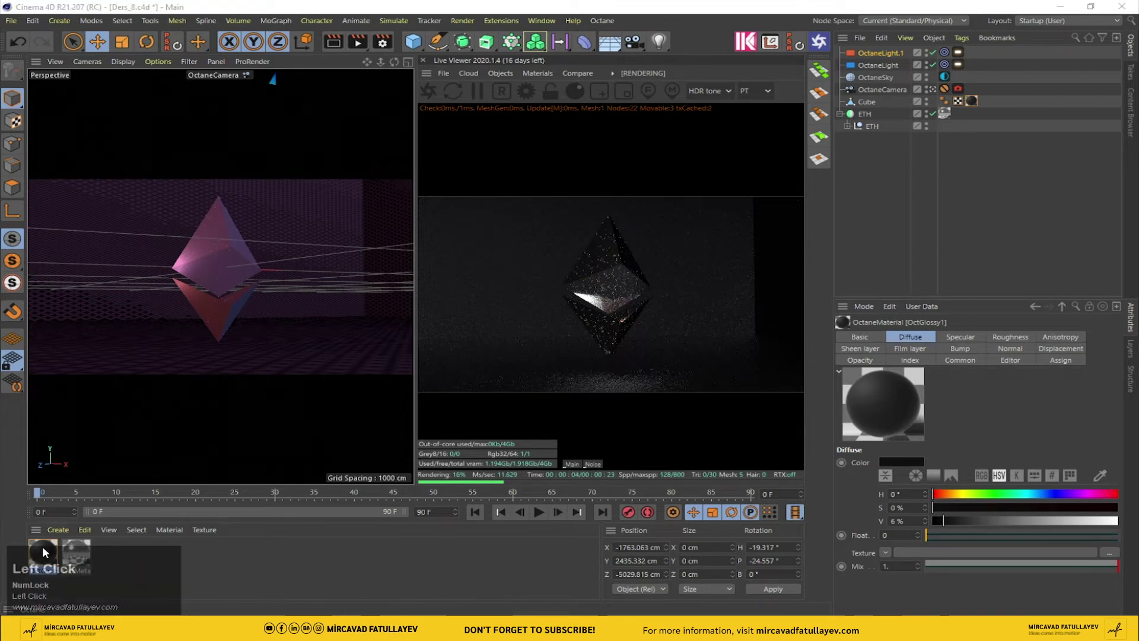
right_click(357, 132)
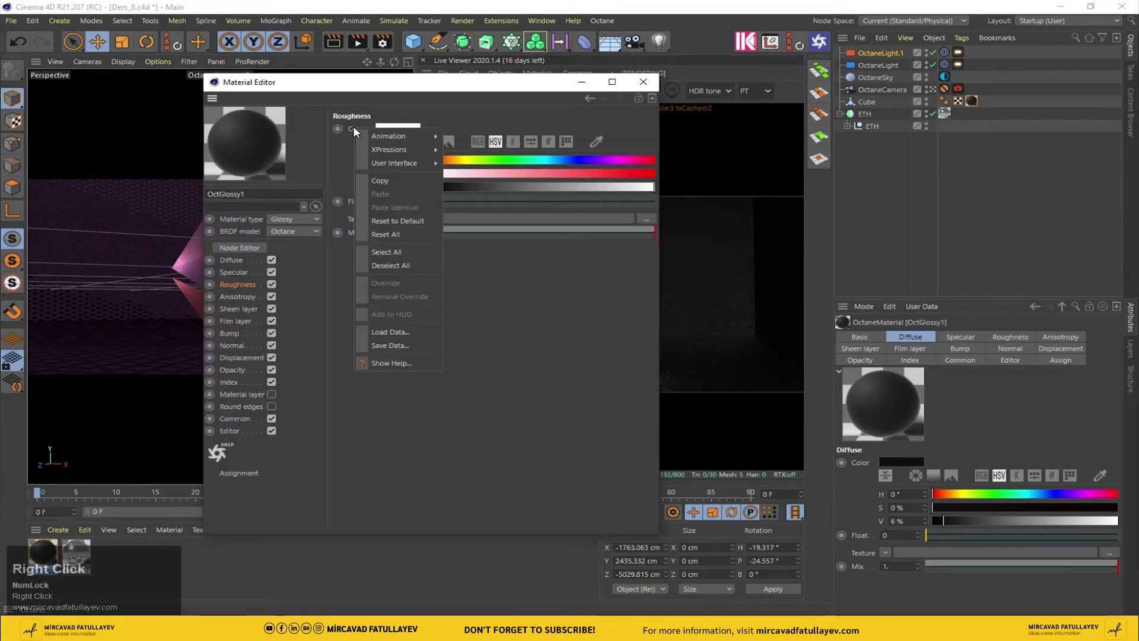
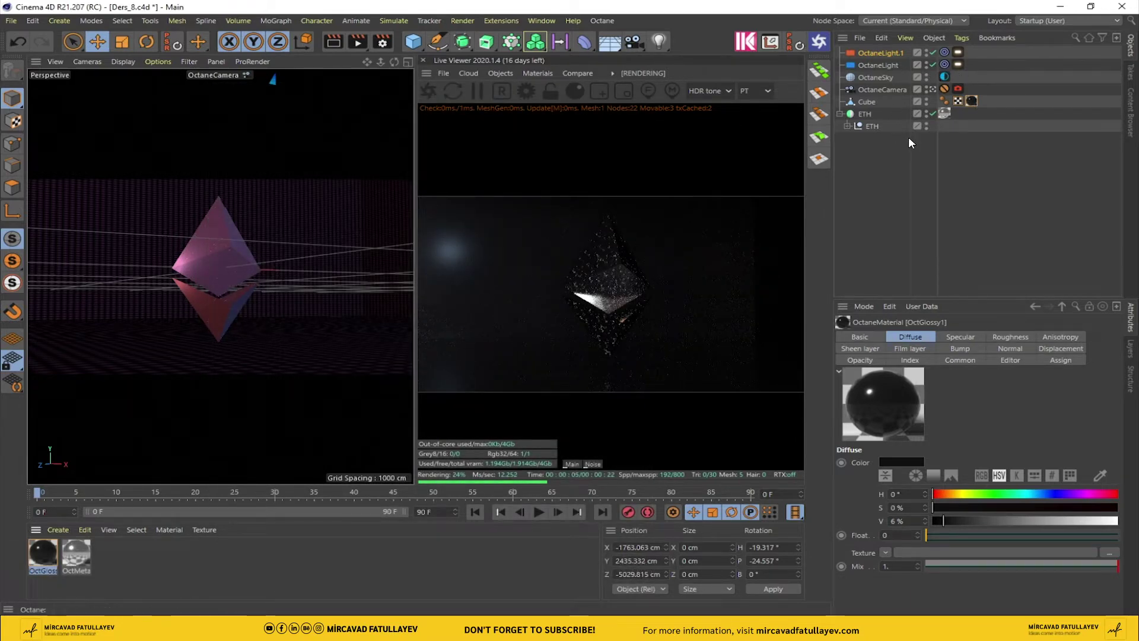
- Leave the camera view and move the blue OctaneLight close beside the ETH logo
double_click(938, 93)
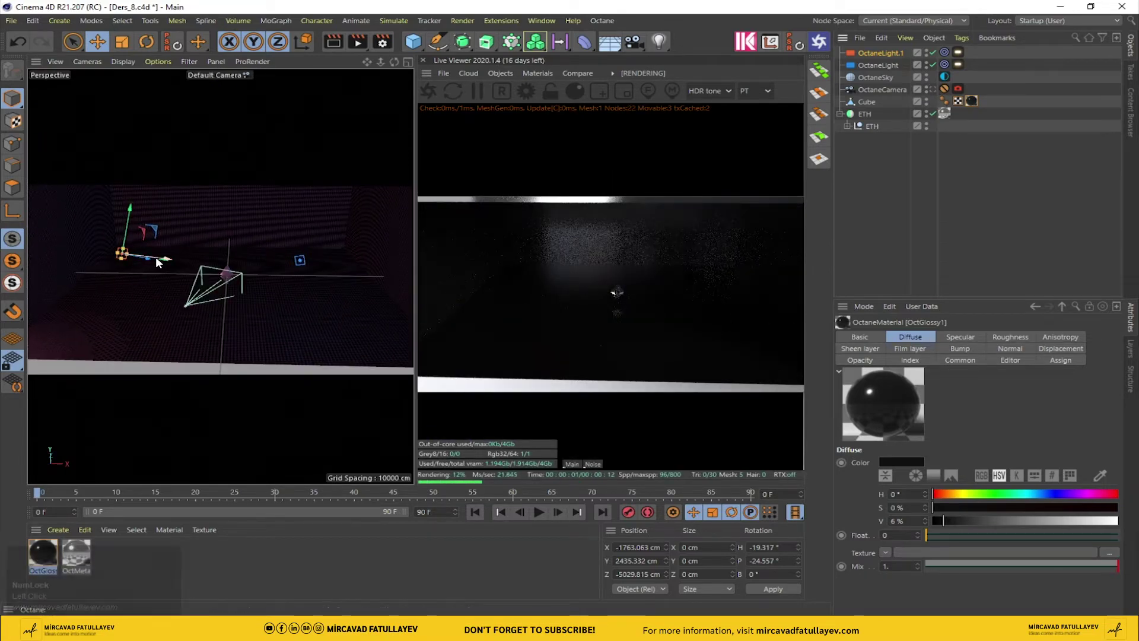
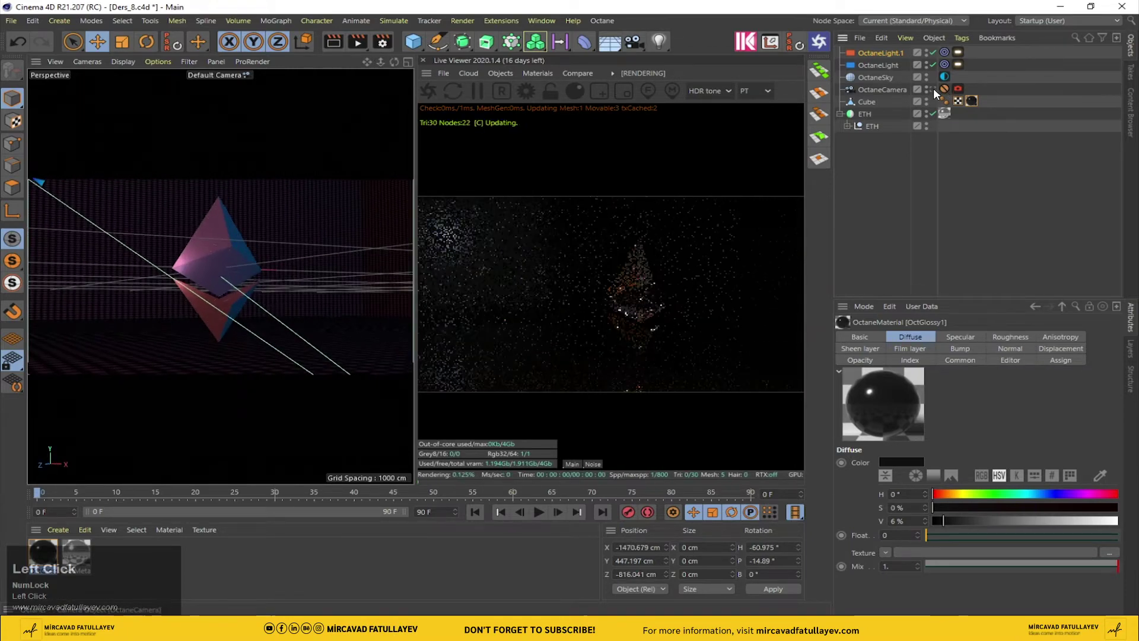
click(936, 93)
drag(937, 94, 183, 282)
scroll(up, 3)
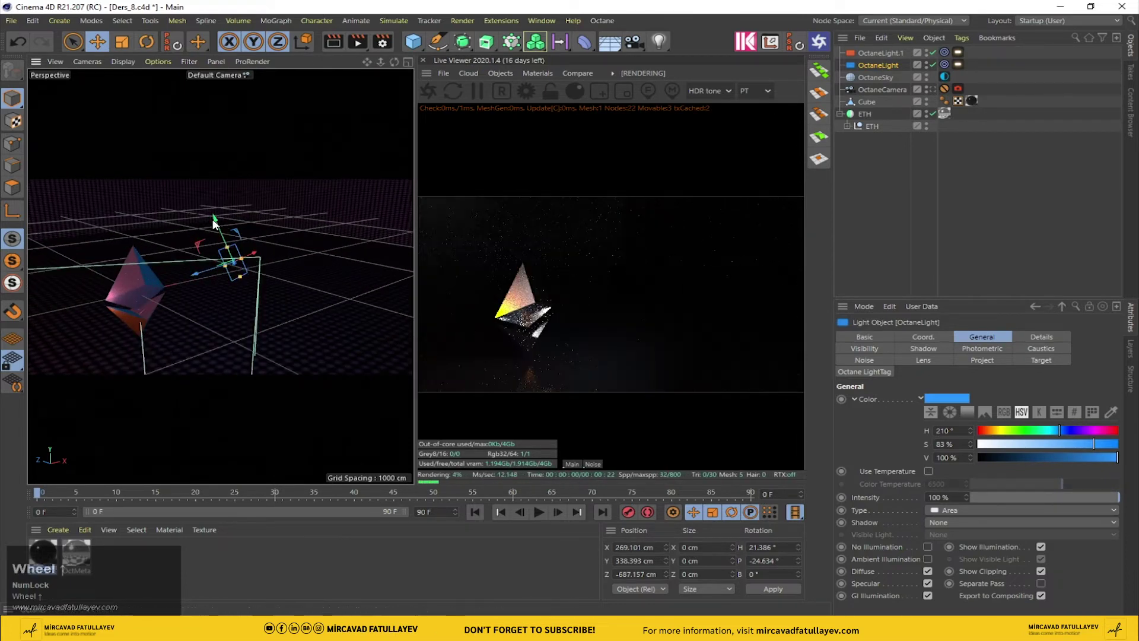
drag(218, 222, 936, 94)
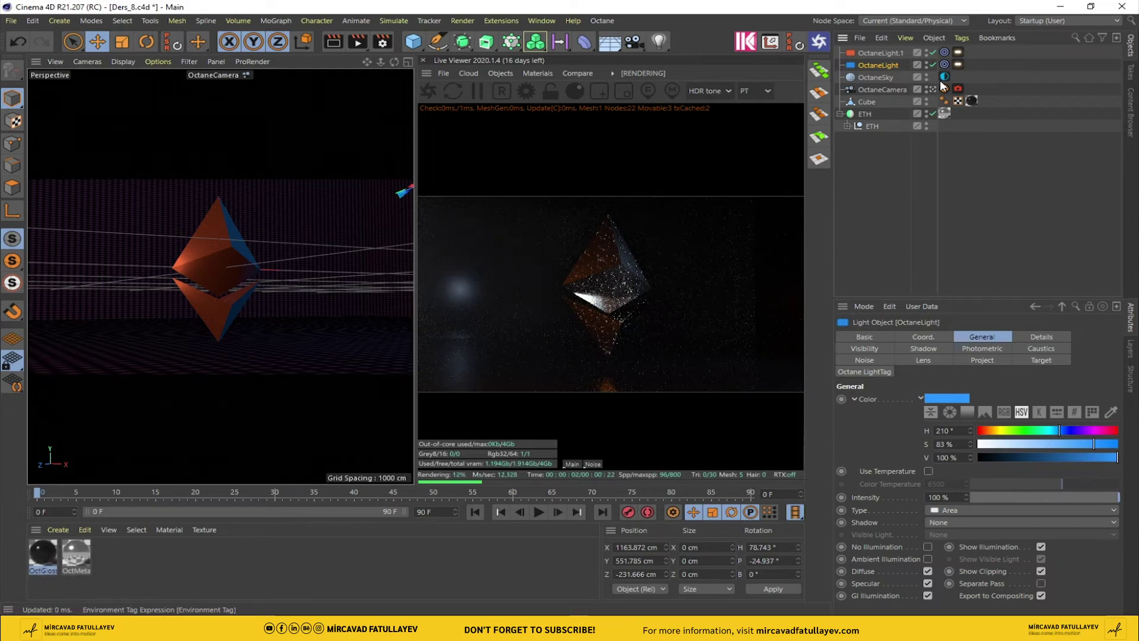
click(939, 93)
- Add another Octane area light and give the Octane camera a Target tag
drag(938, 93, 889, 57)
right_click(890, 56)
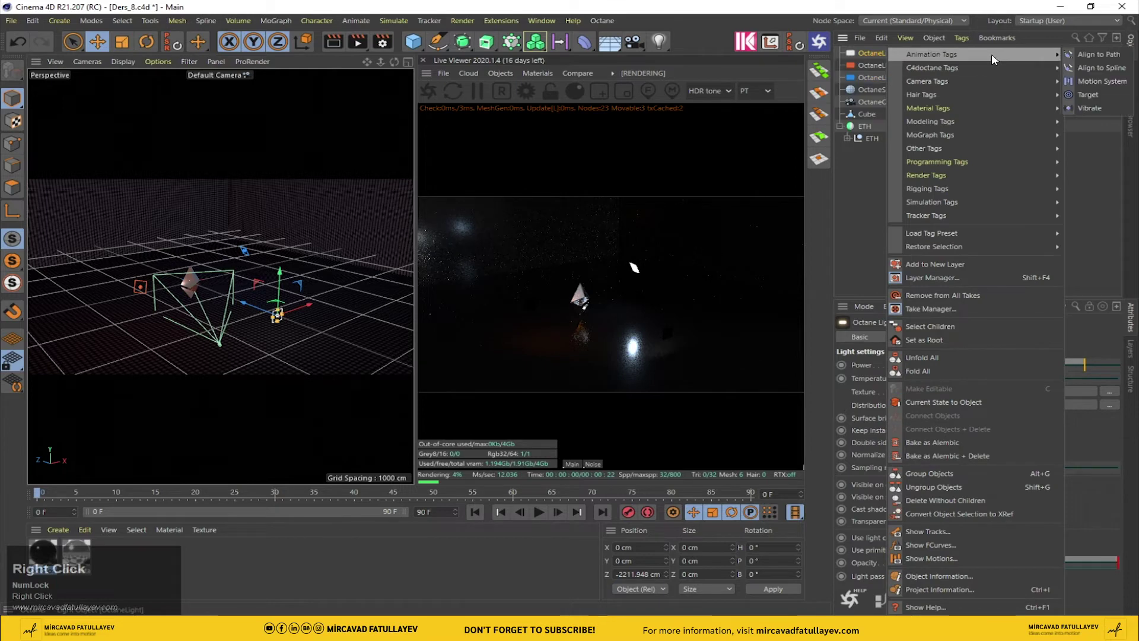
click(1099, 98)
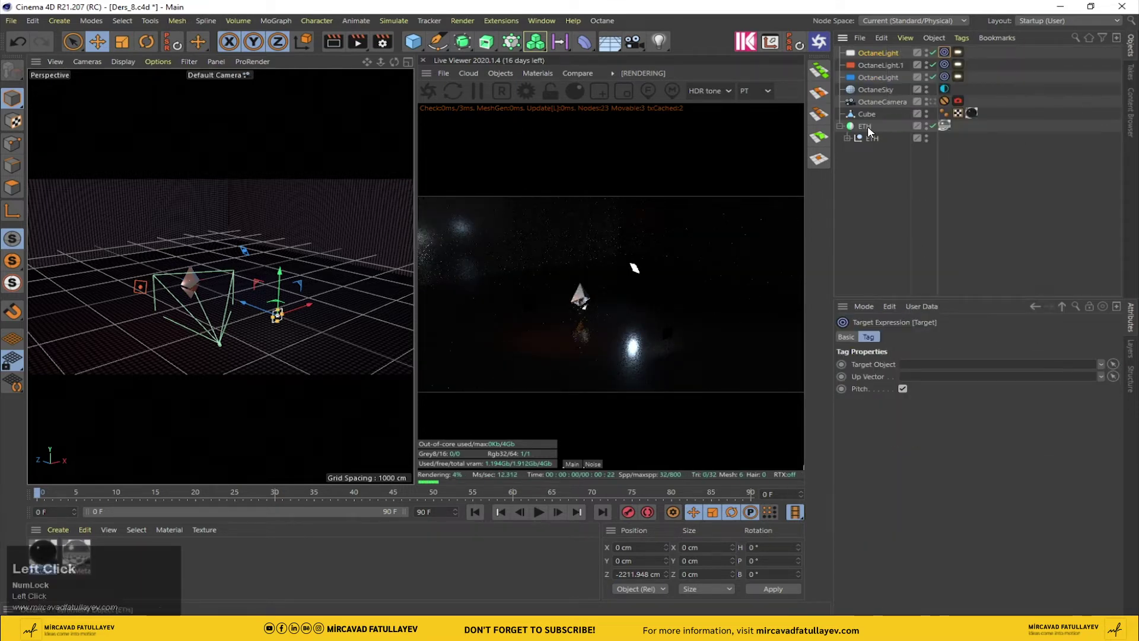
- Set ETH as the camera's target object, then select the Cube room
drag(871, 128, 281, 276)
drag(280, 276, 935, 105)
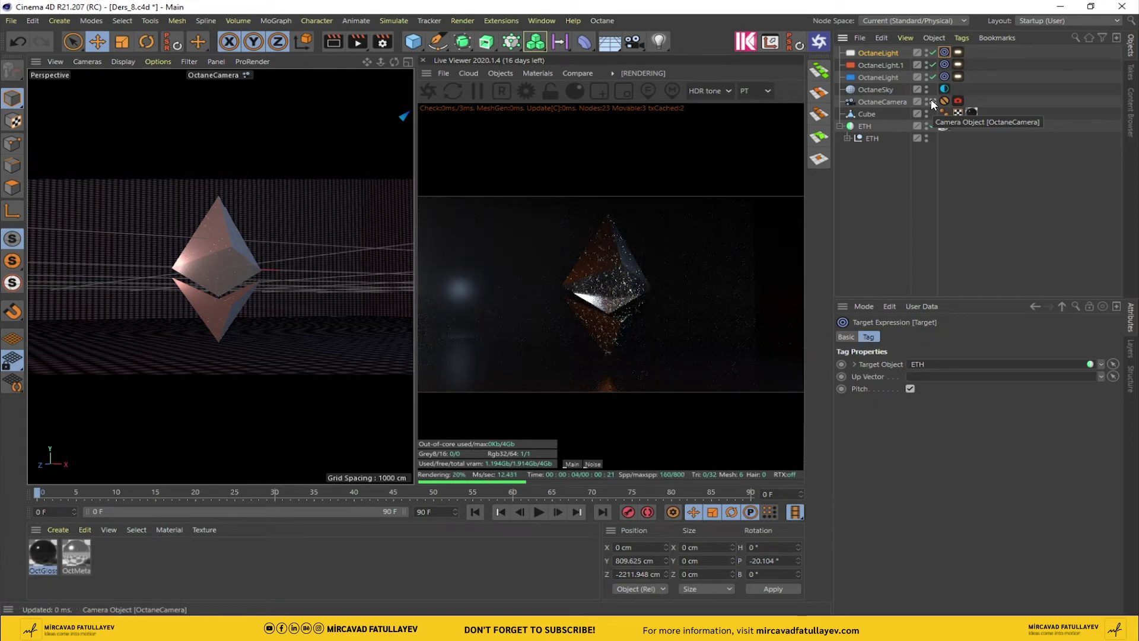
click(873, 120)
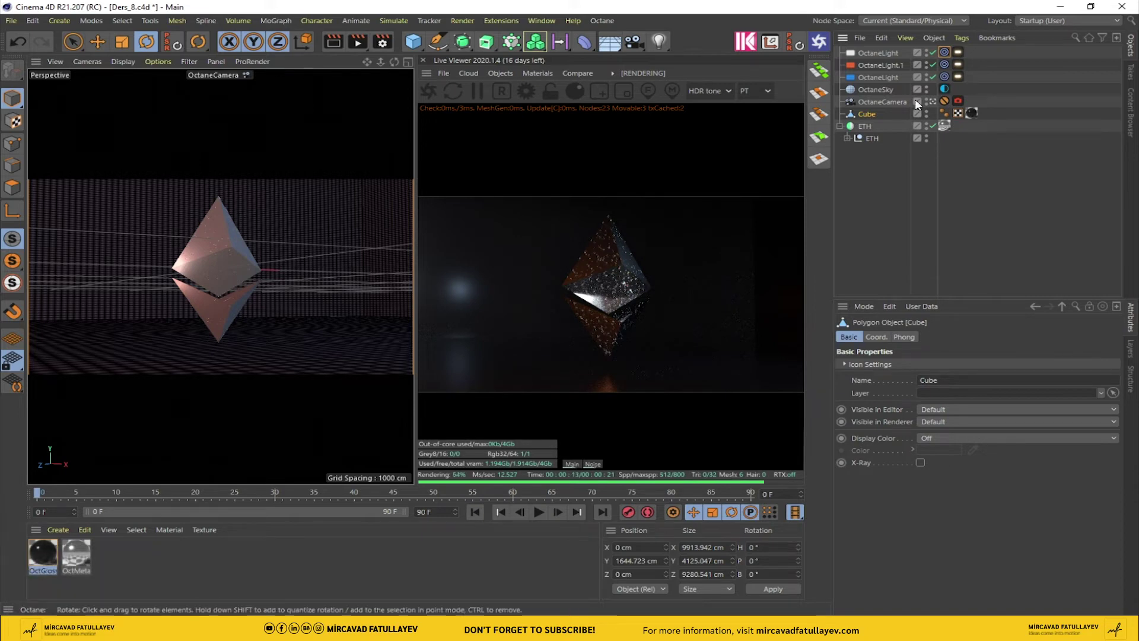
- In the four-view layout, rotate the room cube from the top view
click(225, 185)
middle_click(225, 185)
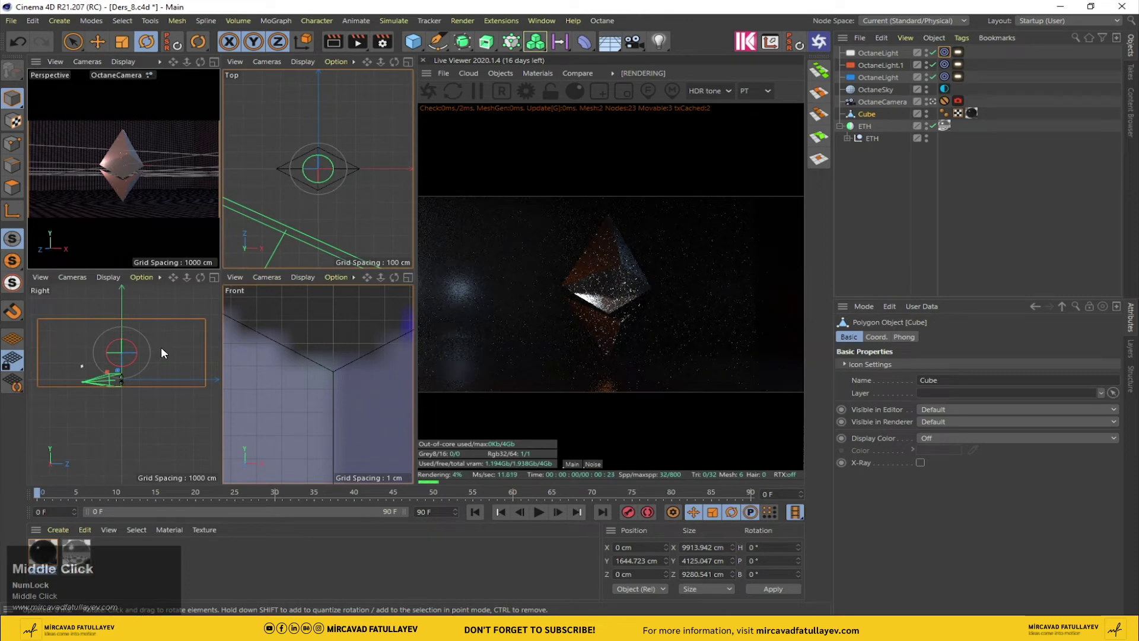
scroll(down, 3)
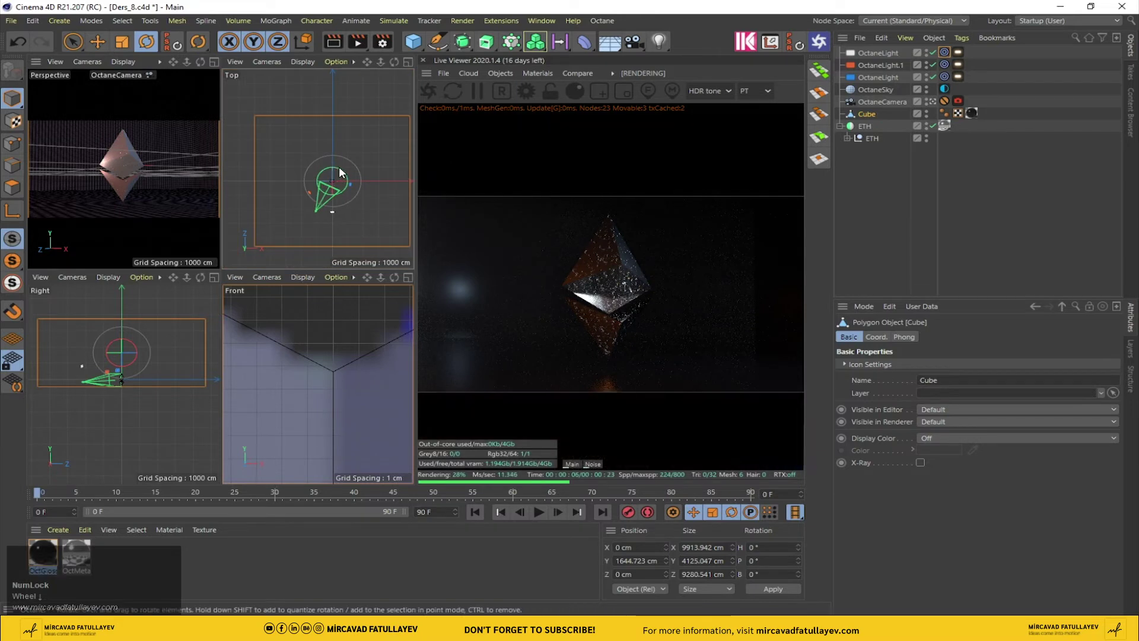
drag(342, 170, 346, 174)
drag(345, 174, 160, 186)
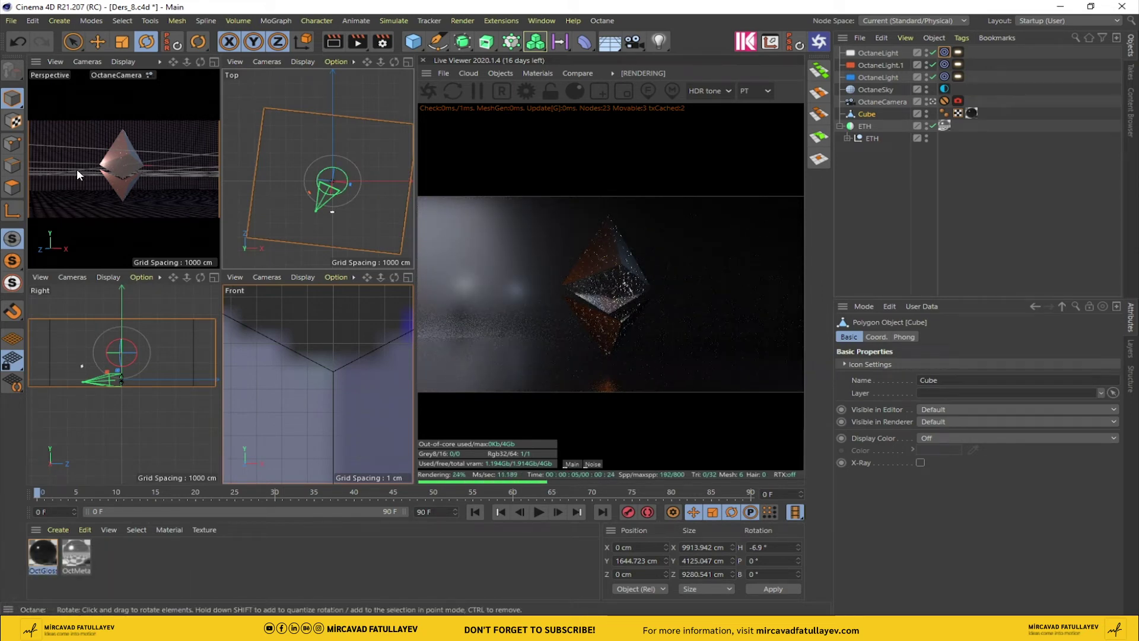
click(106, 258)
scroll(up, 3)
middle_click(212, 195)
- Return to the Octane camera view and rotate the OctaneSky environment to RotX 0.697, RotY −0.295
drag(937, 104, 11, 191)
click(10, 191)
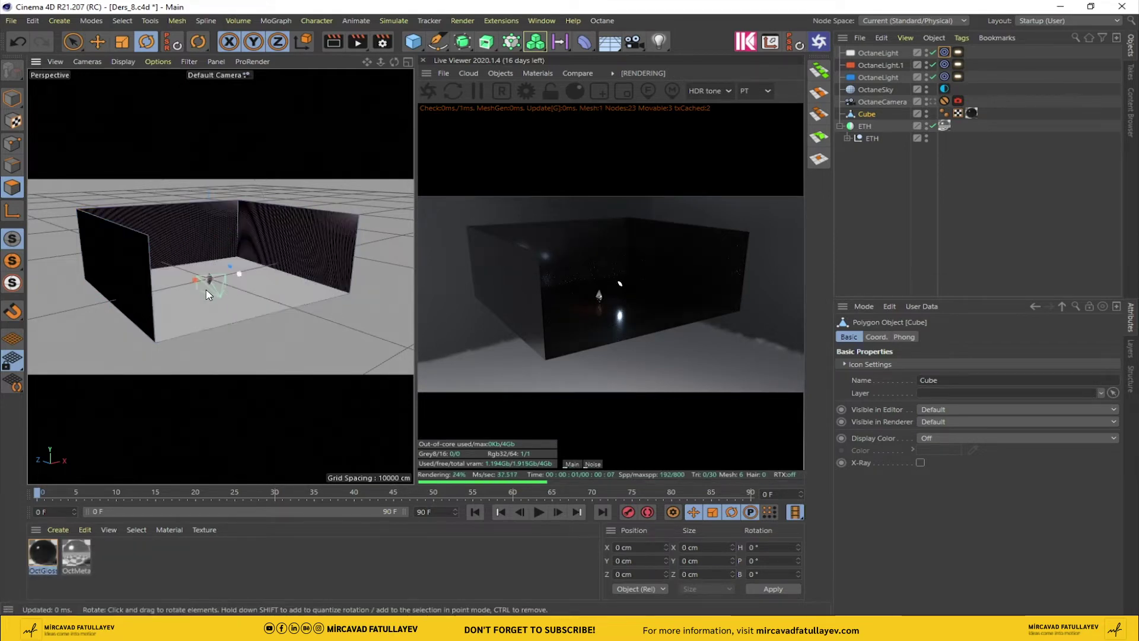
click(210, 295)
scroll(up, 3)
click(11, 94)
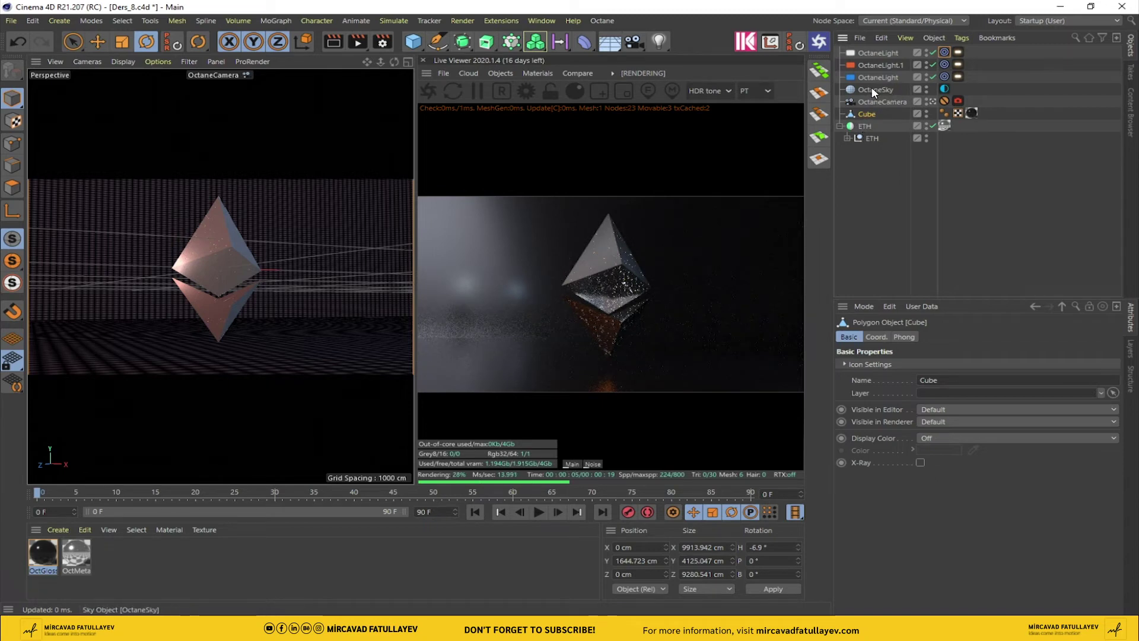
drag(948, 91, 889, 431)
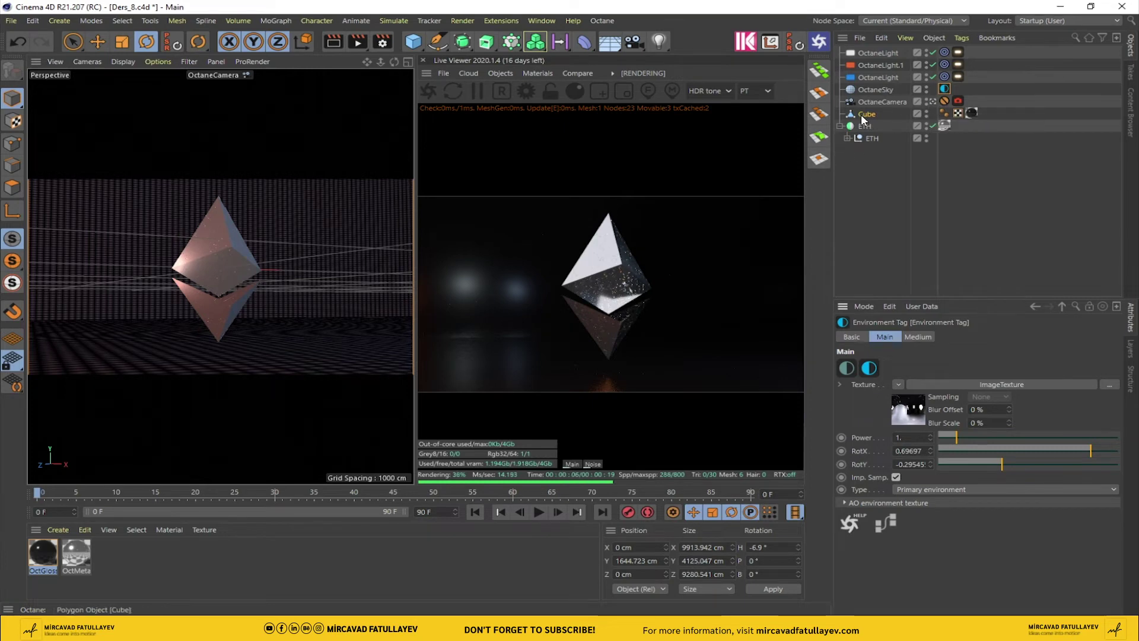
- Select the Cube room and turn it about its vertical axis in the four-view layout
click(863, 117)
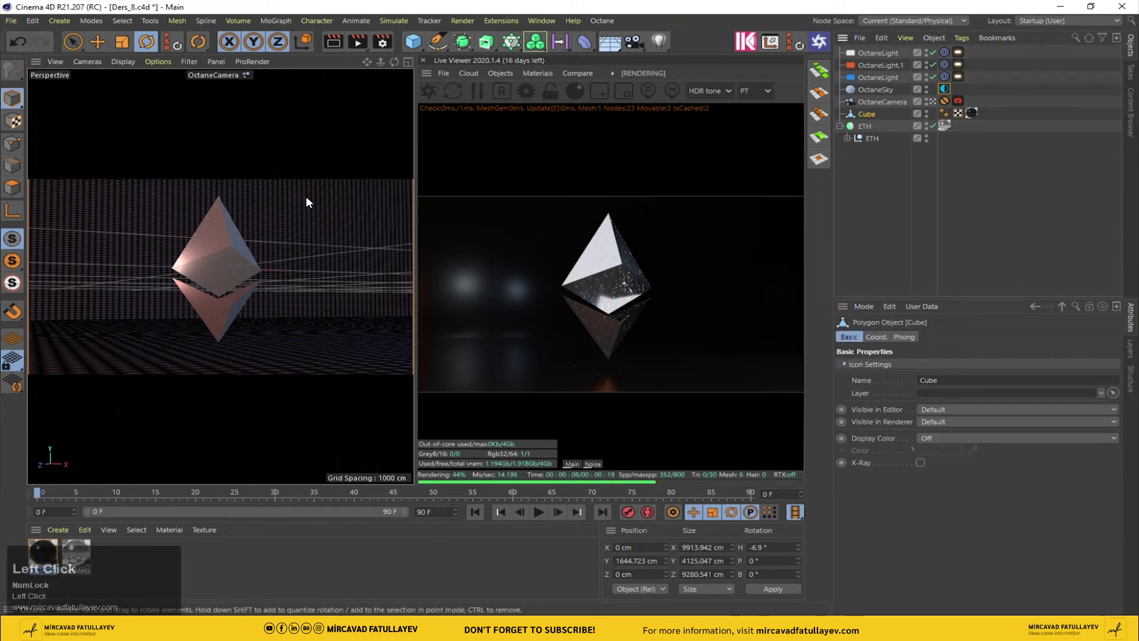
middle_click(312, 200)
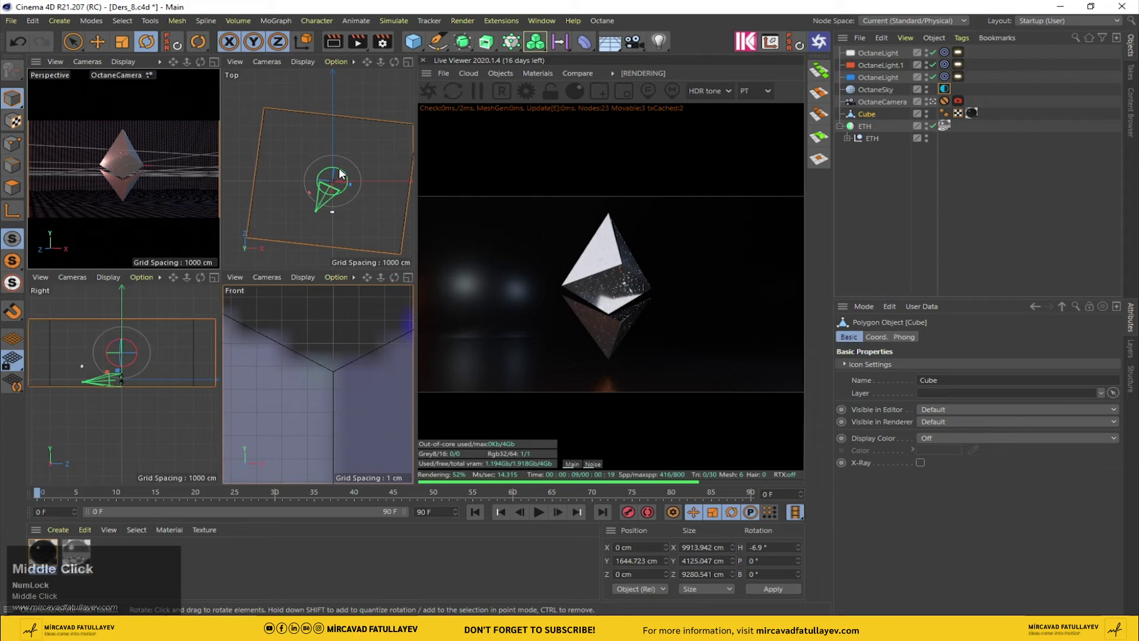
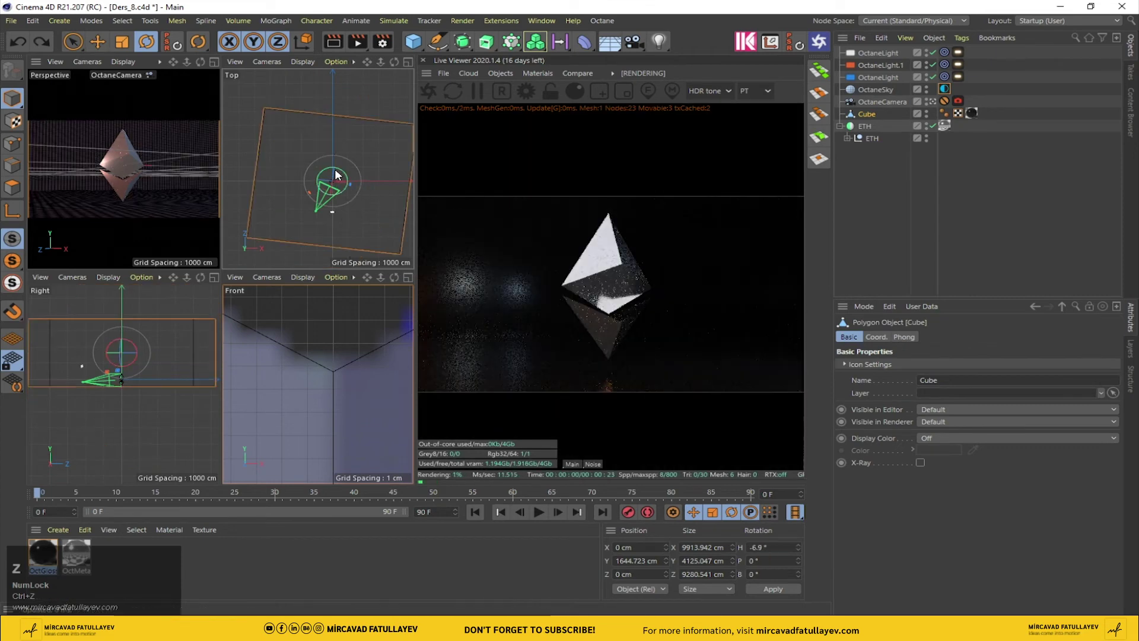
drag(344, 171, 158, 194)
middle_click(158, 193)
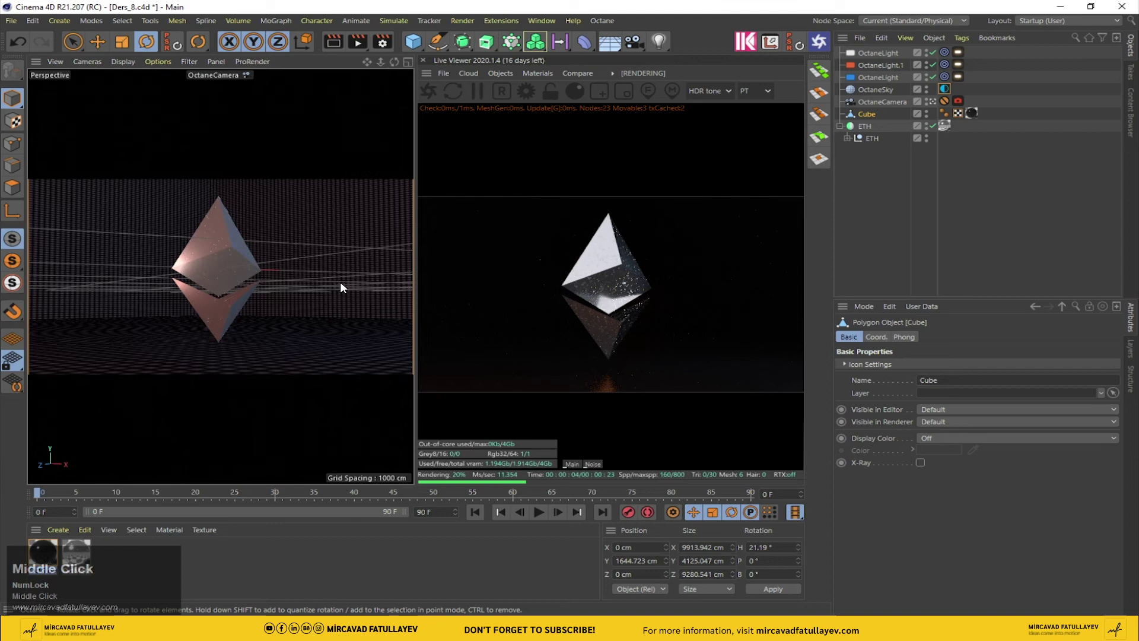
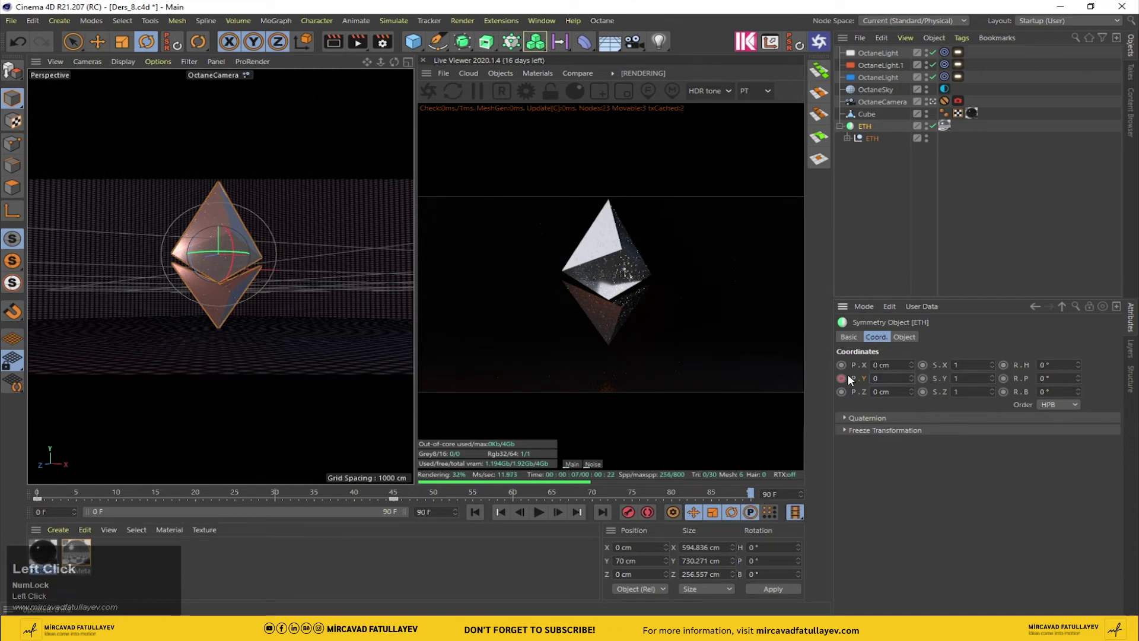
- Keyframe the ETH logo at frame 90 with heading rotation R.H = 360°
click(848, 378)
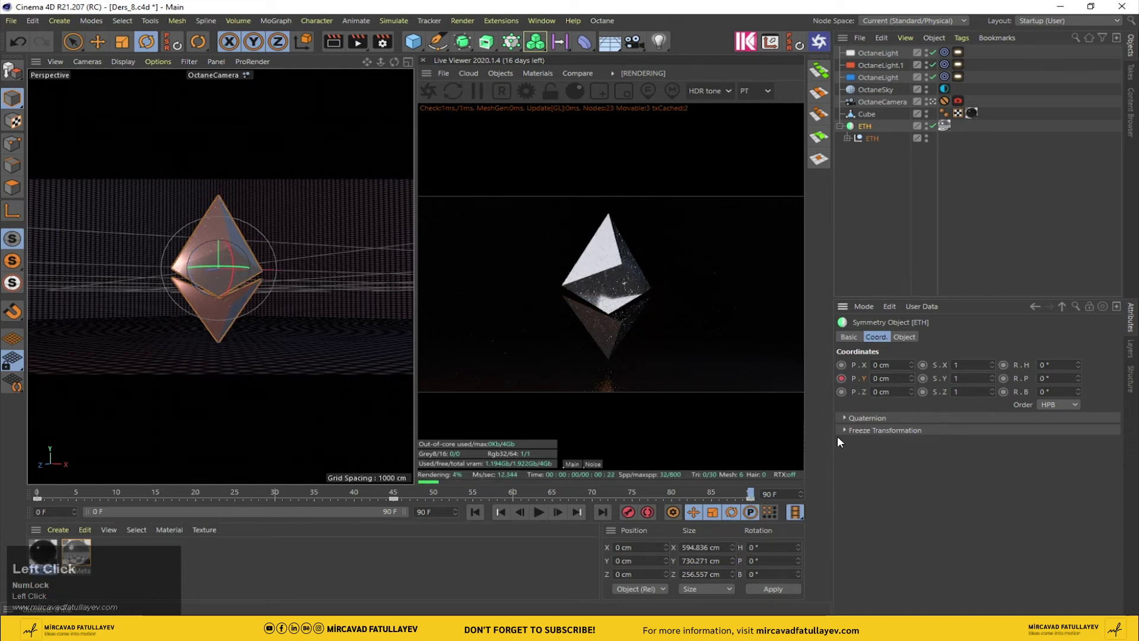
drag(753, 493, 1002, 365)
text(360)
key(Return)
- Set all rotation keys to linear interpolation in F-Curves and play back the spin
right_click(1035, 369)
click(975, 504)
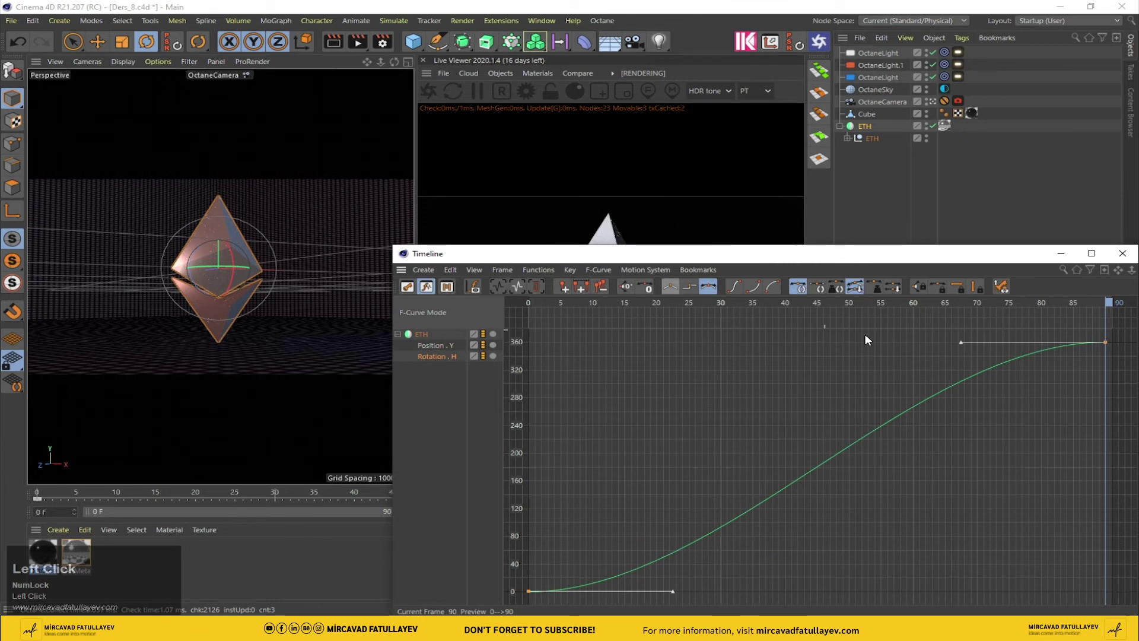
key(ctrl+a)
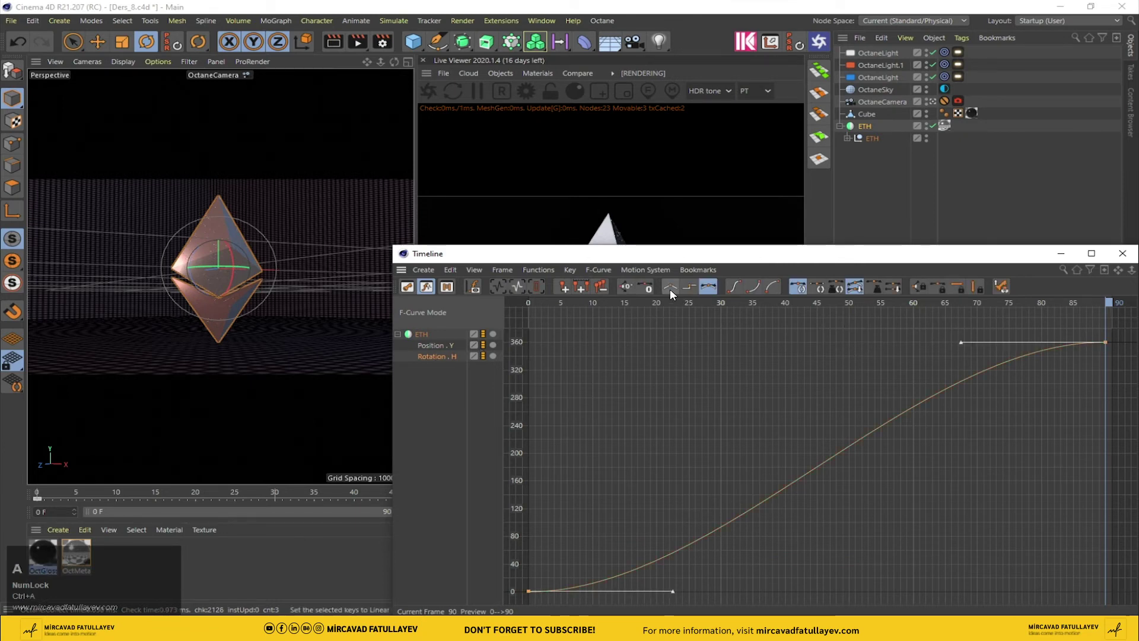
click(673, 294)
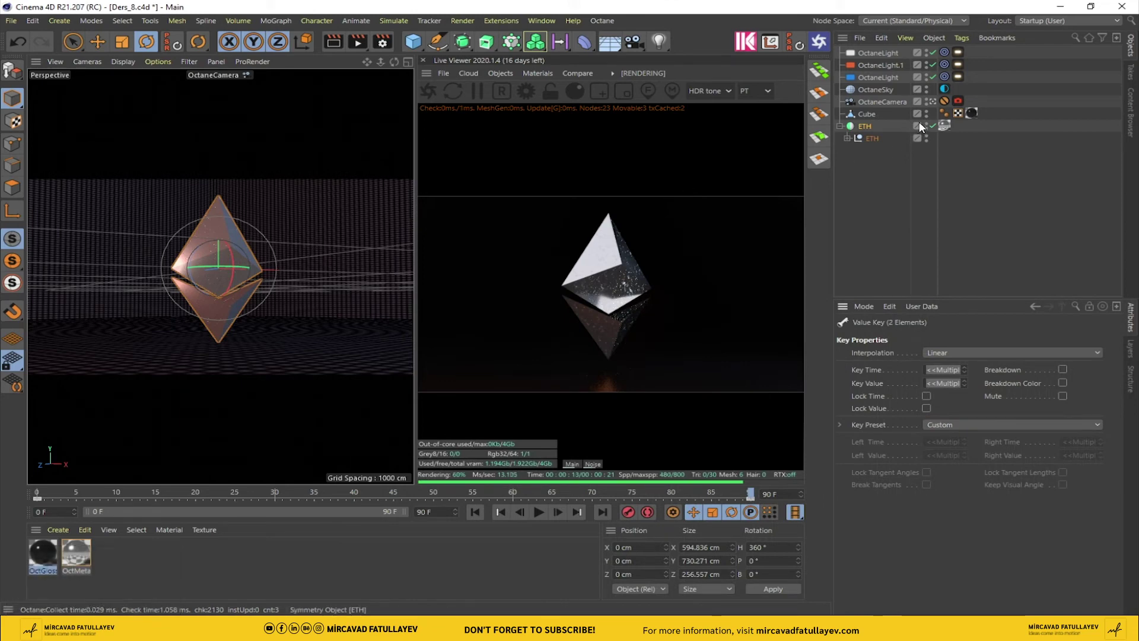
click(482, 97)
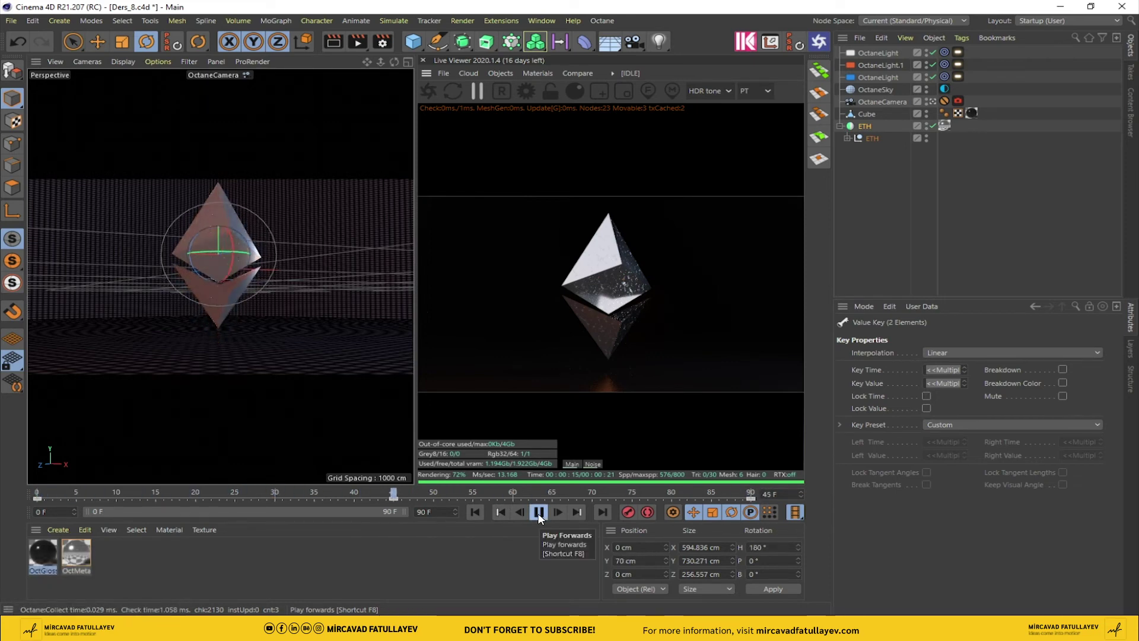
click(539, 517)
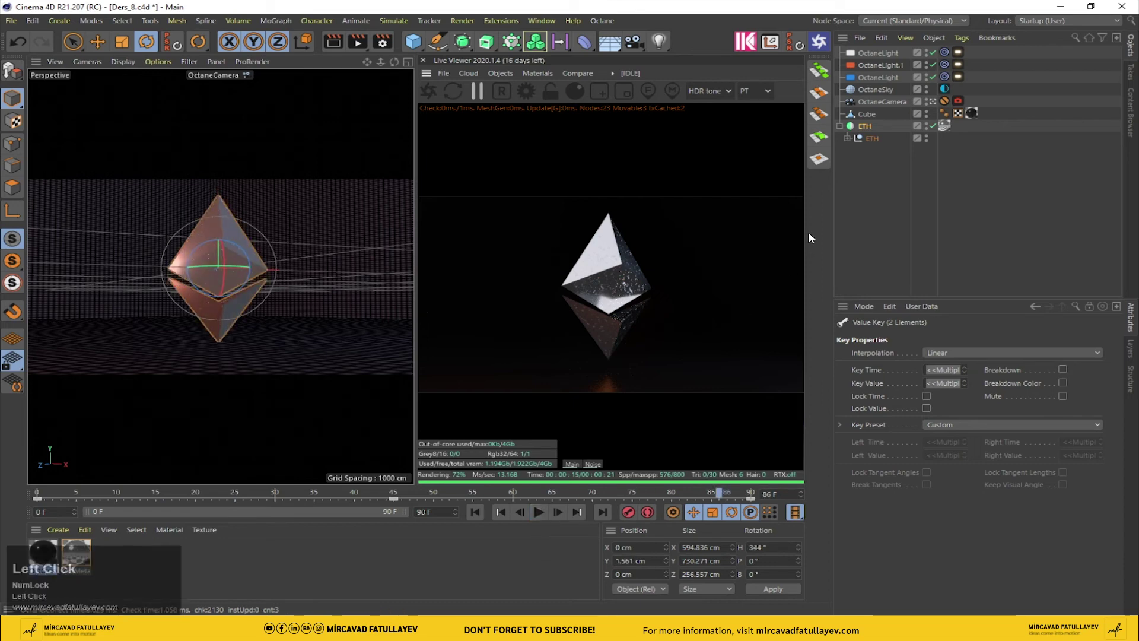
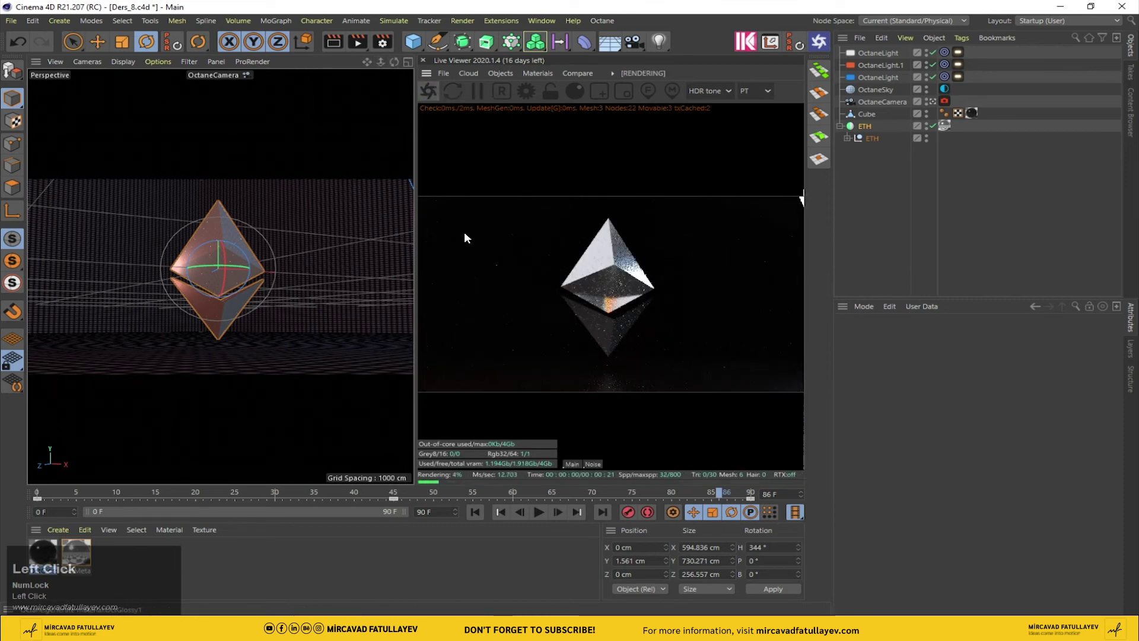
- Replay the spin, return to frame 1, and bring up the Octane camera's tag options for protection
double_click(540, 518)
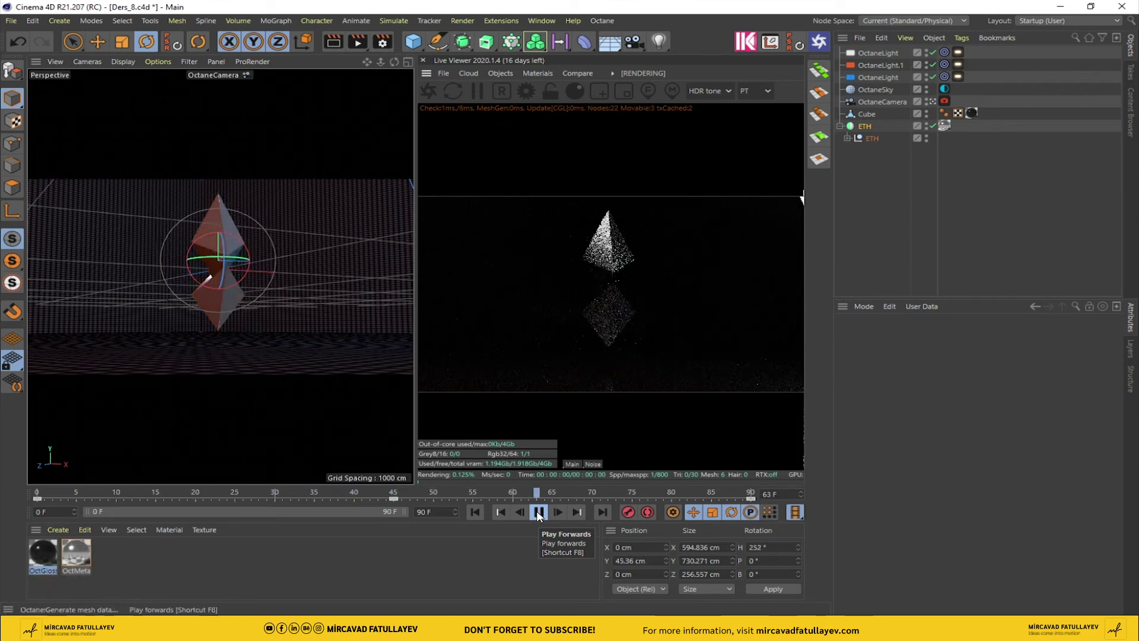
double_click(540, 516)
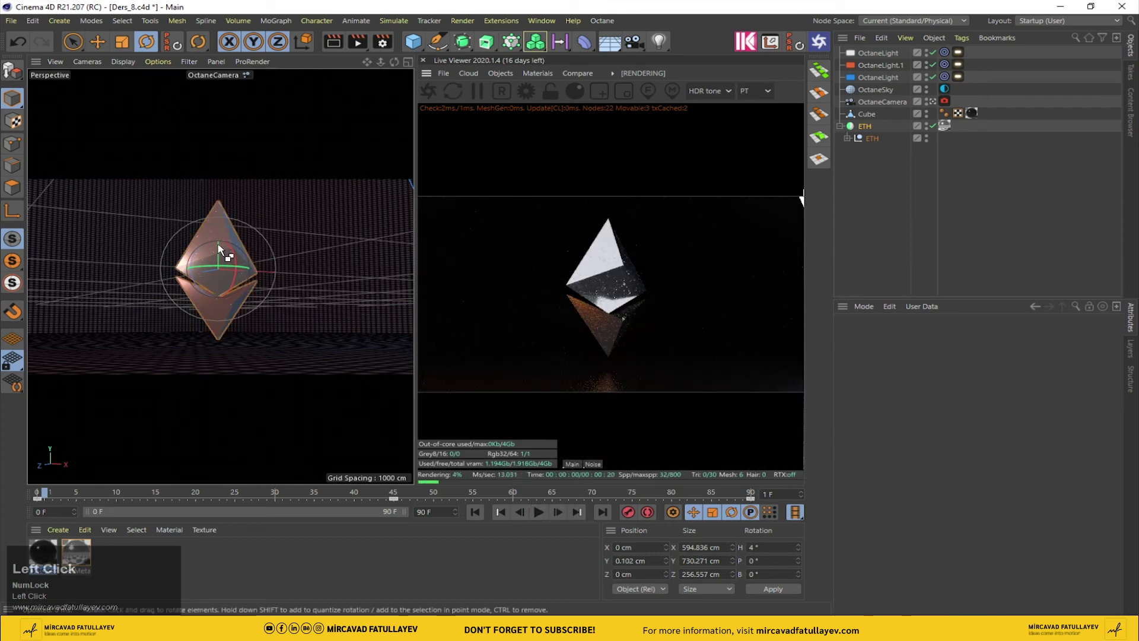
key(ctrl+s)
right_click(877, 105)
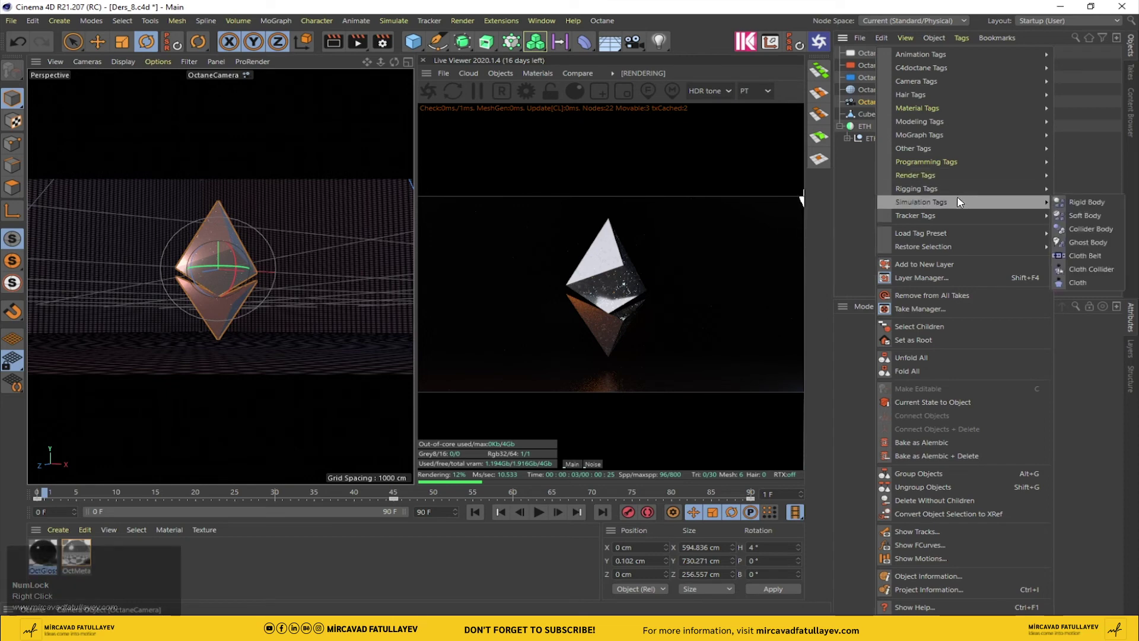
- Set the renderer to Octane Renderer and save PNG frames as ETH_standart
click(817, 297)
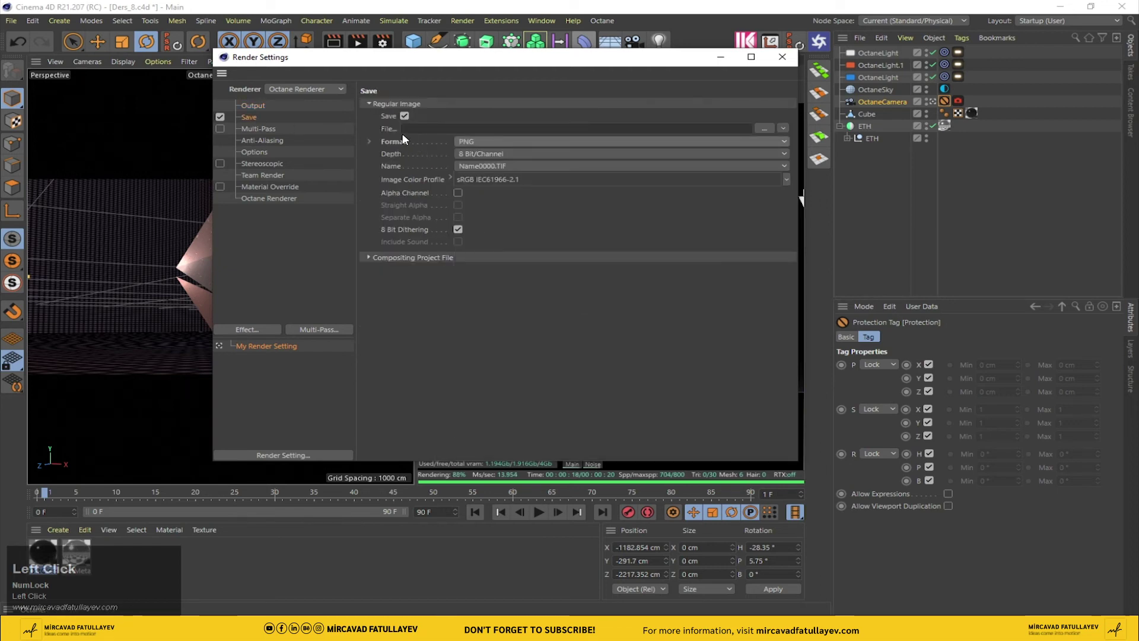
click(766, 131)
key(Return)
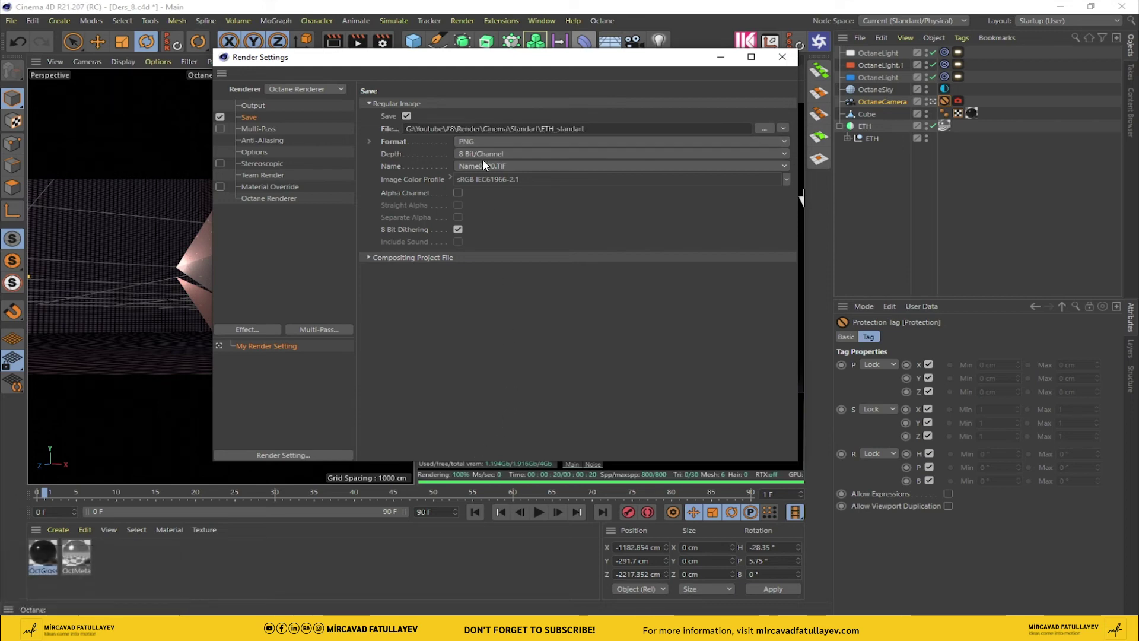
- Enable Octane render passes saved as ETH_Octane with beauty pass into folders
click(487, 160)
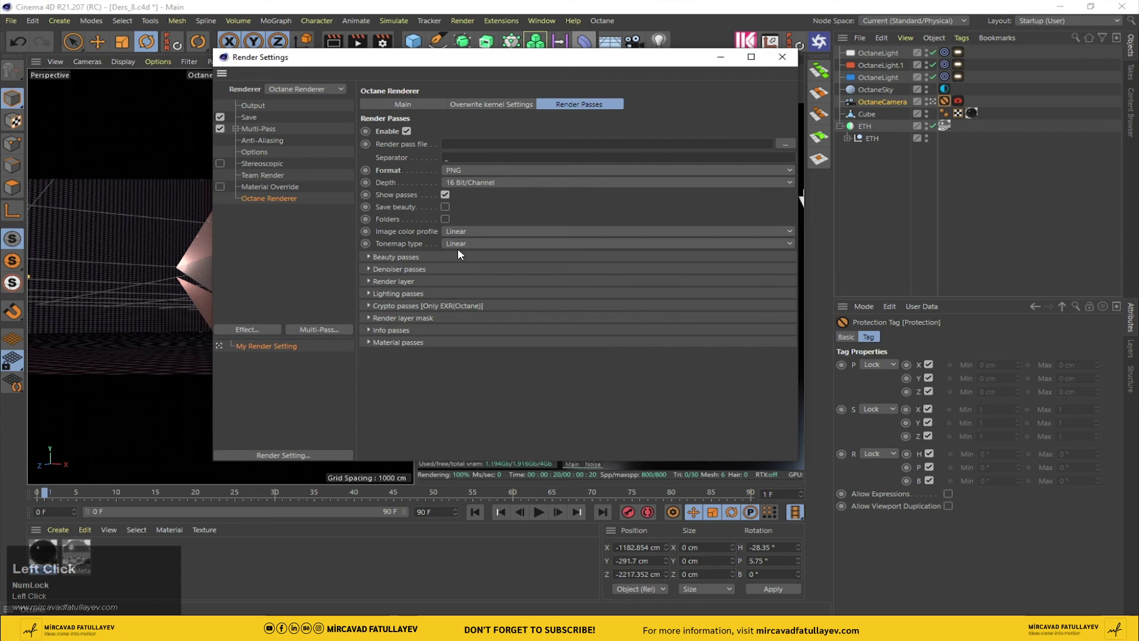
key(Return)
key(Left)
click(449, 210)
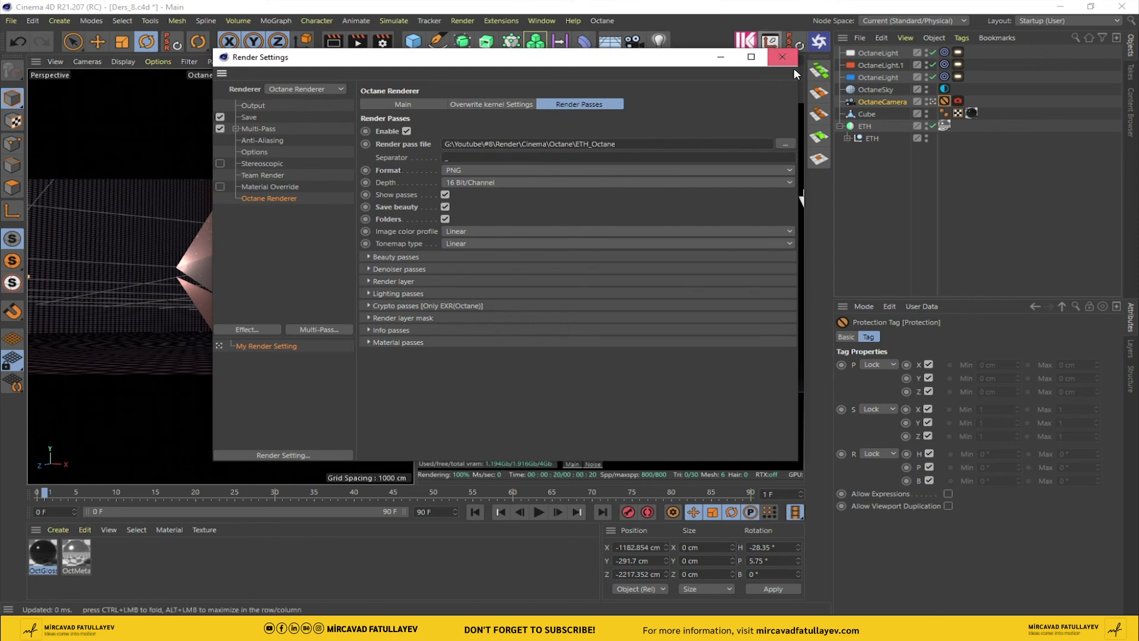
click(793, 59)
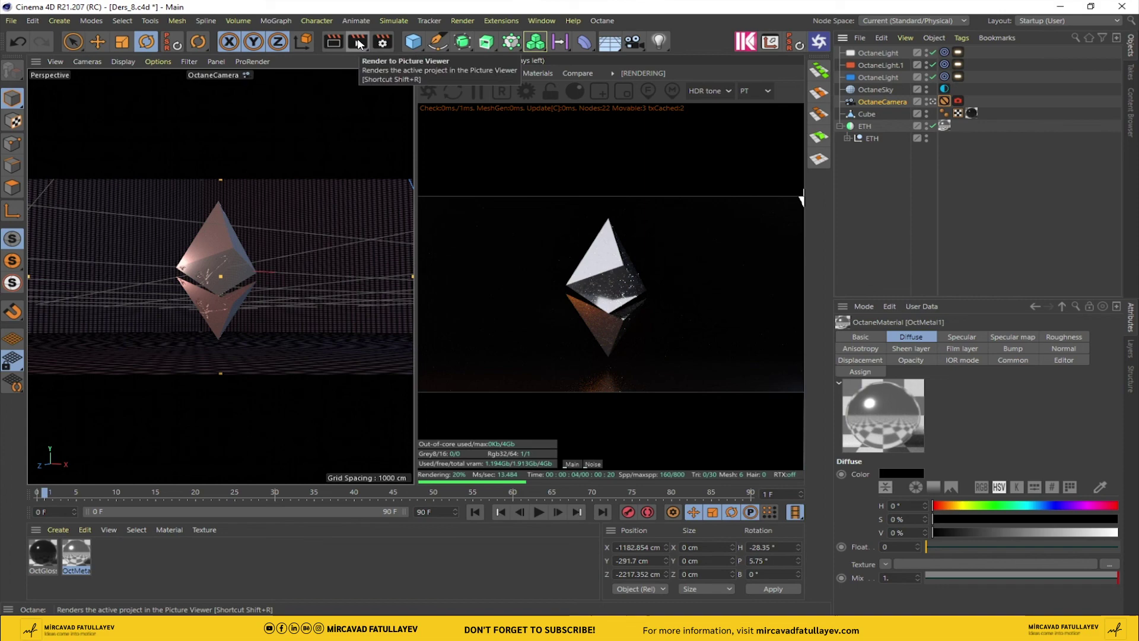
- Render the ETH logo frame to the Picture Viewer with Octane
click(361, 44)
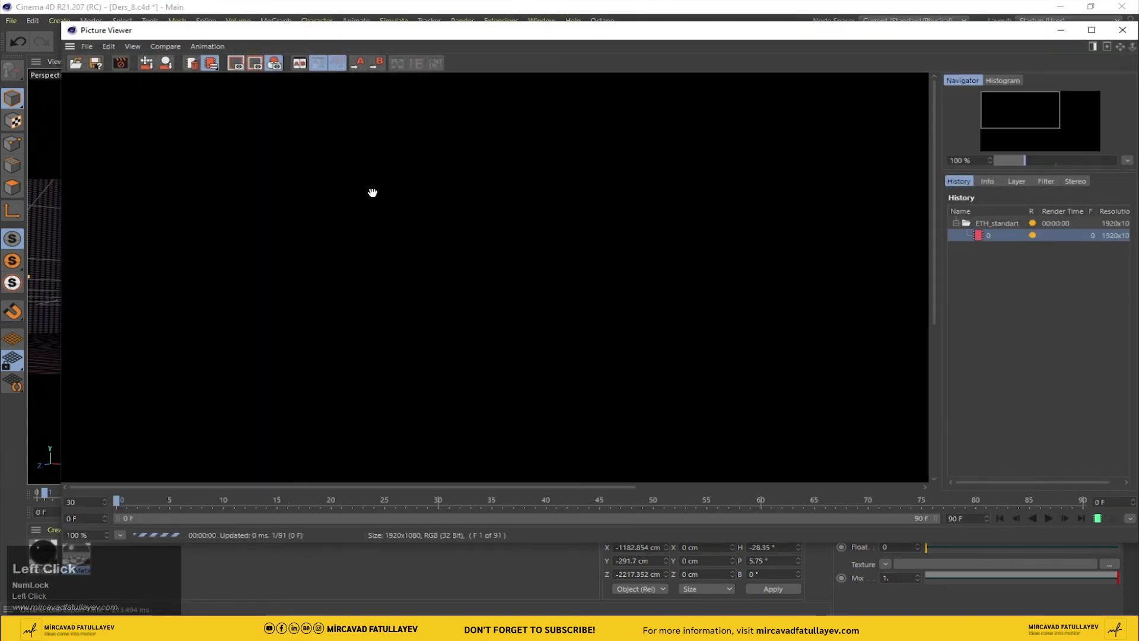
scroll(down, 3)
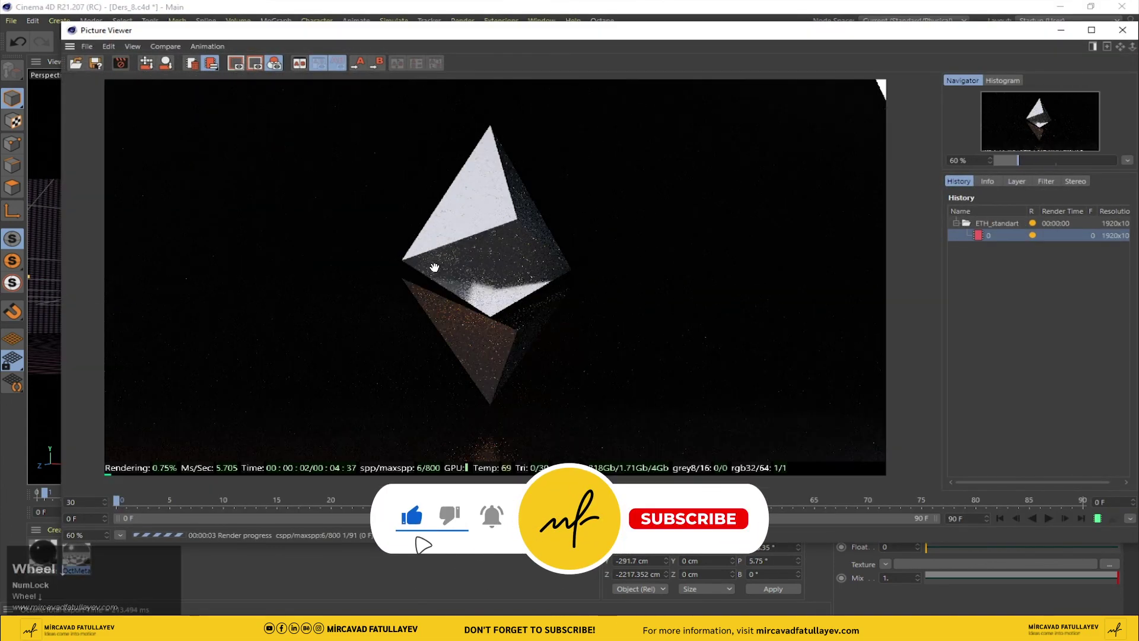